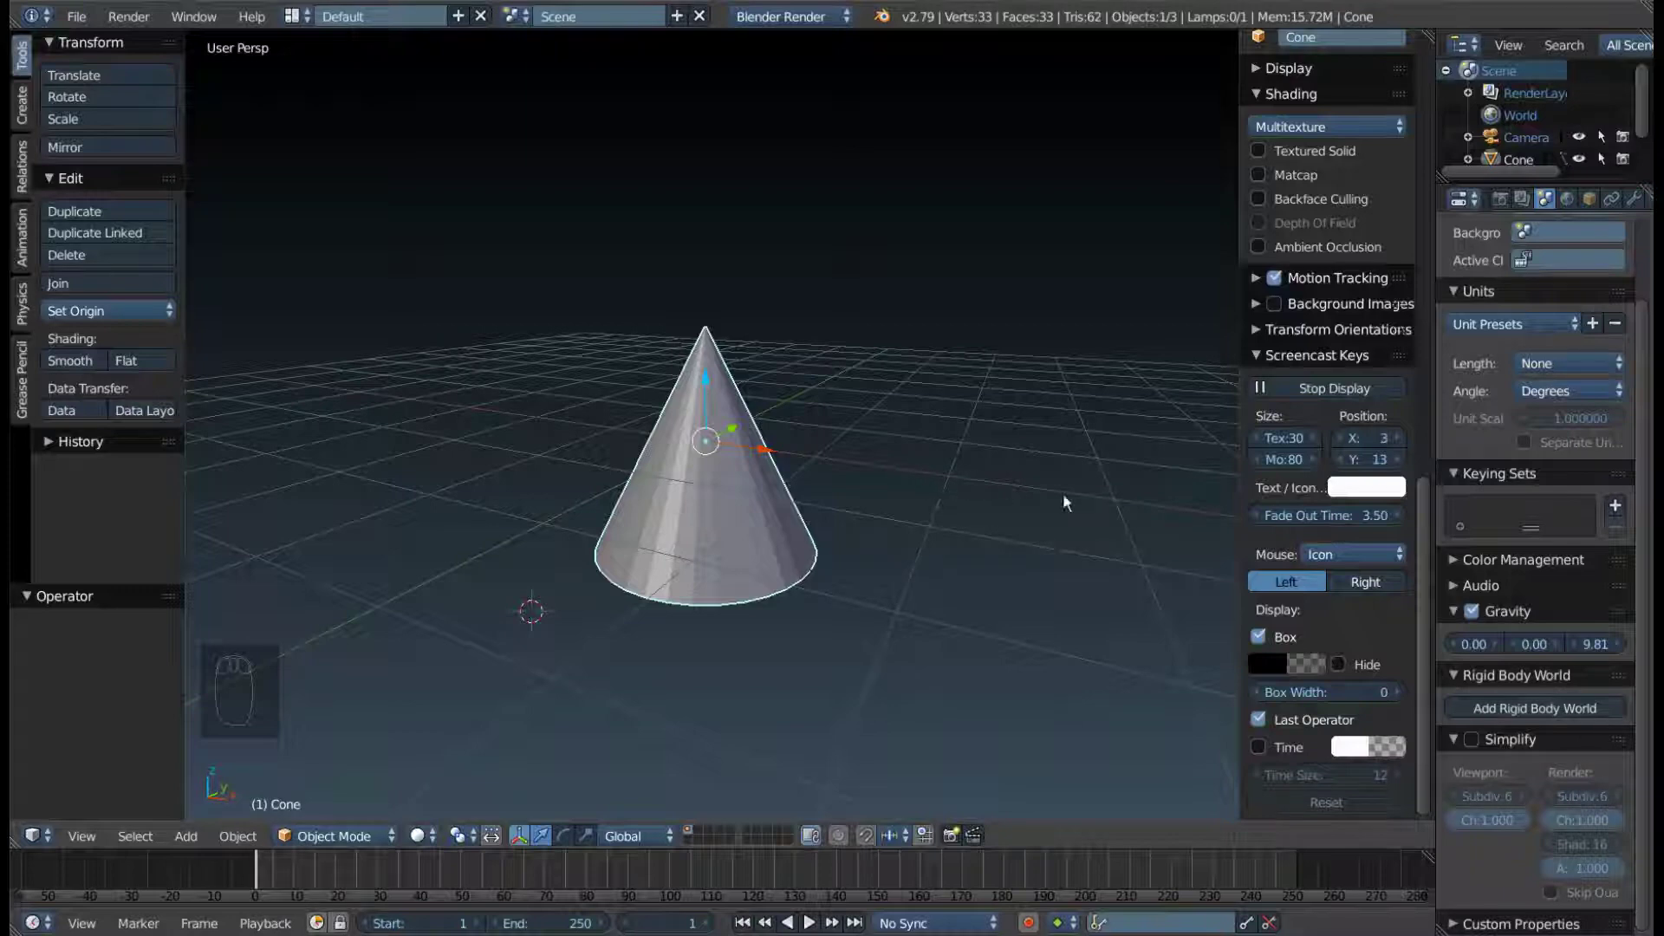
# - Begin uniformly scaling the selected default cone up with the S scale tool
pyautogui.press('s')
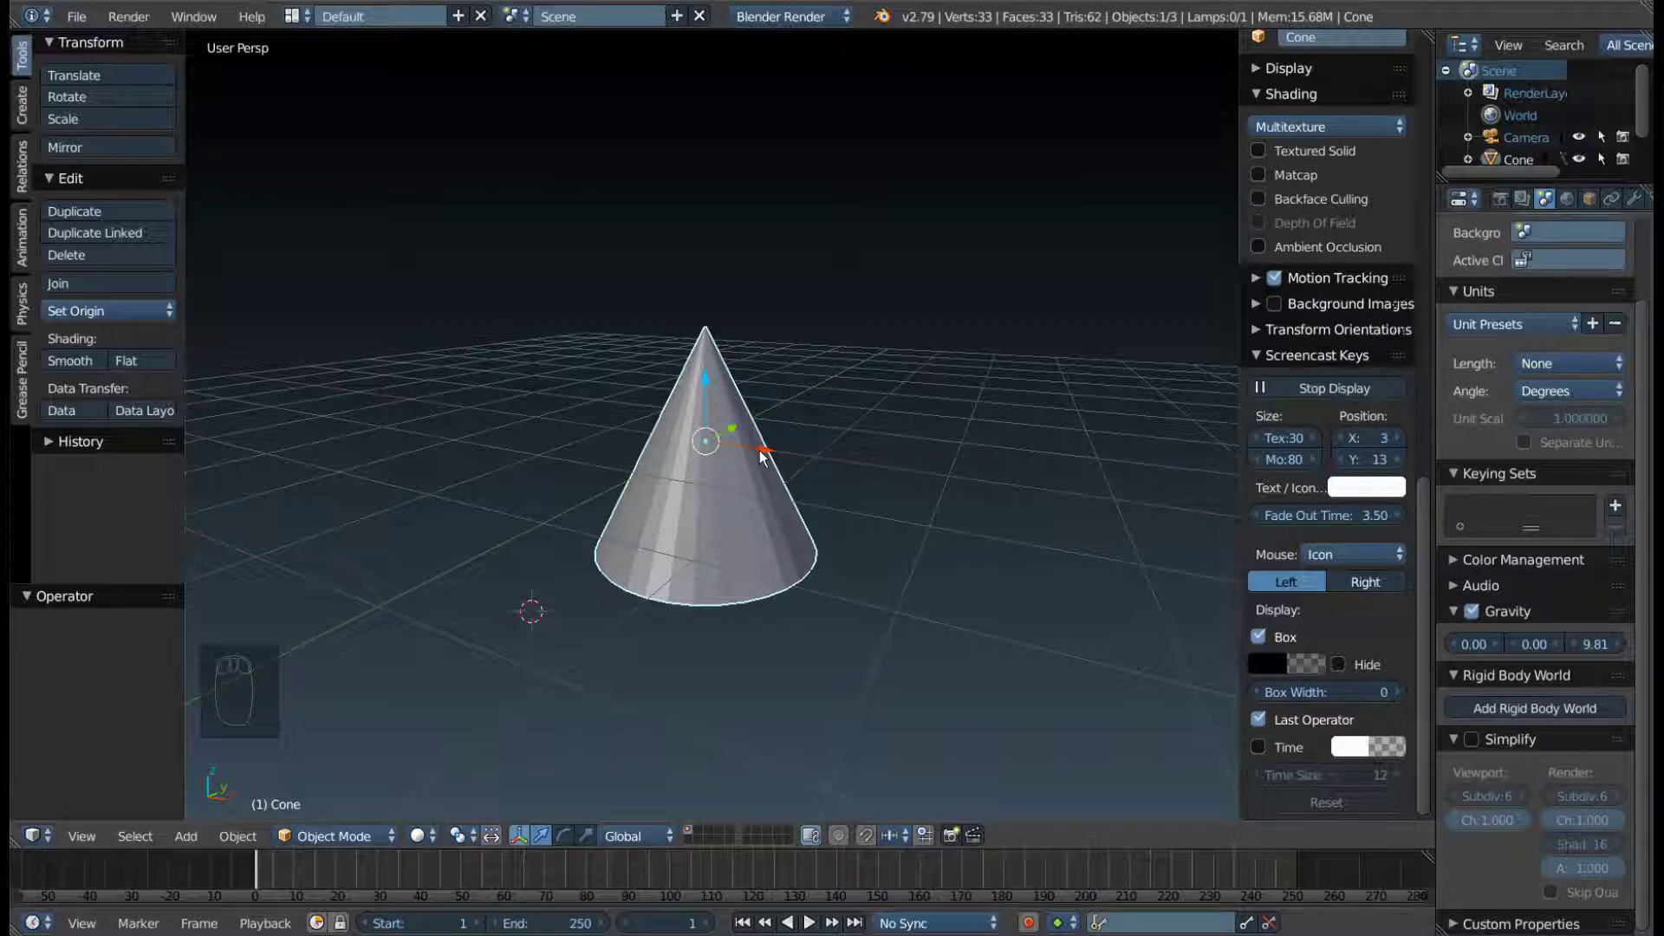
pyautogui.press('s')
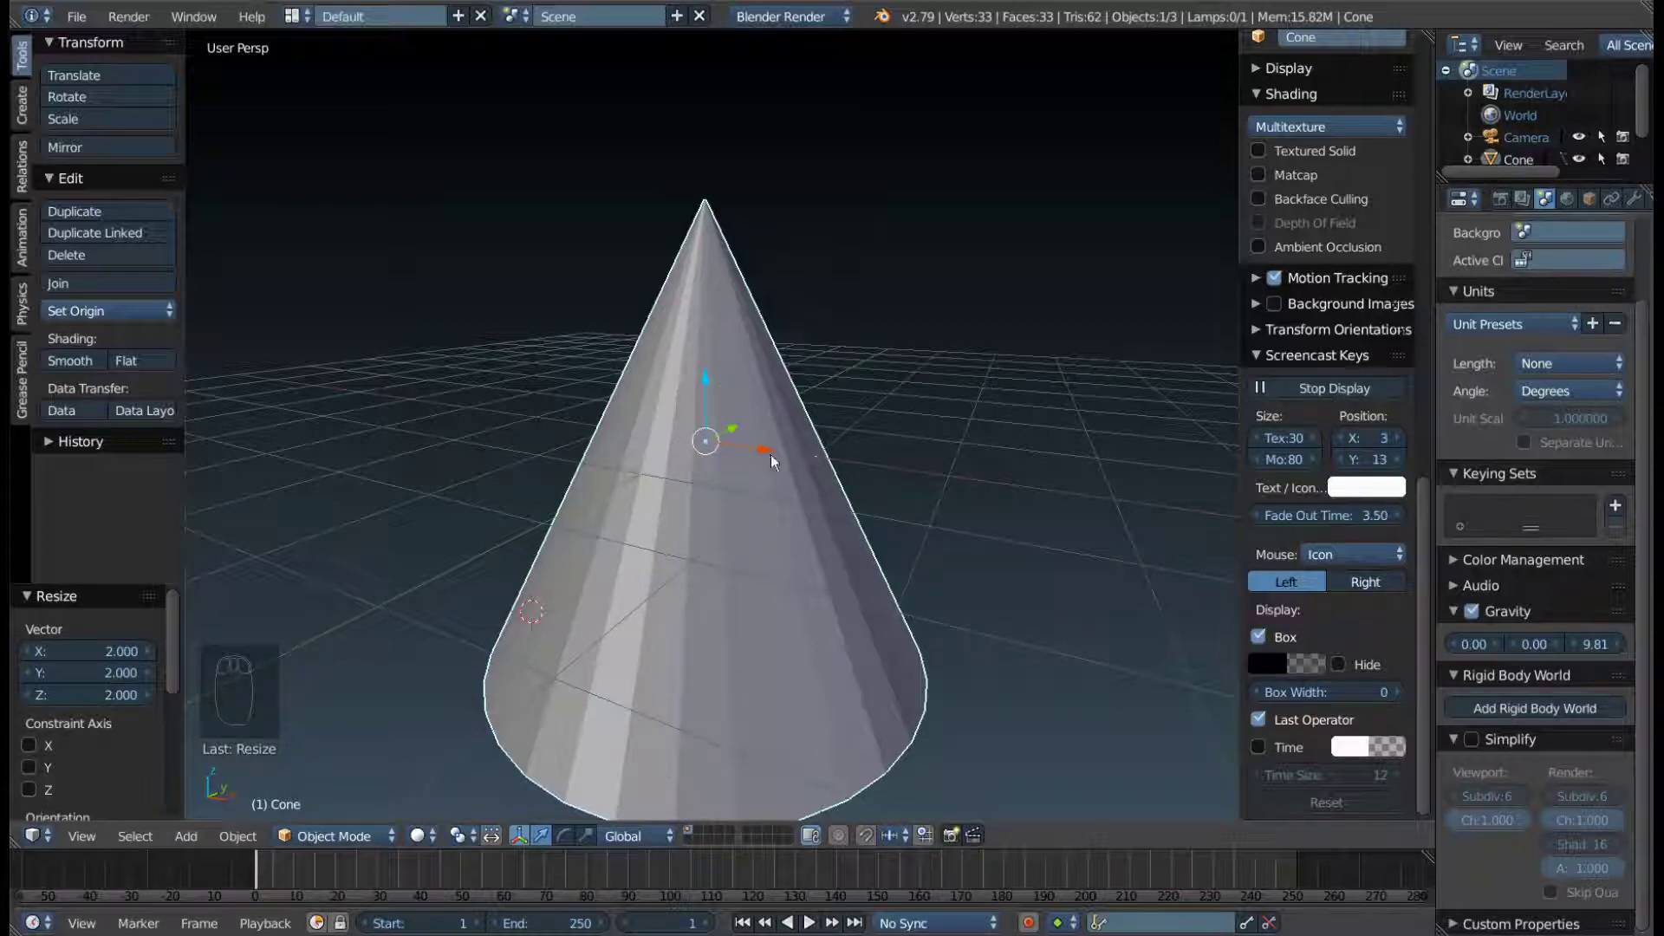
pyautogui.press('ctrl+z')
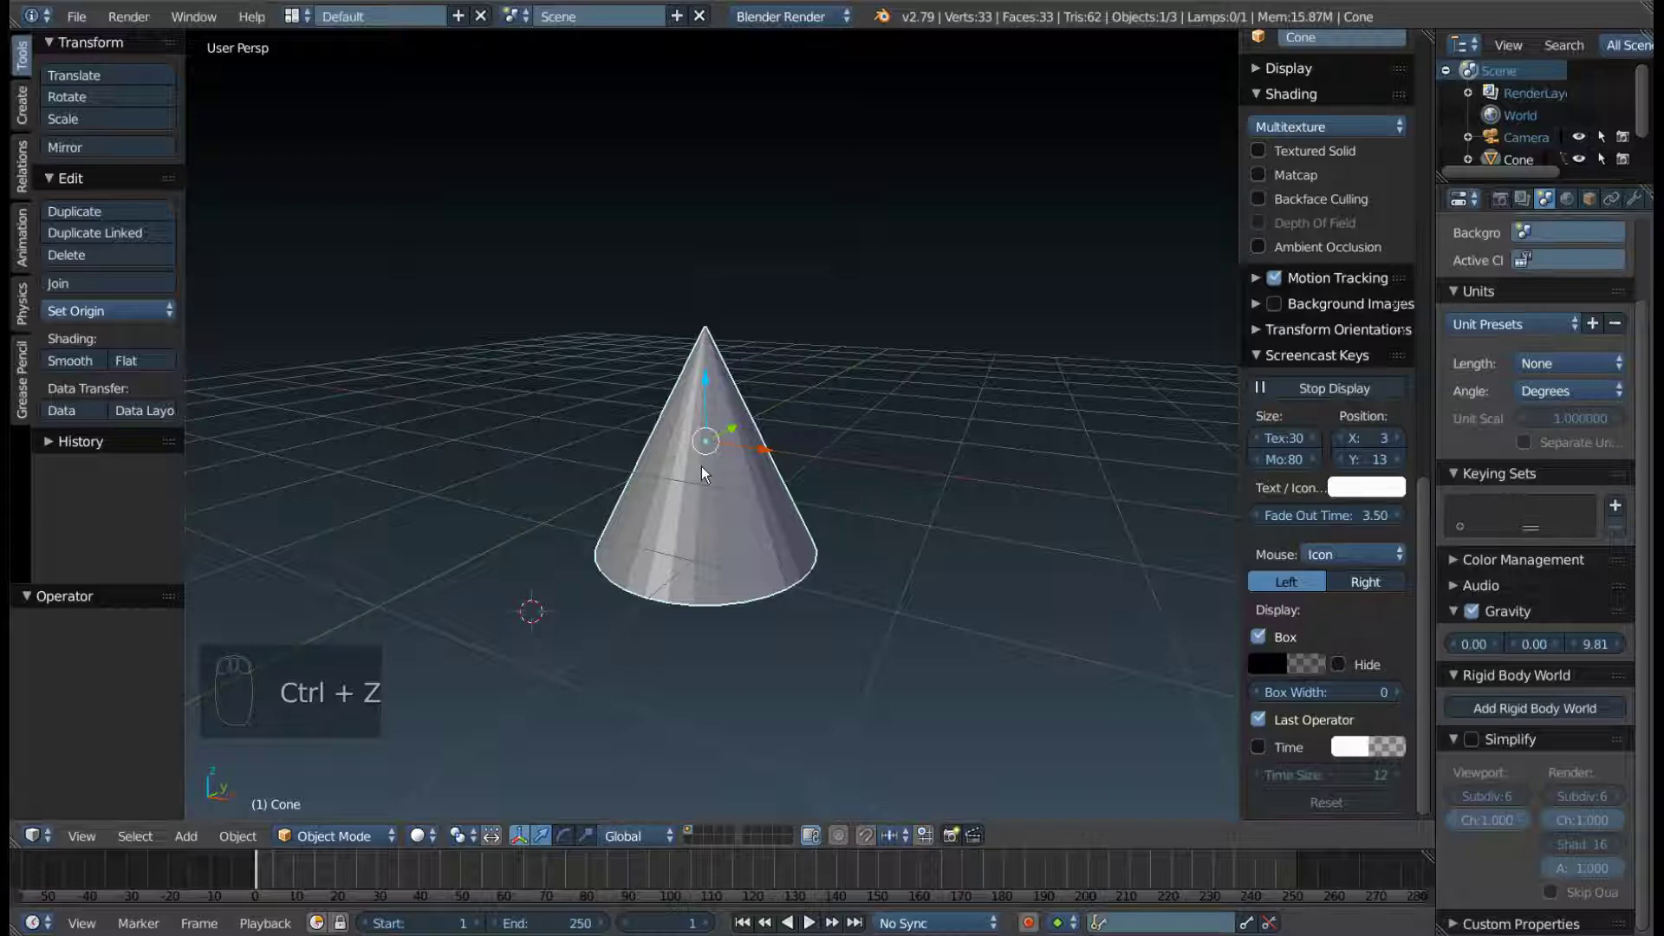
pyautogui.press('s')
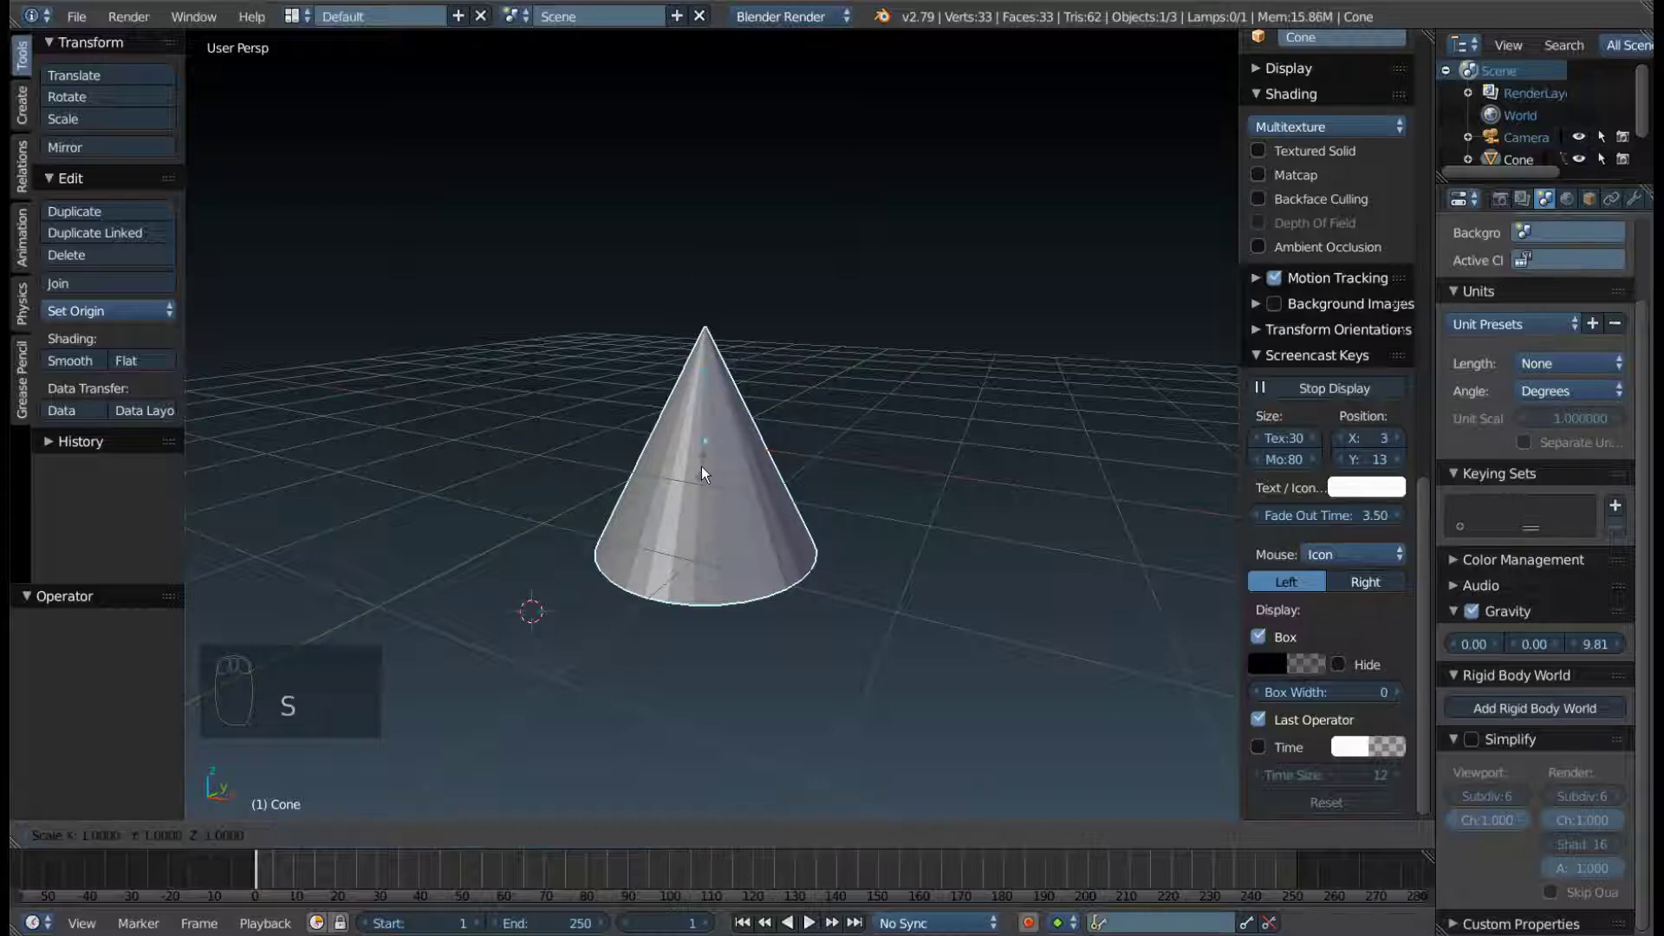
pyautogui.moveTo(708, 473); pyautogui.dragTo(708, 473)
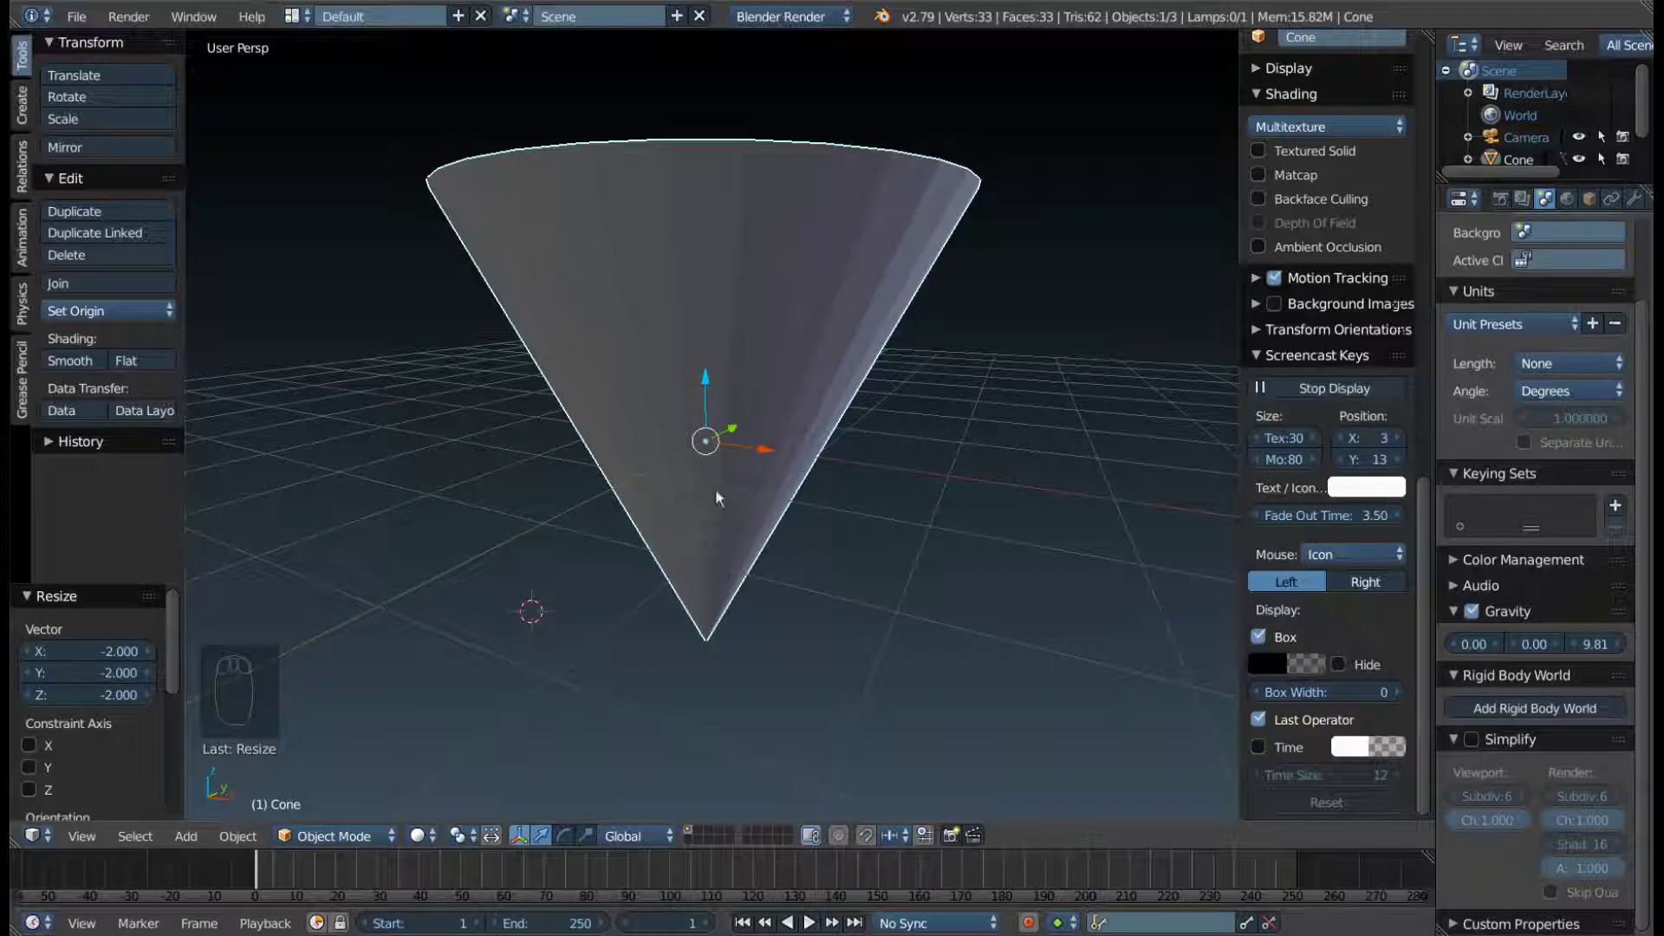
pyautogui.moveTo(719, 450); pyautogui.dragTo(699, 465)
pyautogui.press('ctrl+z')
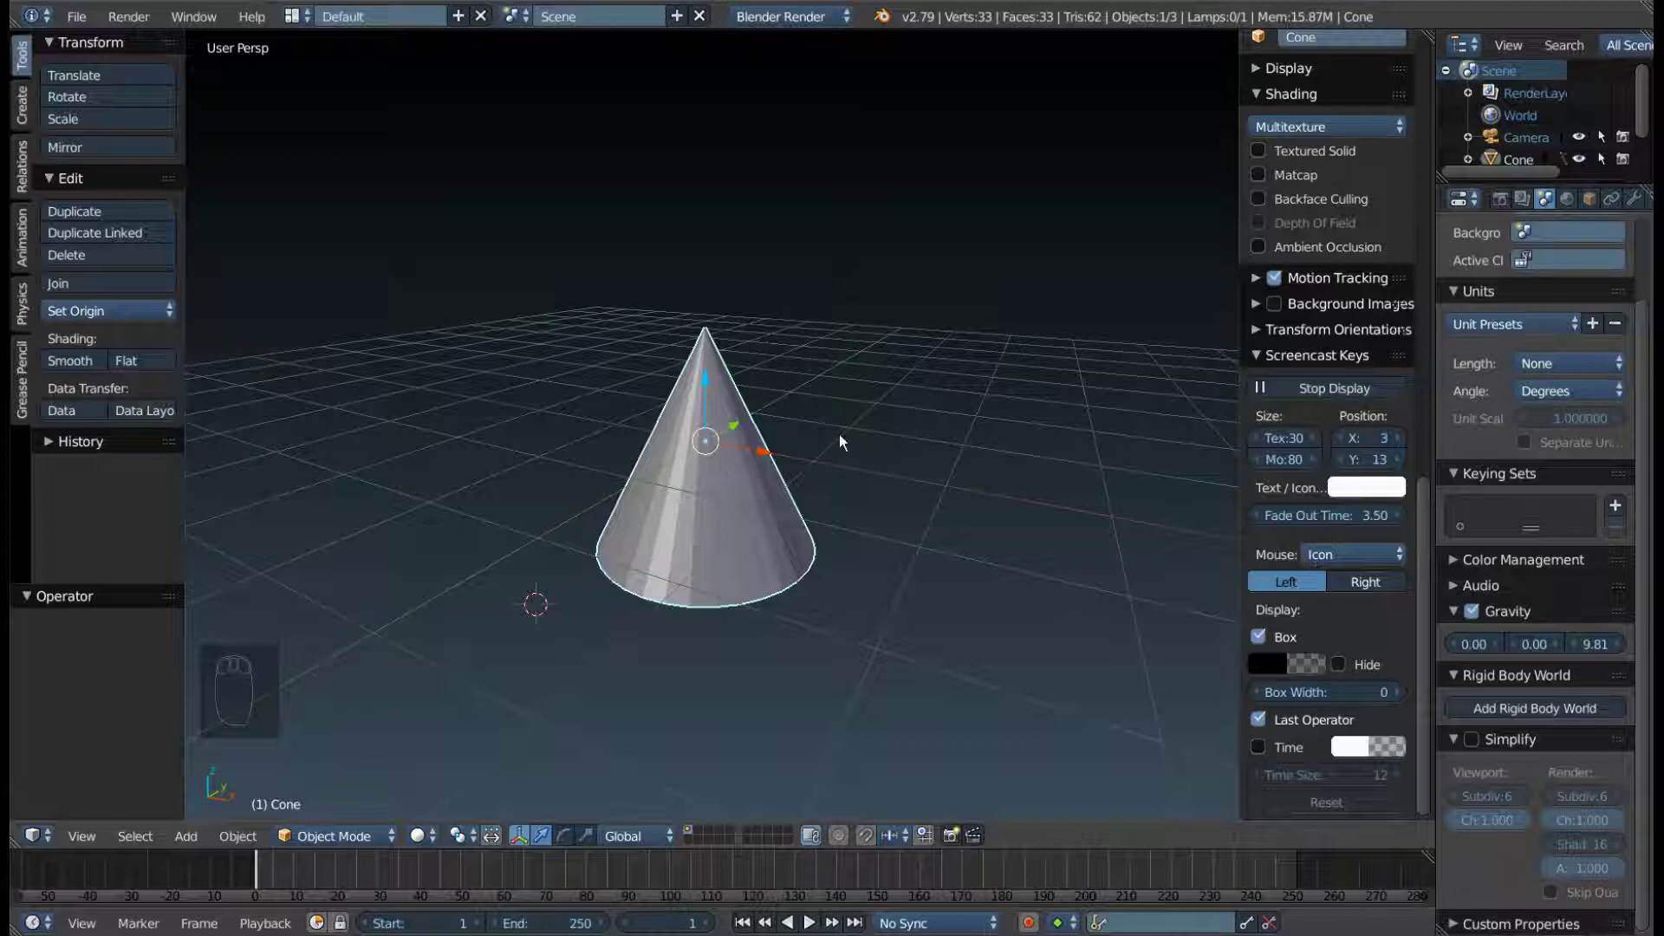
pyautogui.press('s')
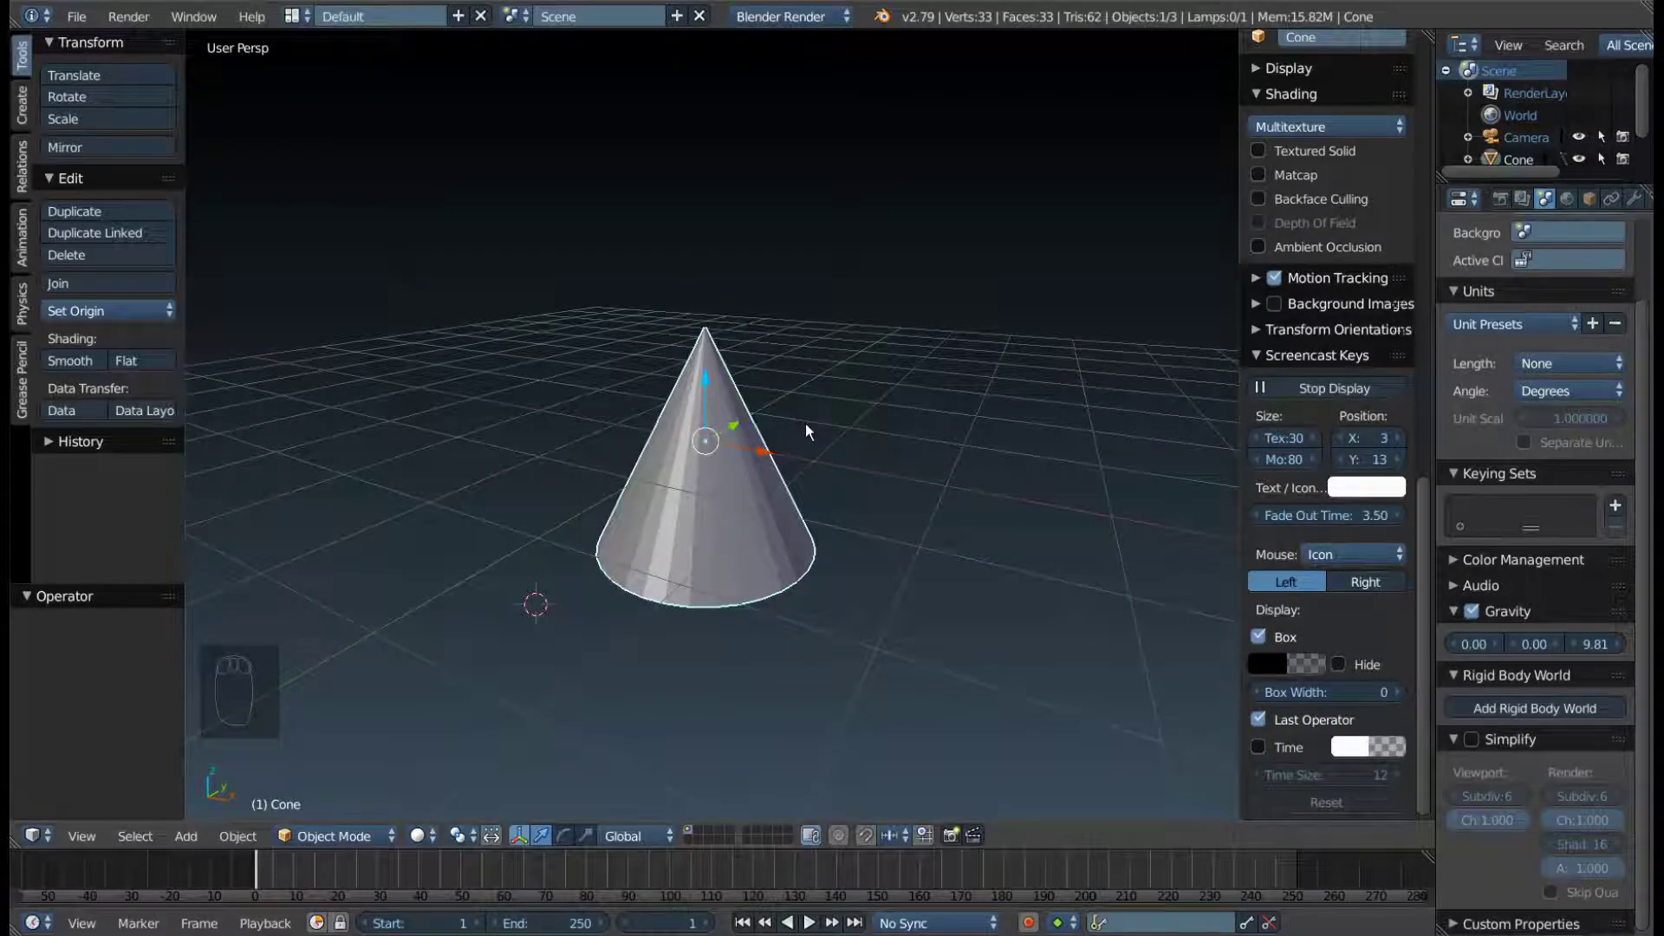
# - Show the N sidebar Transform readouts, trial-scale the cone by 2, then undo back to 2 units
pyautogui.moveTo(1335, 529); pyautogui.dragTo(890, 214)
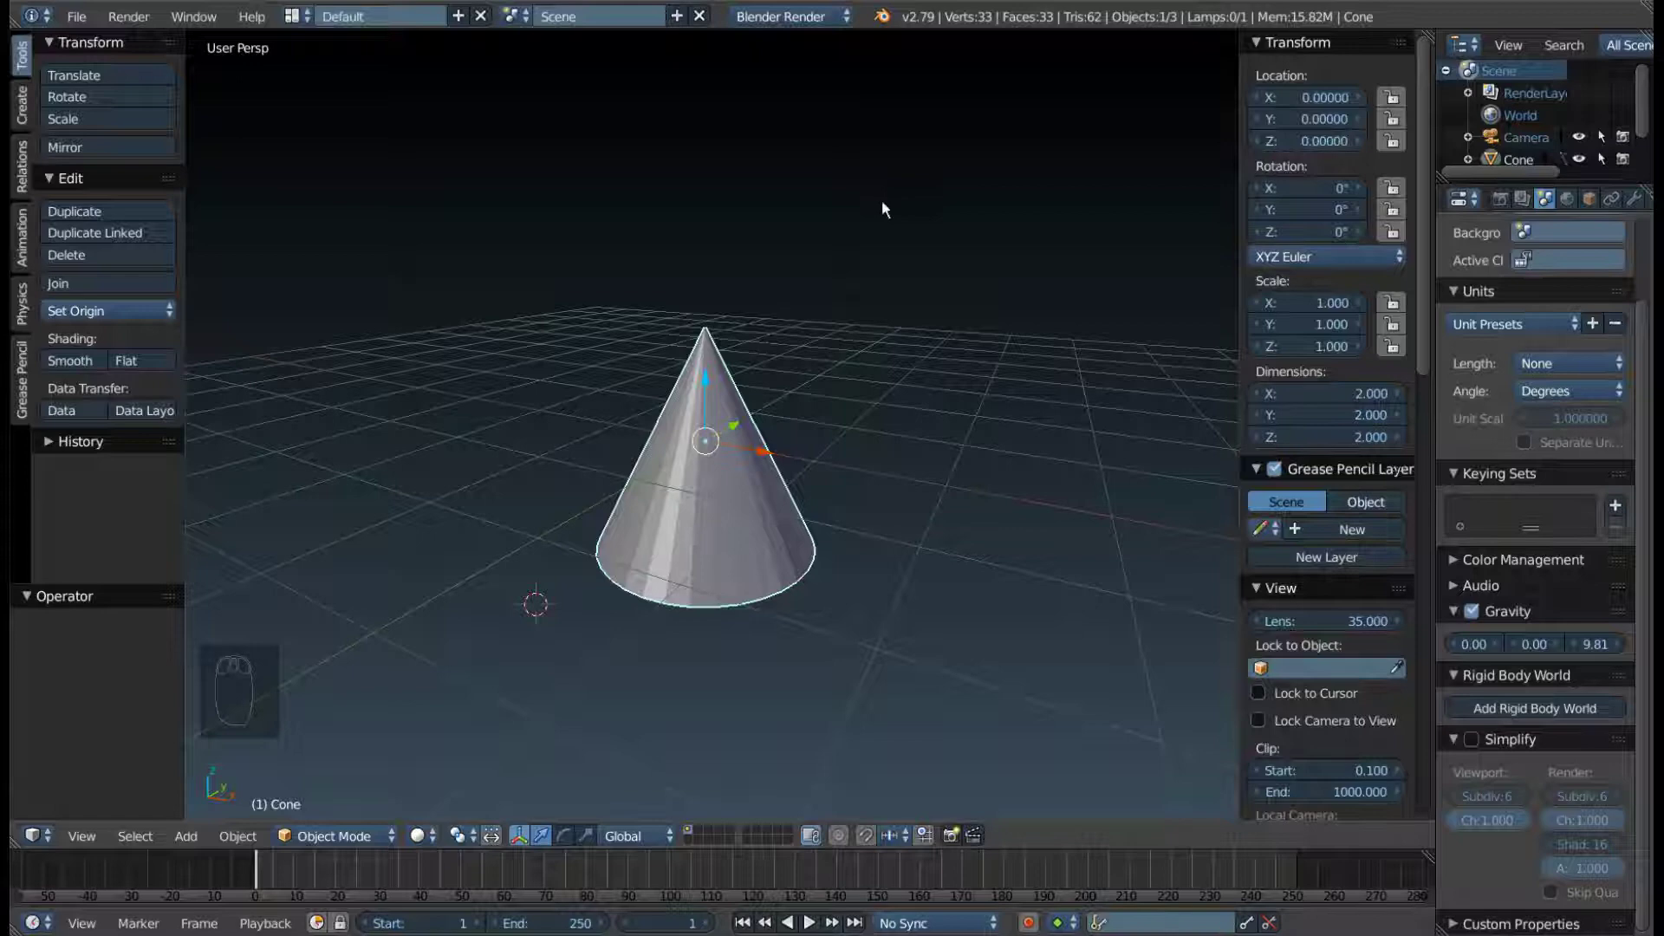
pyautogui.press('n')
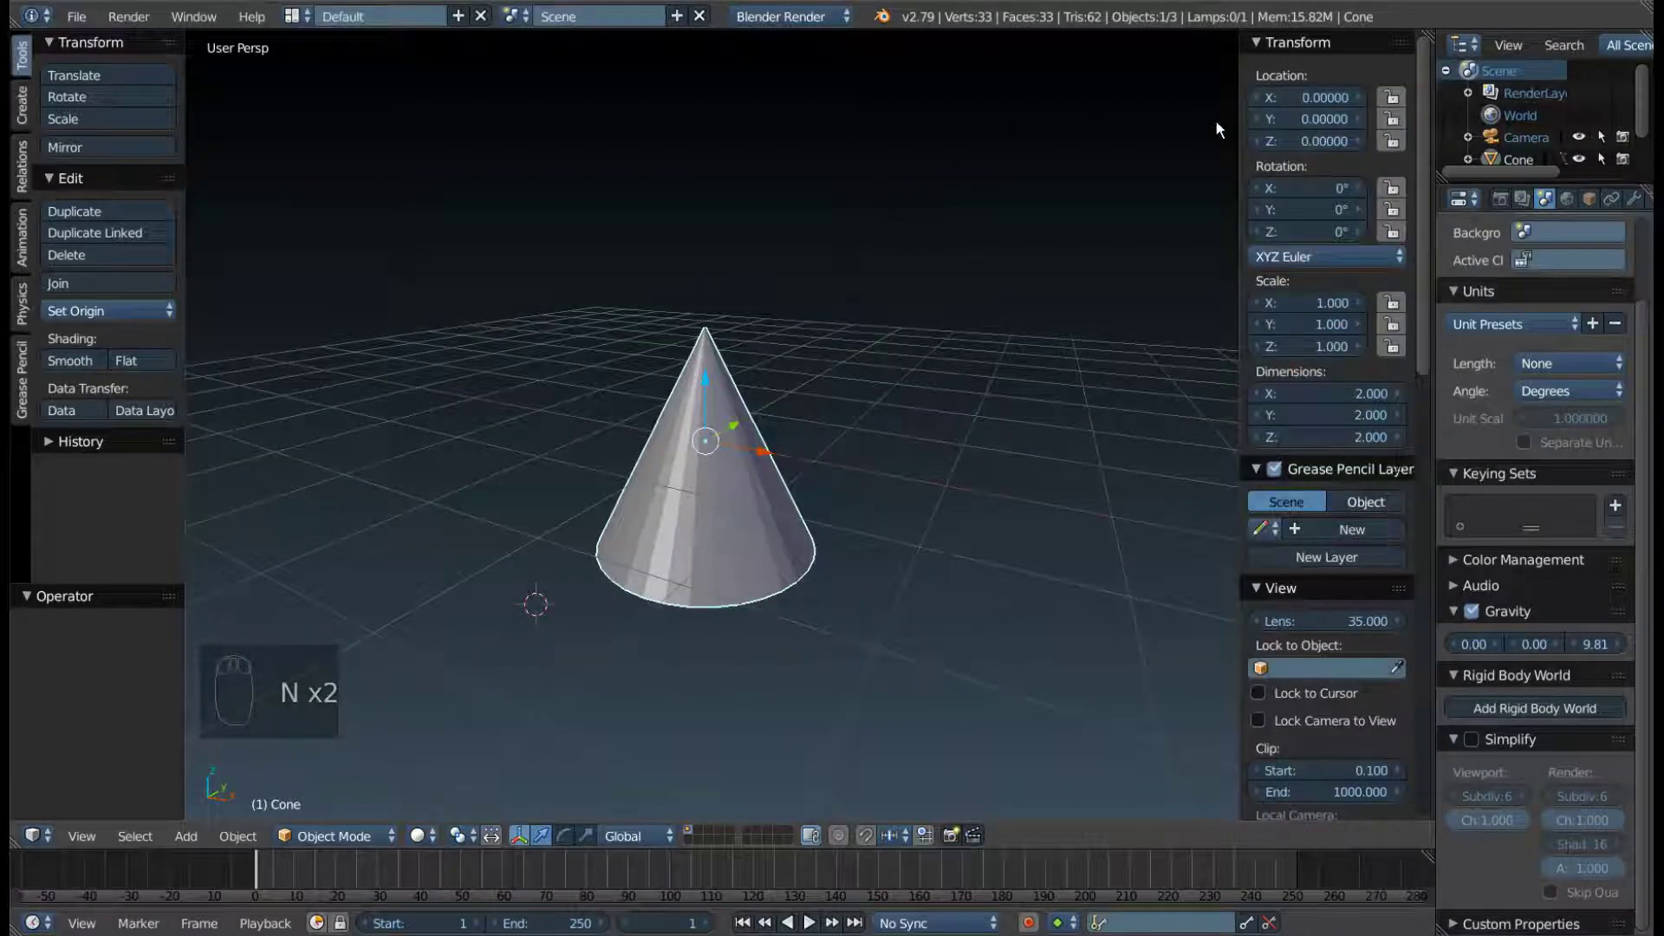
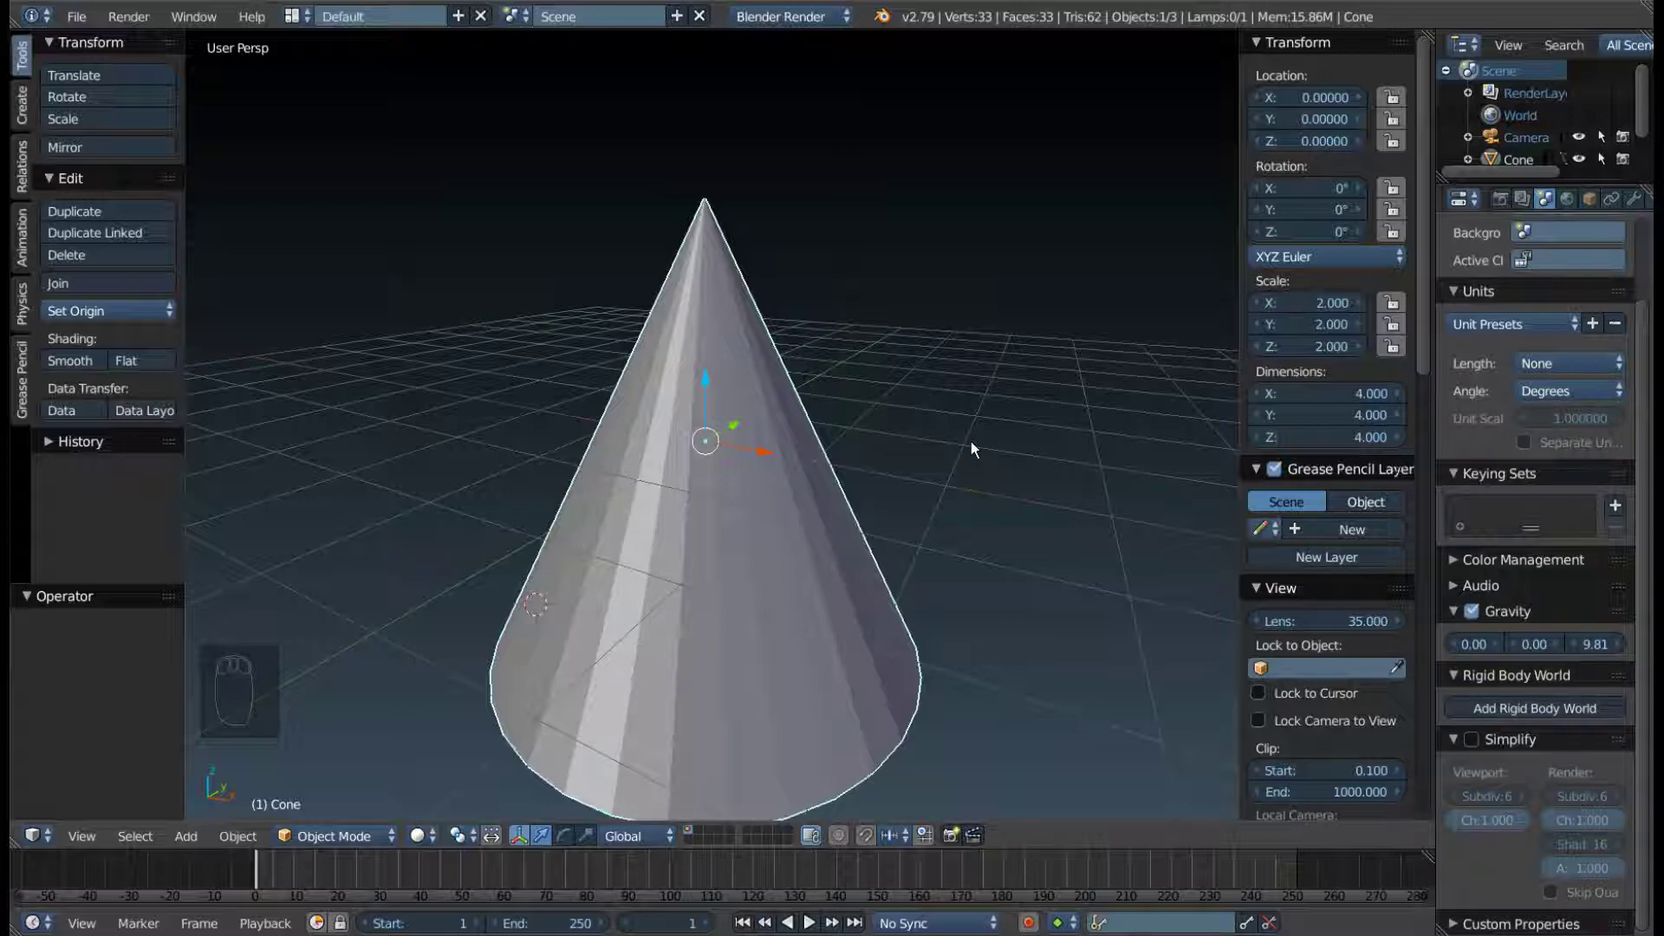
pyautogui.press('ctrl+z')
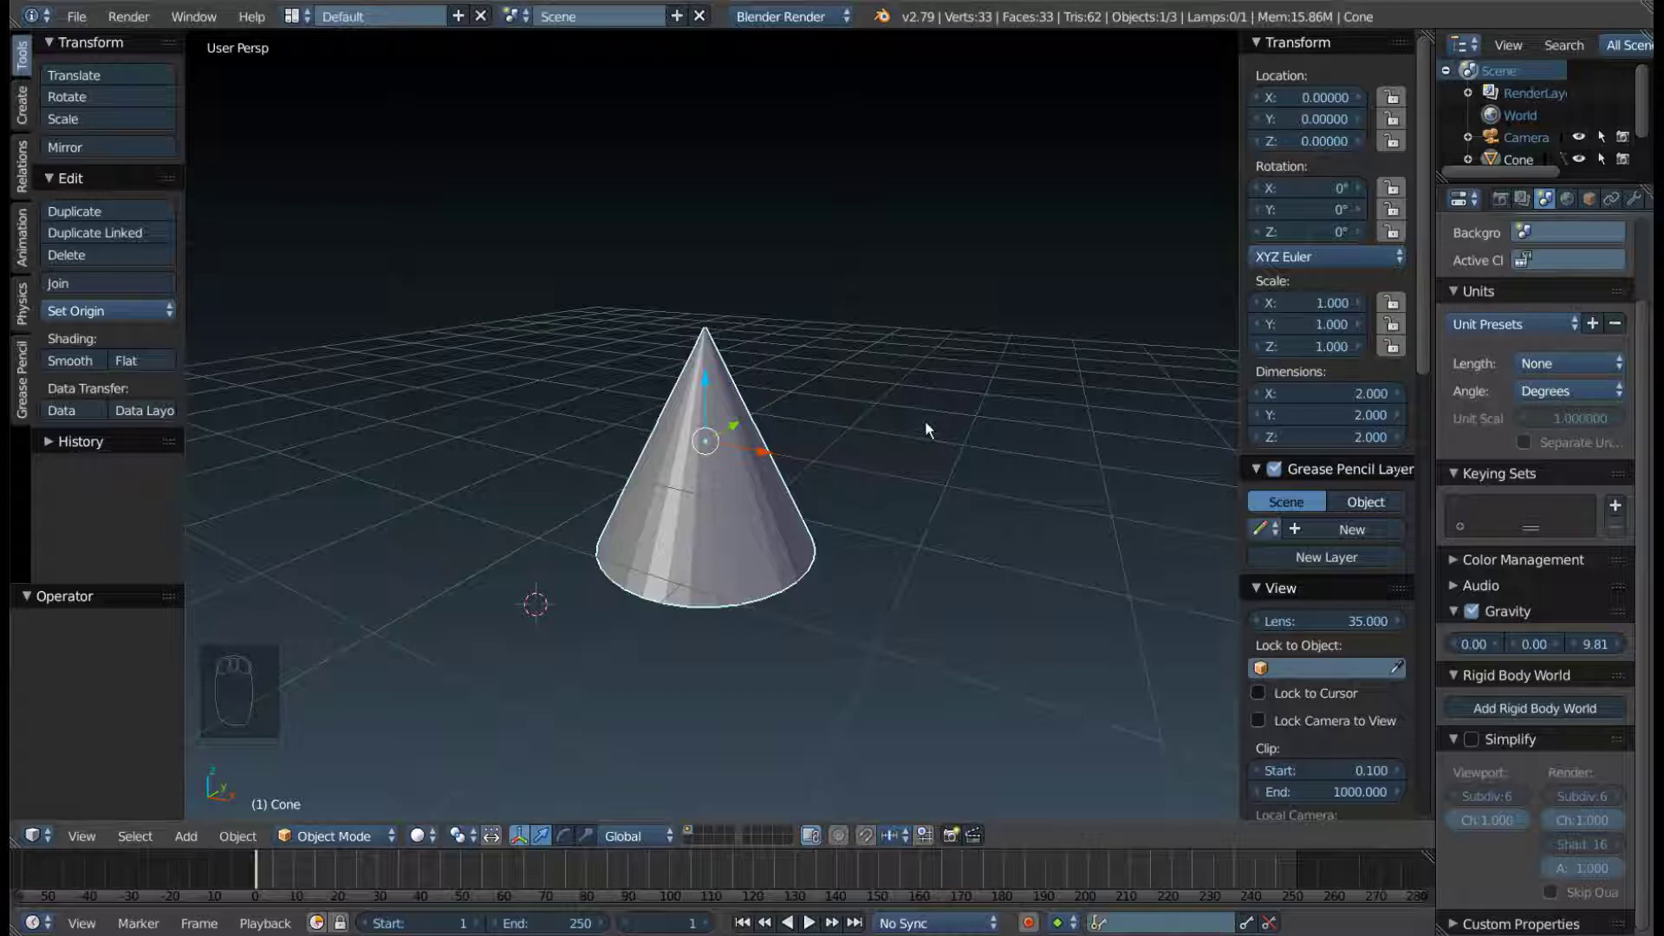
# - Scale the cone by 2 along Z so it reads 2 by 2 by 4, then orbit around it
pyautogui.press('s')
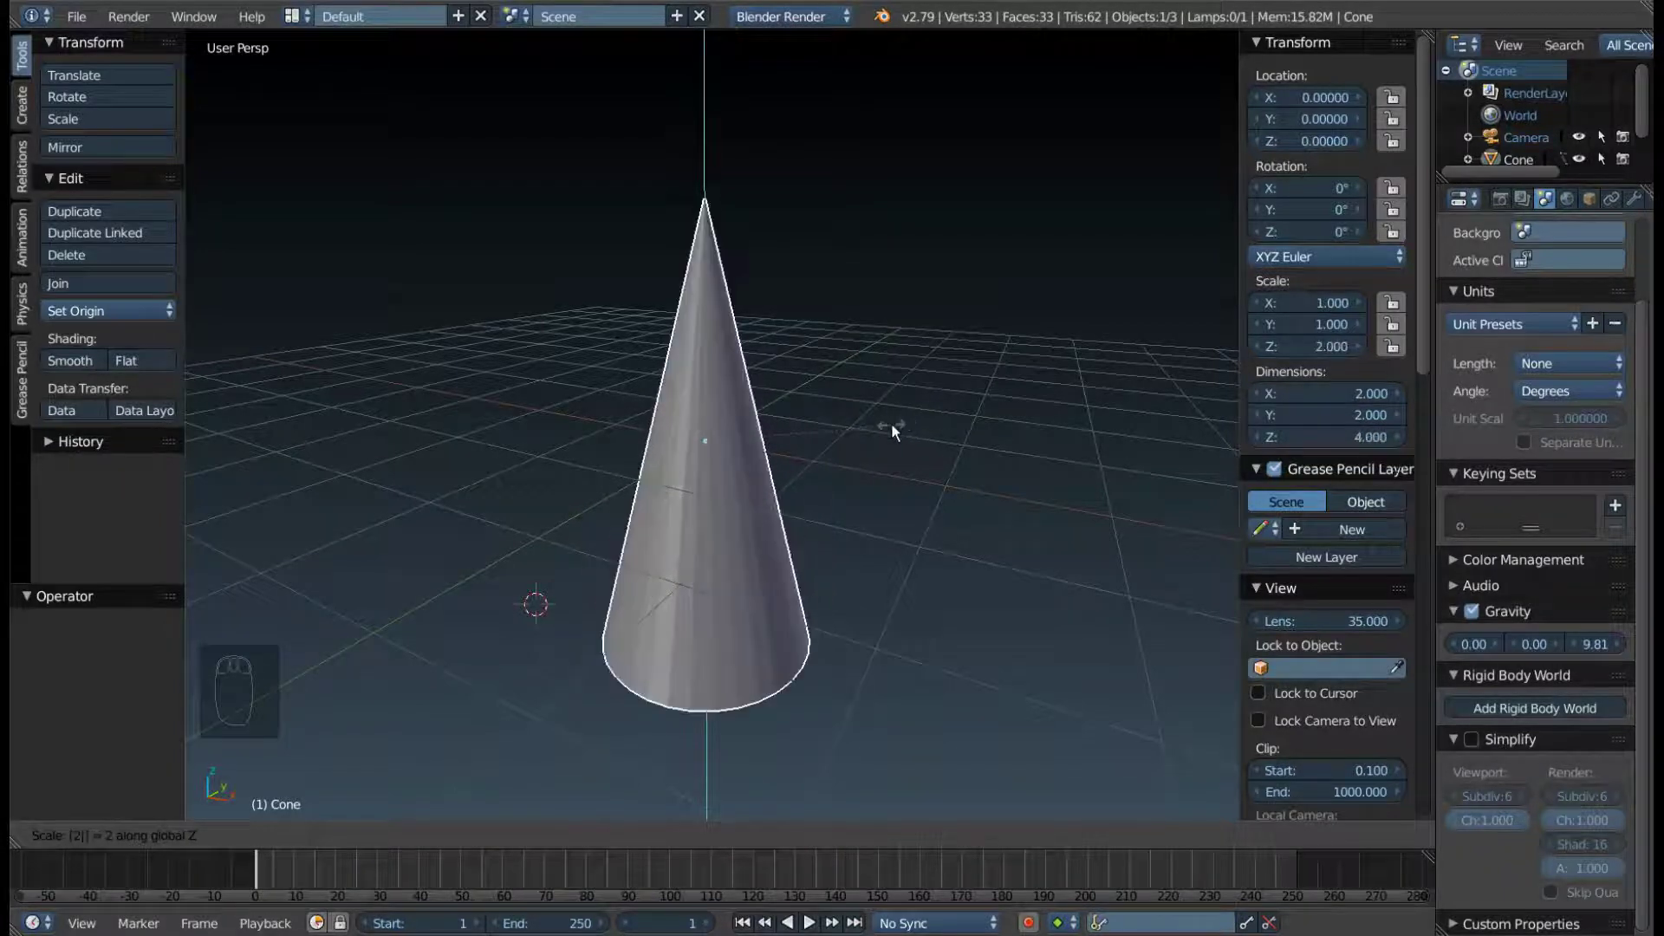
pyautogui.middleClick(870, 469)
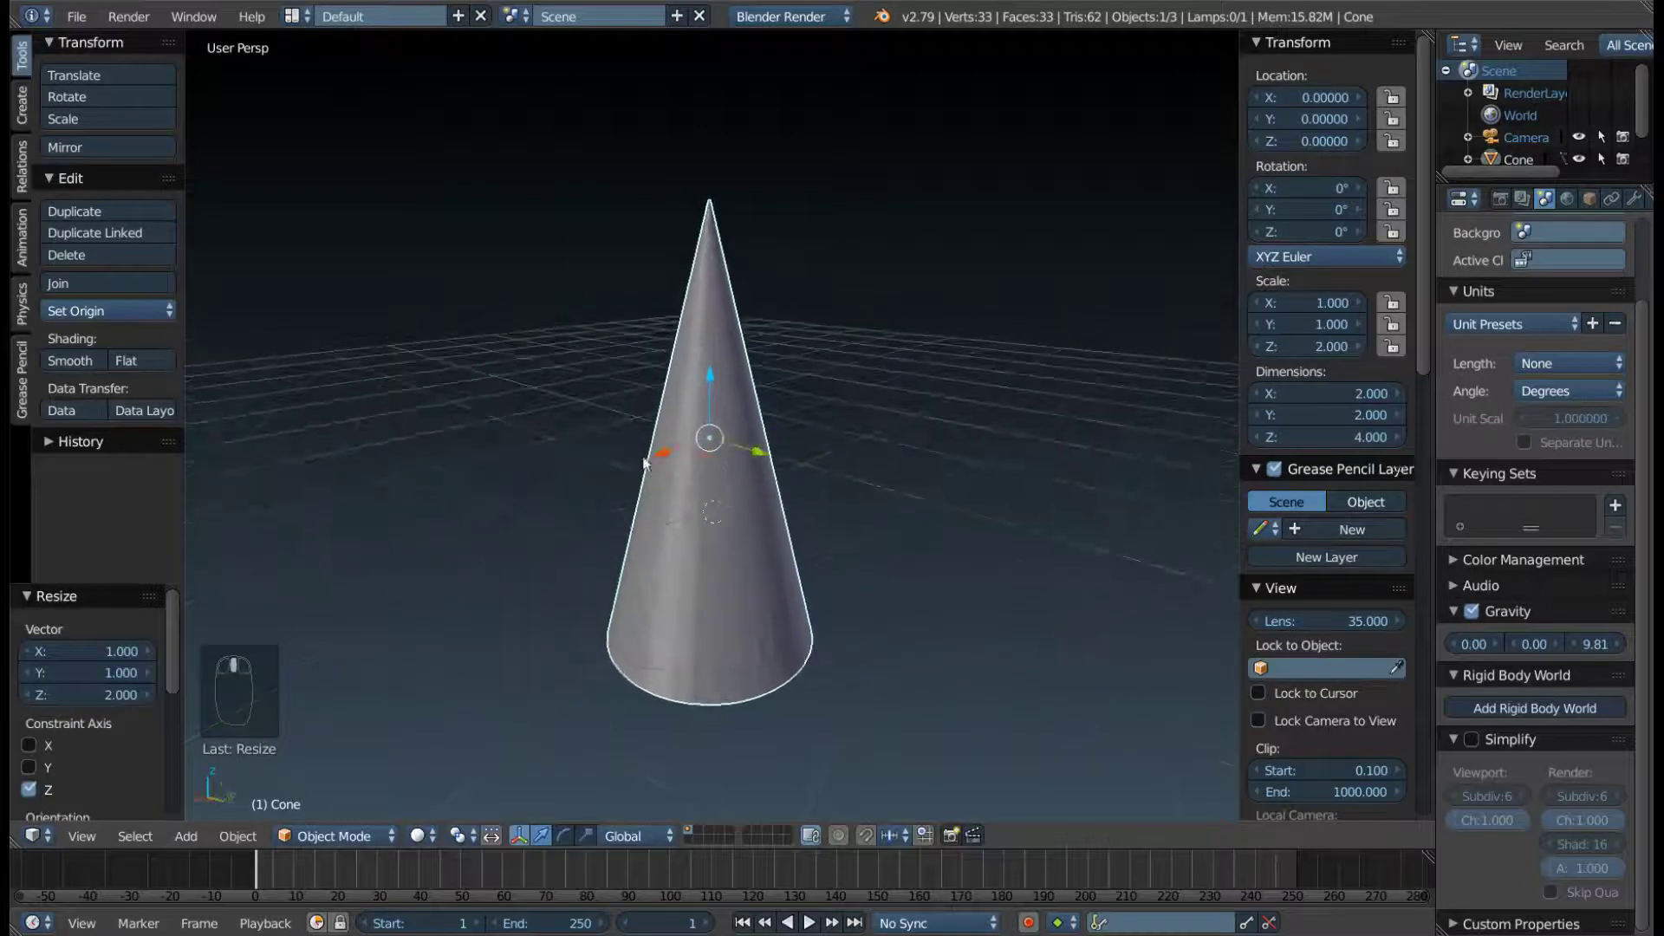
pyautogui.middleClick(565, 439)
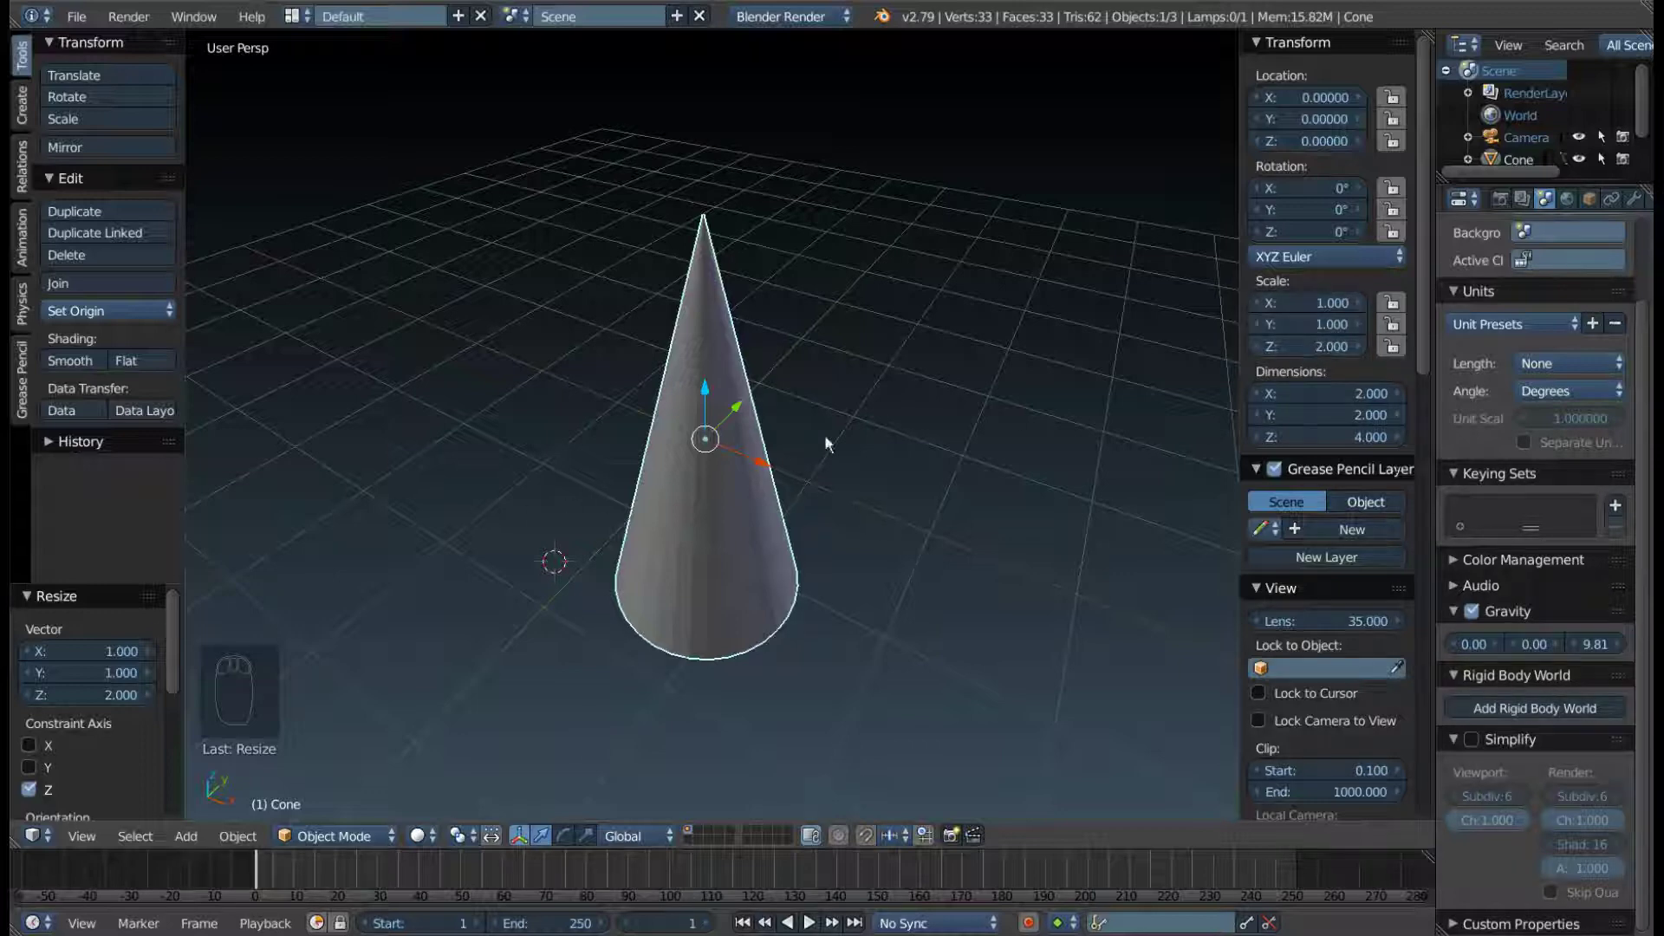
pyautogui.middleClick(980, 439)
pyautogui.middleClick(943, 425)
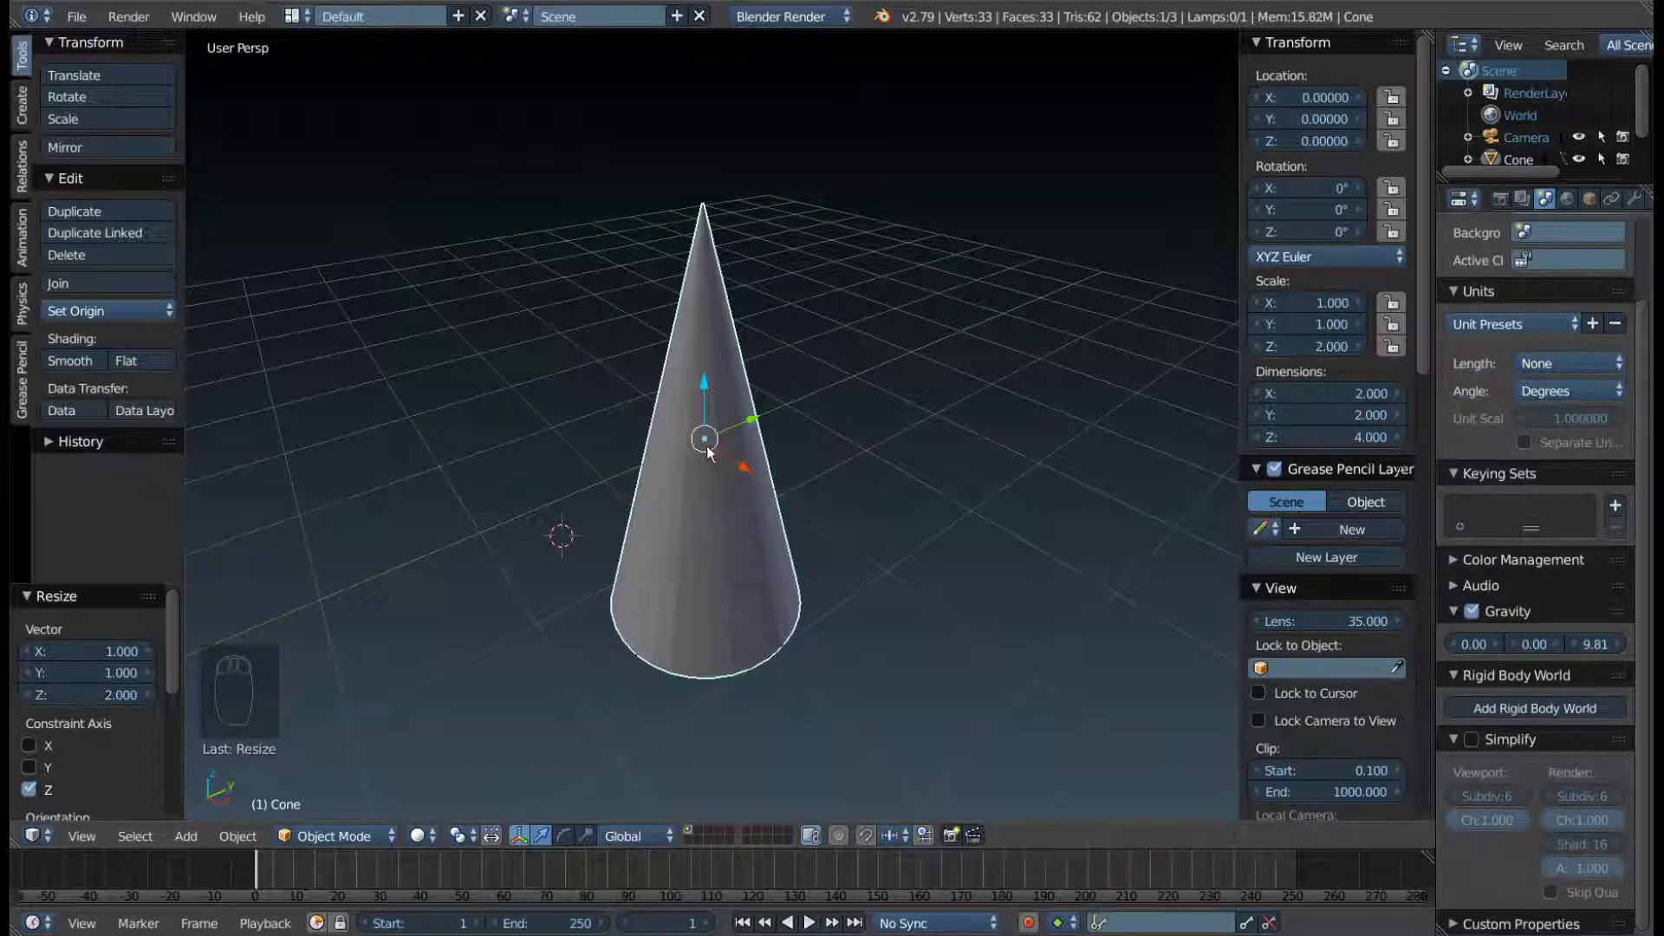
# - Orbit the viewport to inspect the stretched cone from several angles
pyautogui.moveTo(754, 462); pyautogui.dragTo(822, 498)
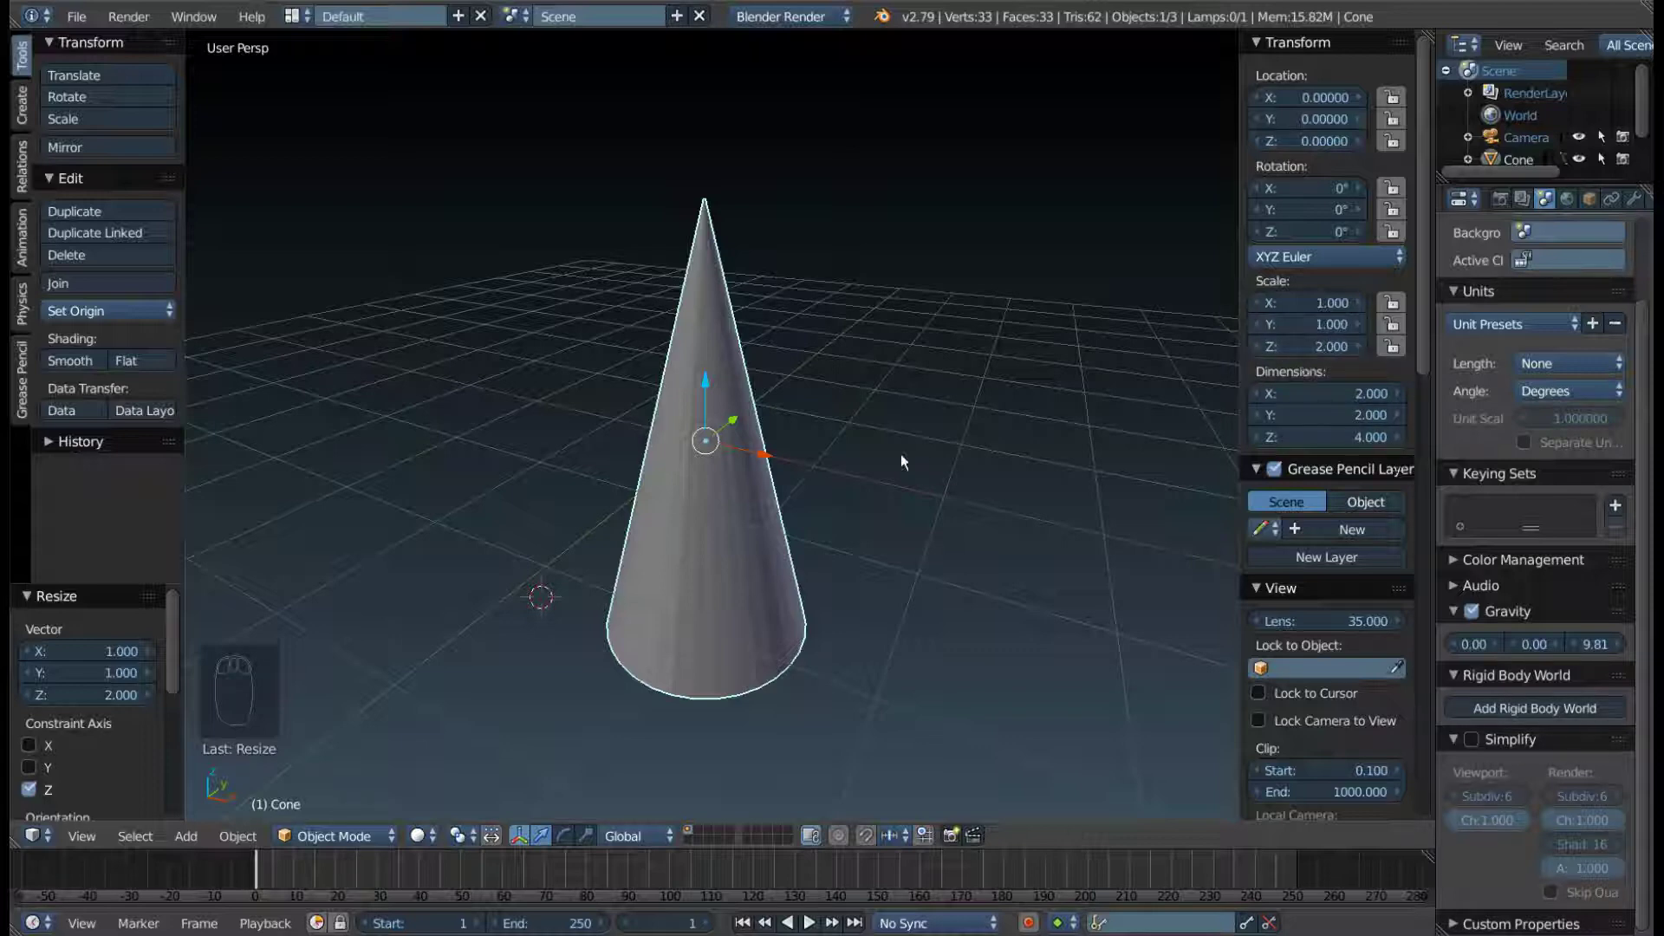
pyautogui.moveTo(807, 448); pyautogui.dragTo(681, 448)
pyautogui.middleClick(677, 437)
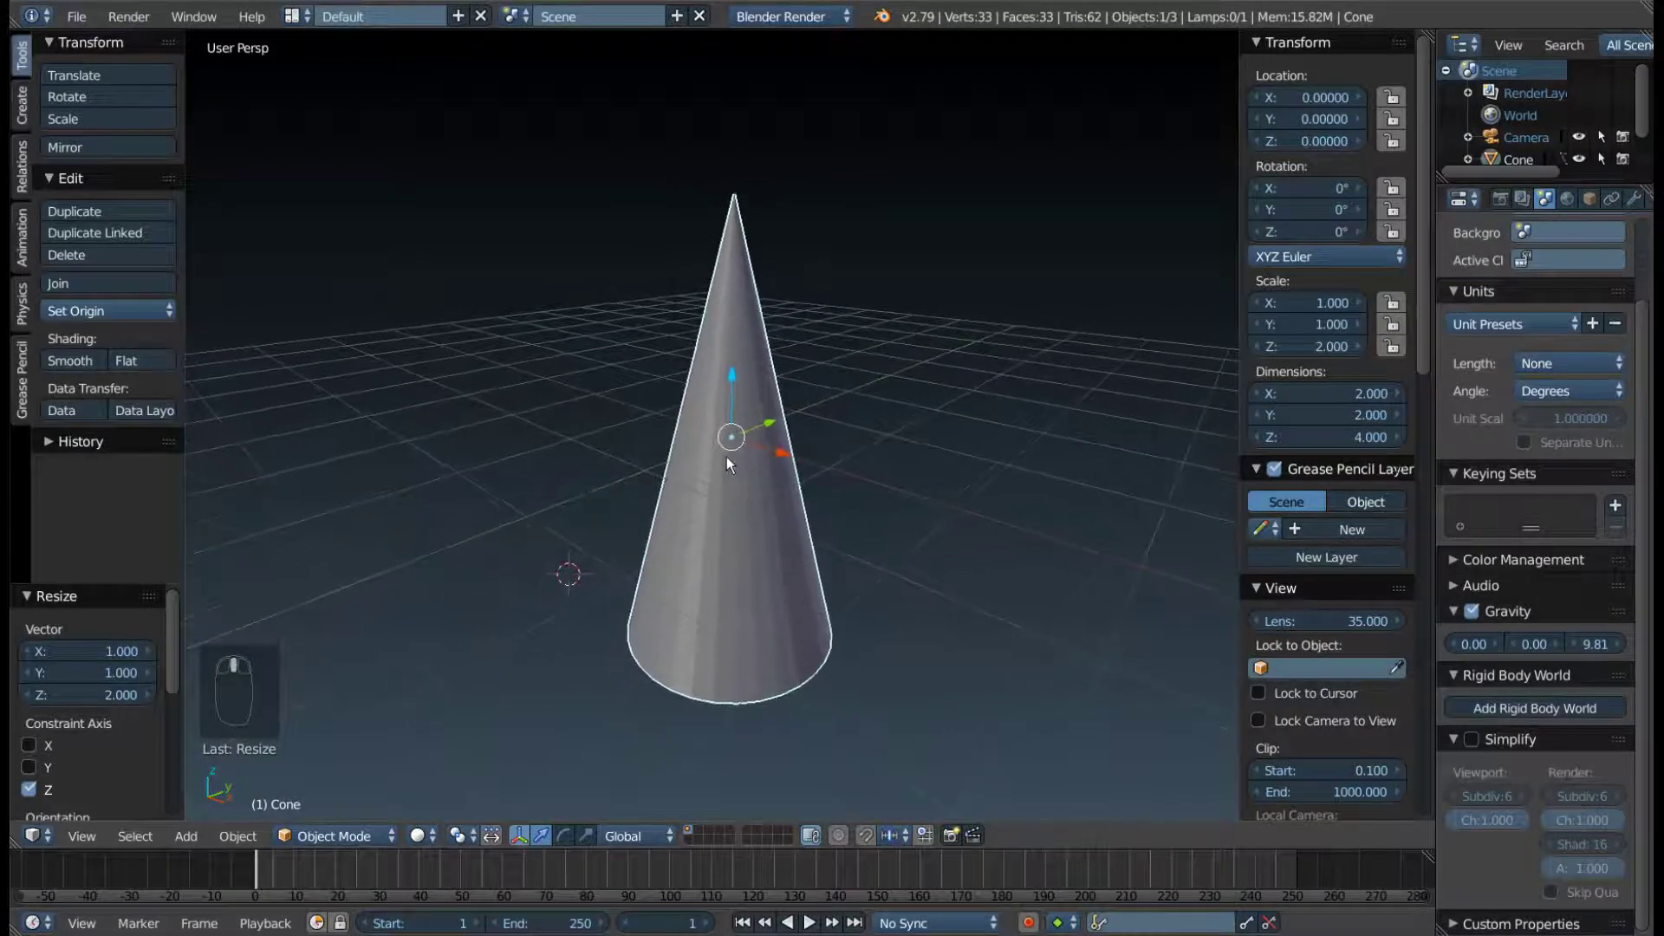
pyautogui.moveTo(745, 474); pyautogui.dragTo(1312, 372)
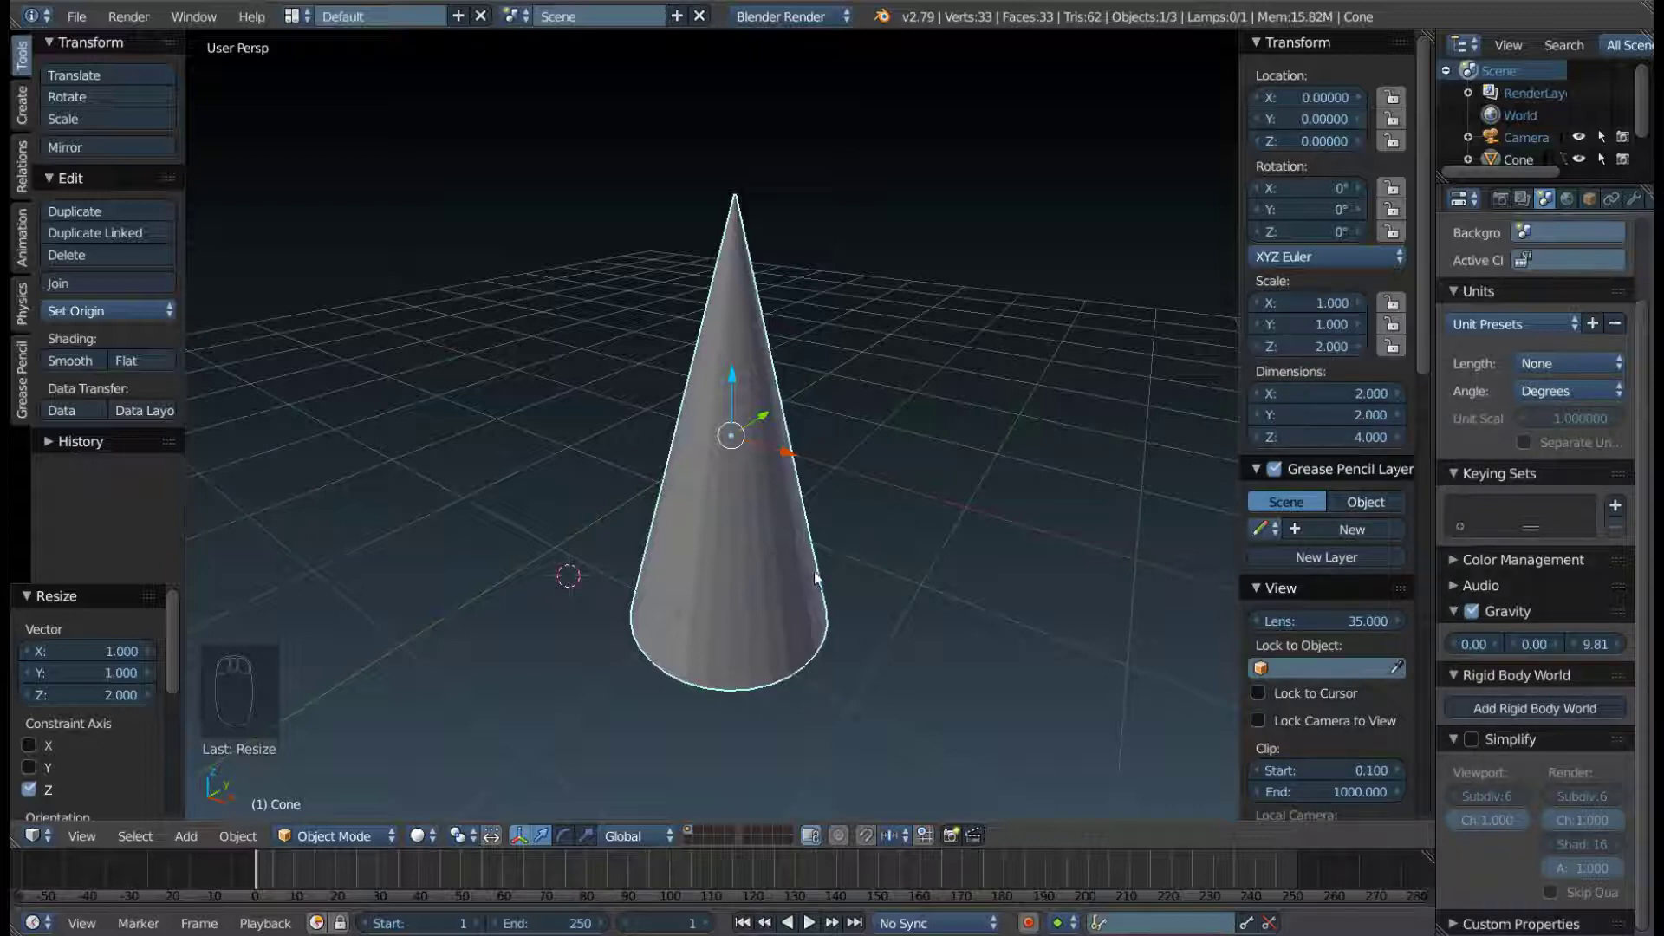
pyautogui.moveTo(992, 510); pyautogui.dragTo(668, 501)
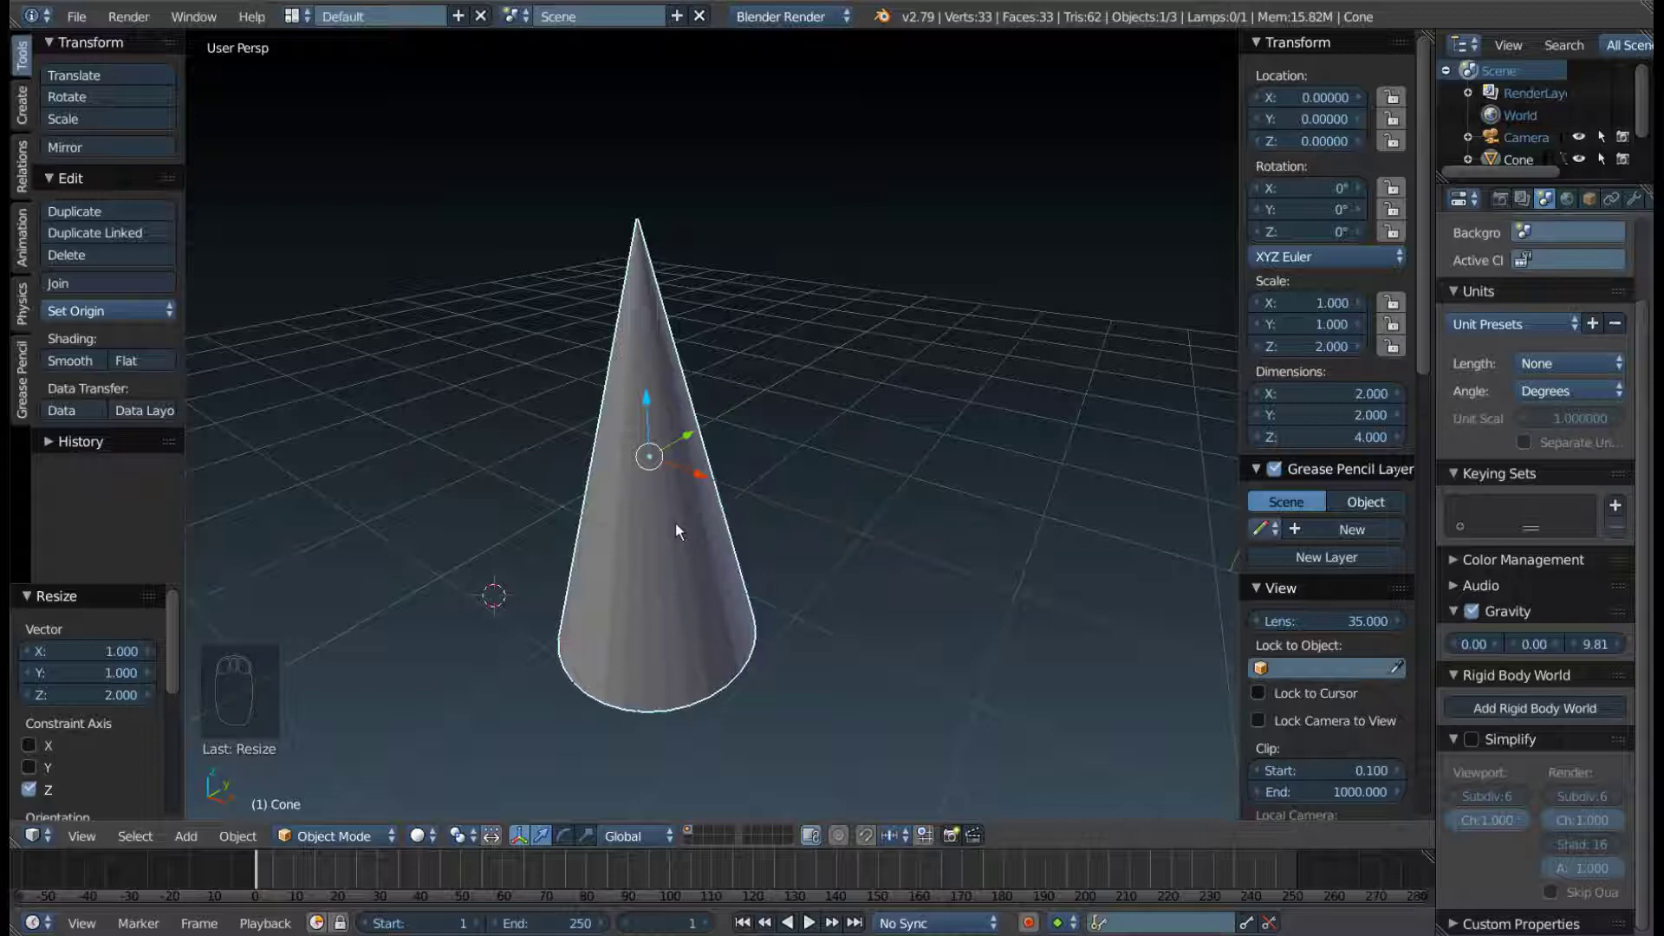
pyautogui.moveTo(720, 475); pyautogui.dragTo(724, 474)
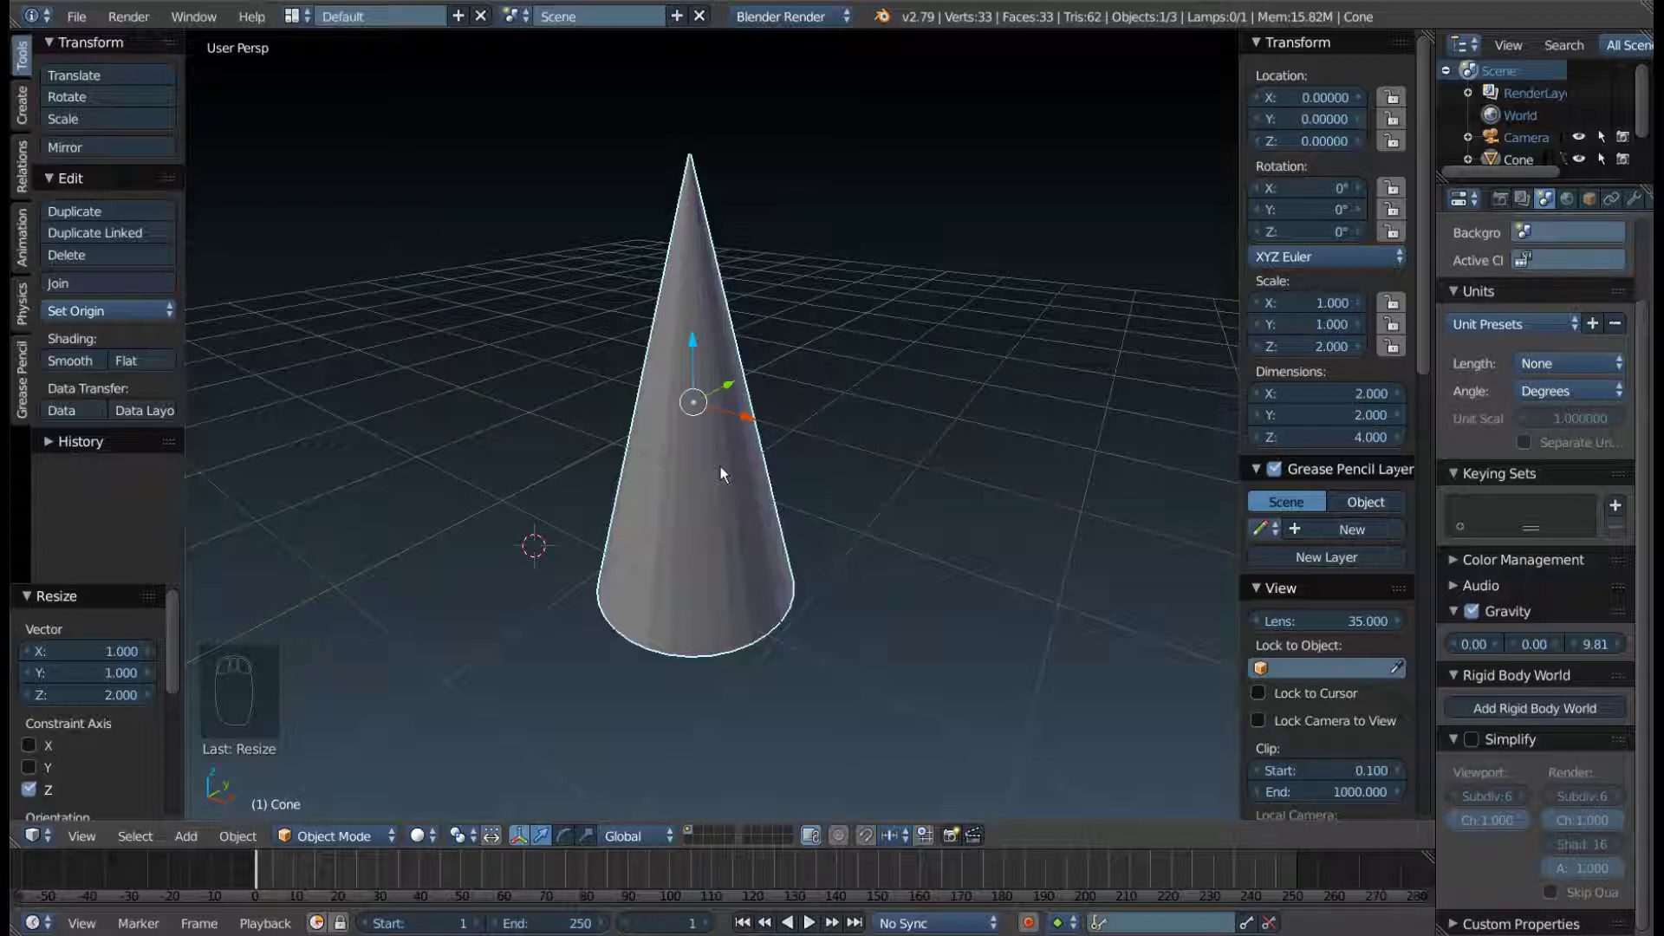
pyautogui.moveTo(730, 433); pyautogui.dragTo(1320, 342)
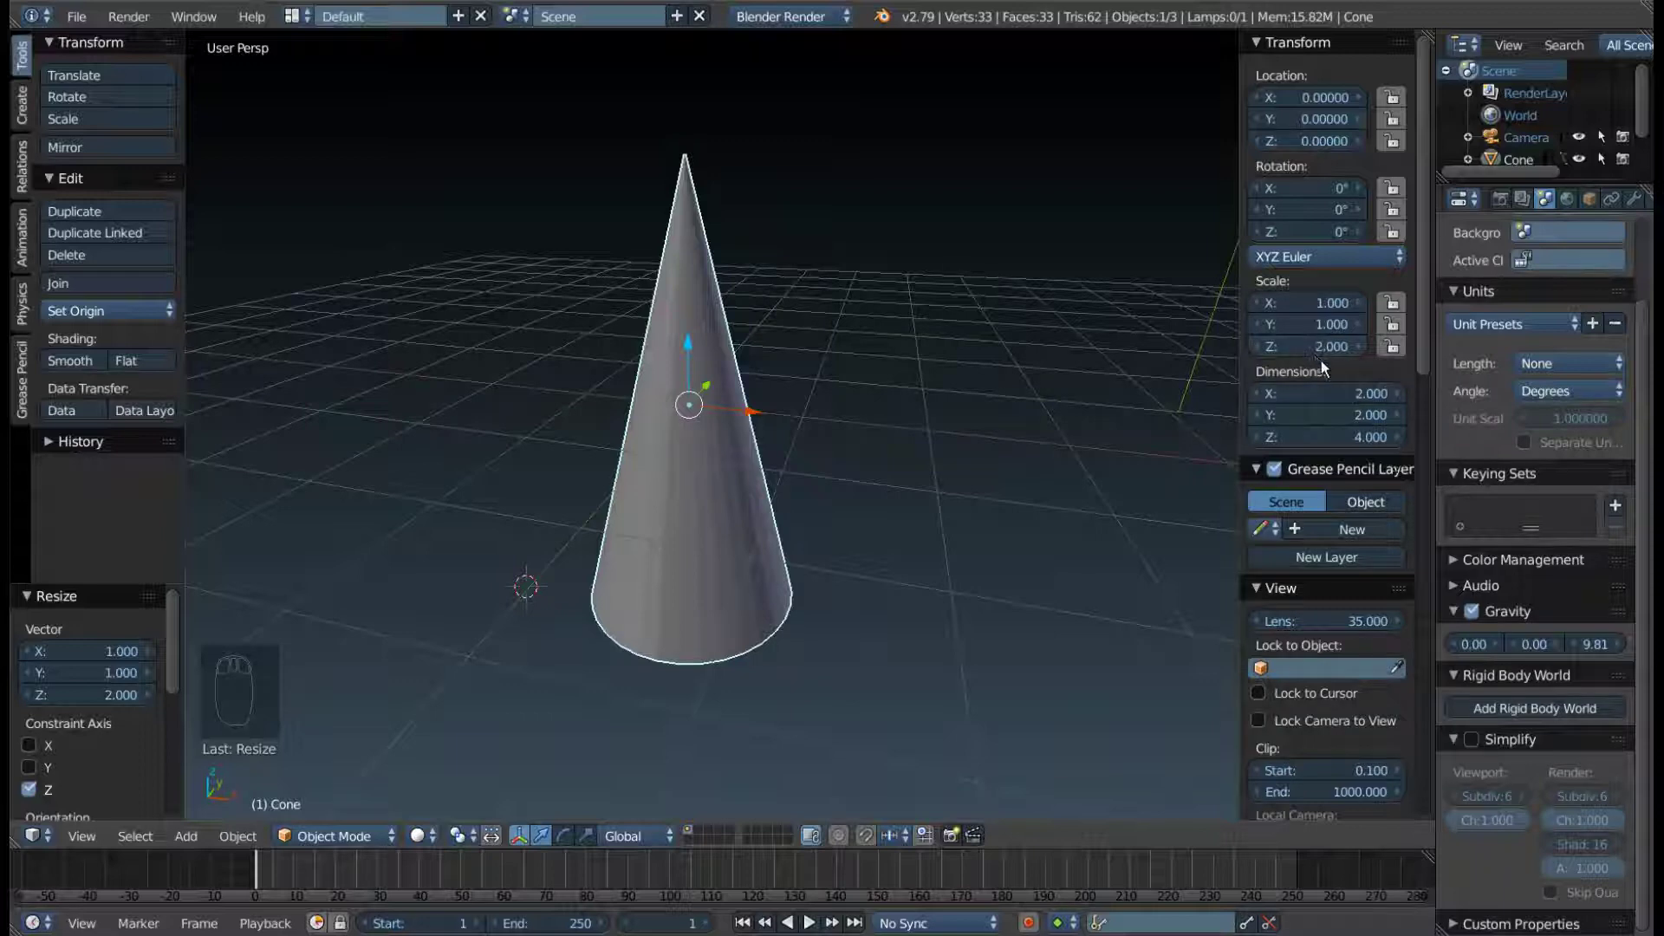
# - Reset the cone's Scale Z to 1 so its dimensions return to 2 by 2 by 2
pyautogui.moveTo(1329, 358); pyautogui.dragTo(685, 440)
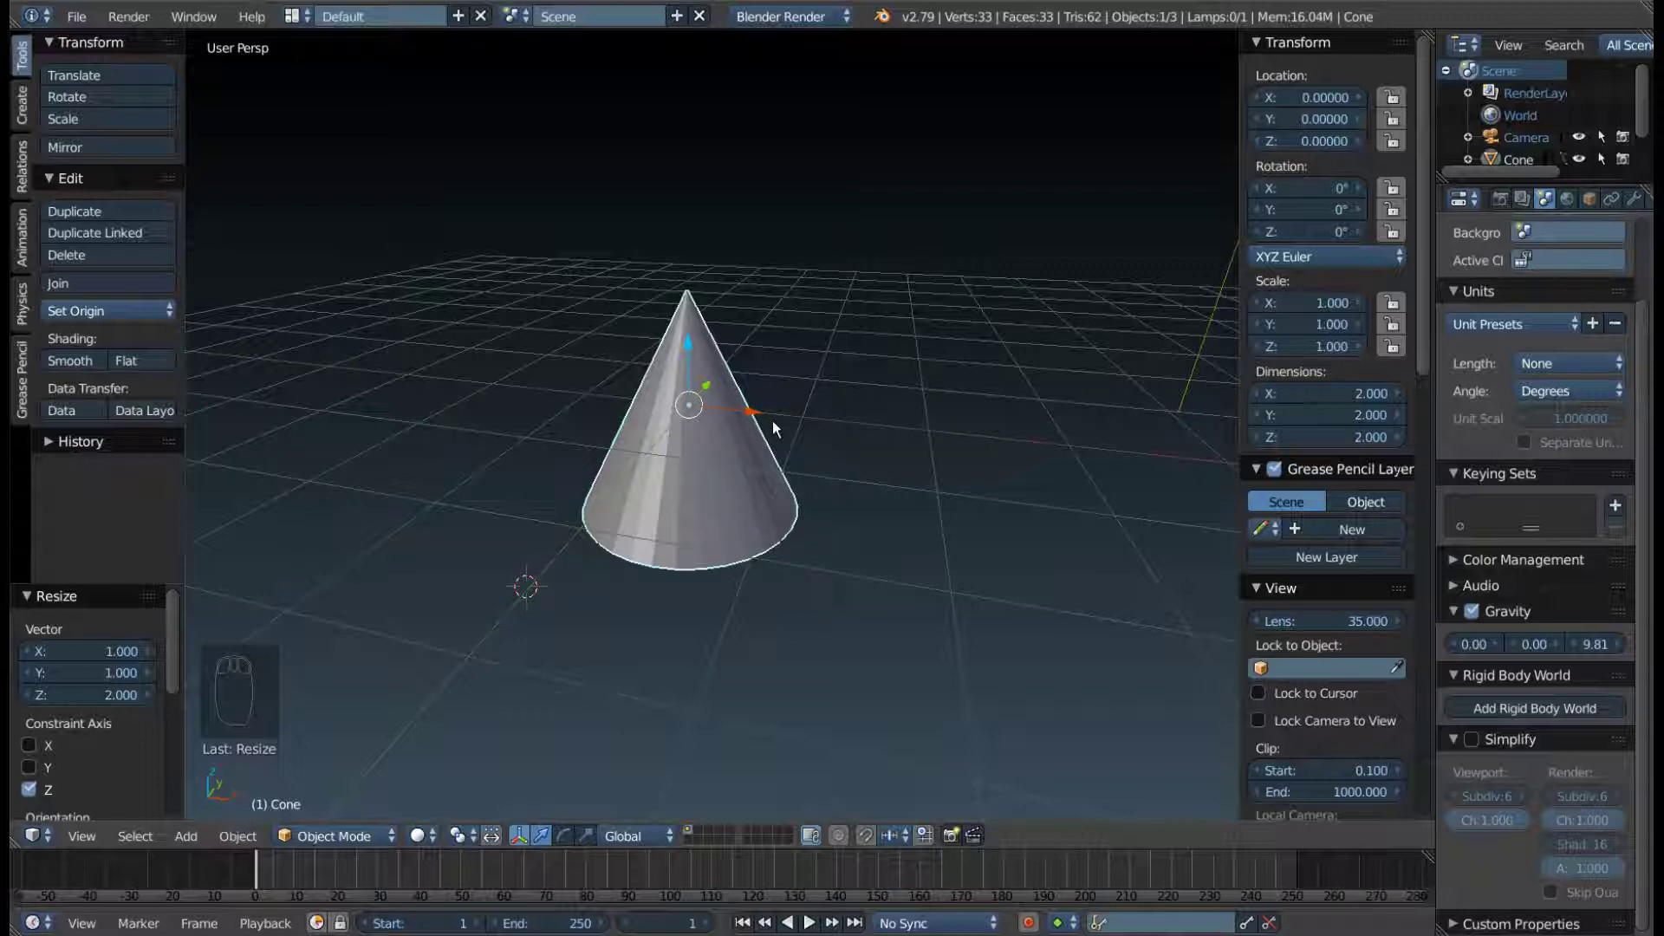
# - Redo the Z stretch so the cone is back at Z scale 2, measuring 2 by 2 by 4
pyautogui.press('ctrl+z')
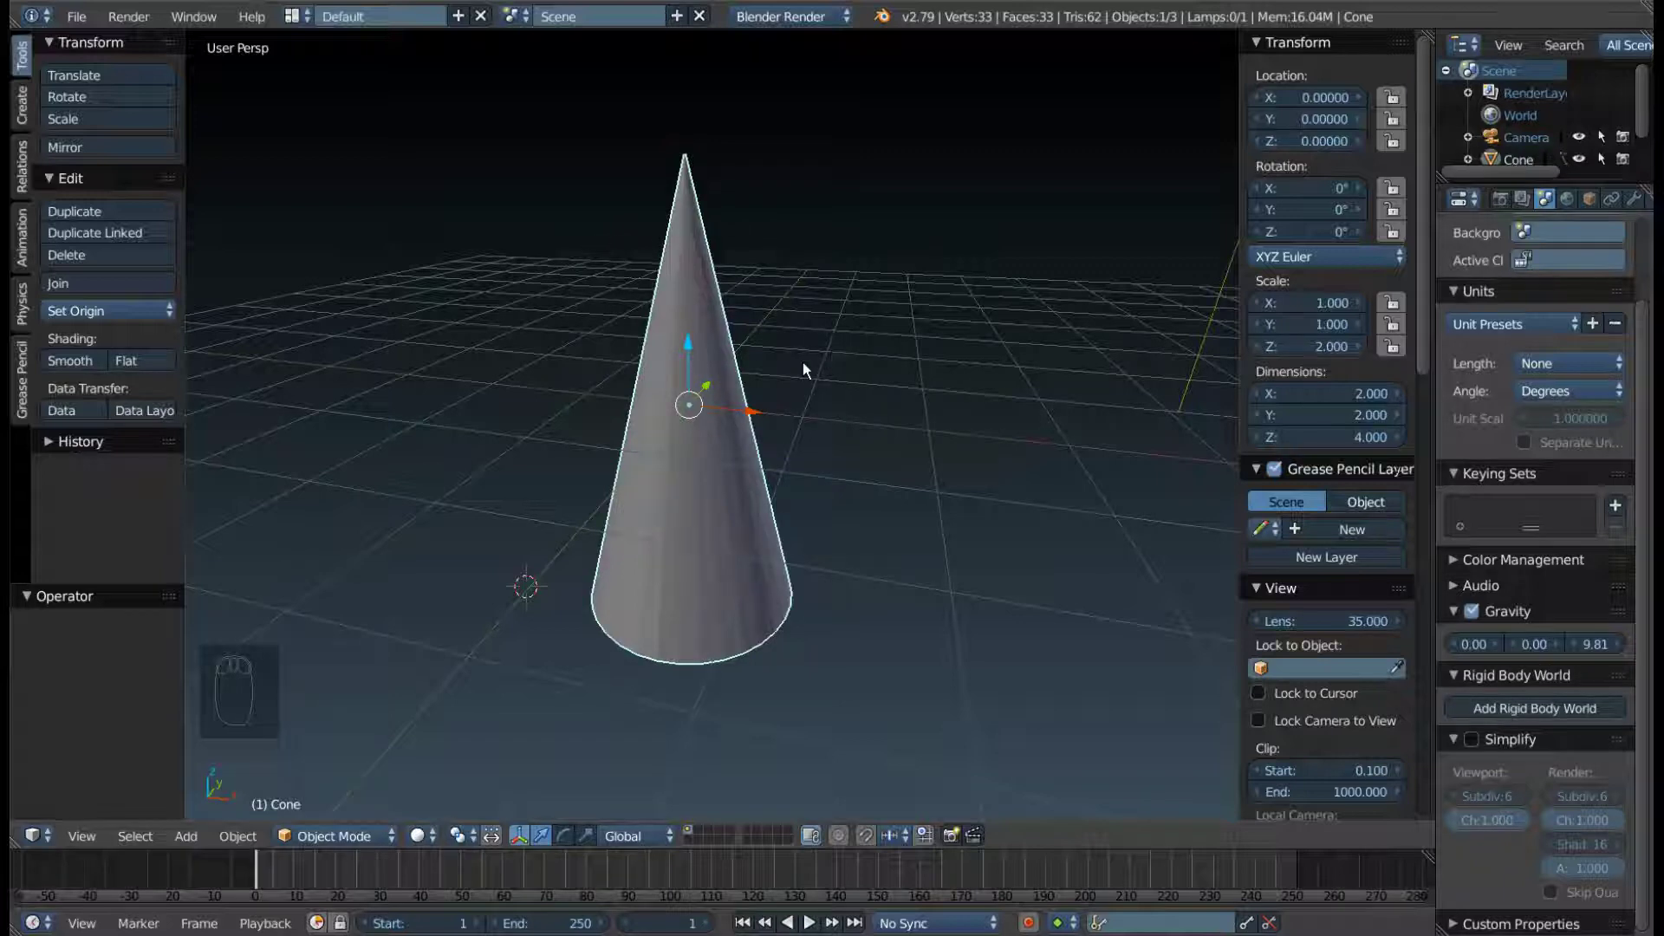
pyautogui.press('ctrl+a')
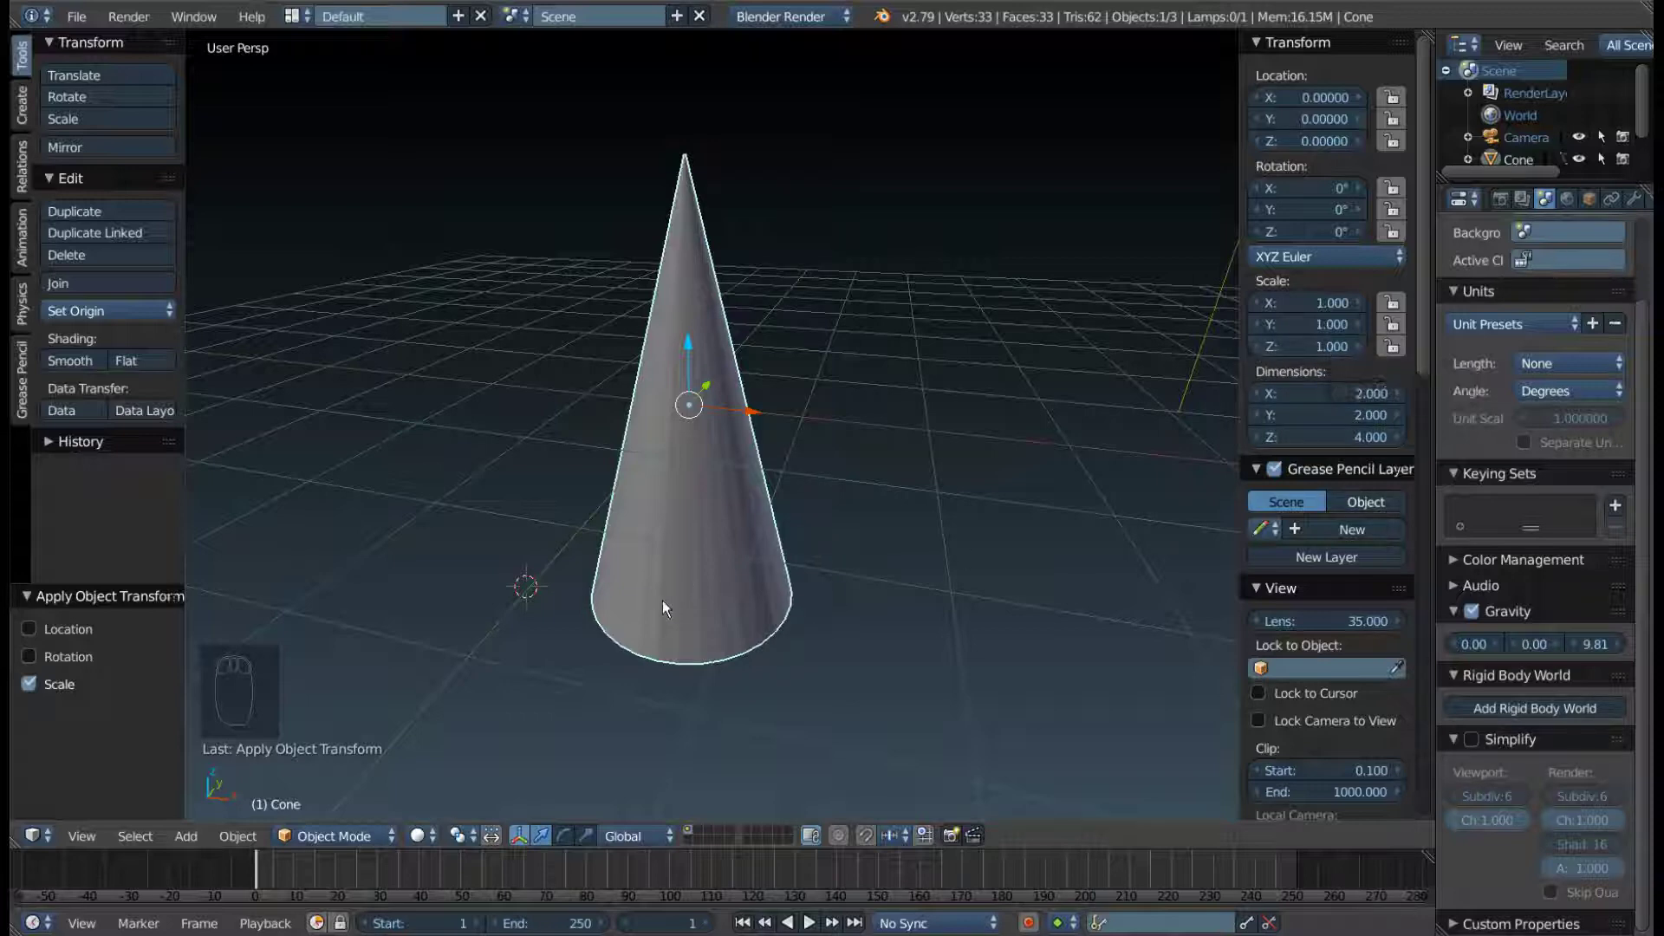
pyautogui.moveTo(596, 579); pyautogui.dragTo(805, 643)
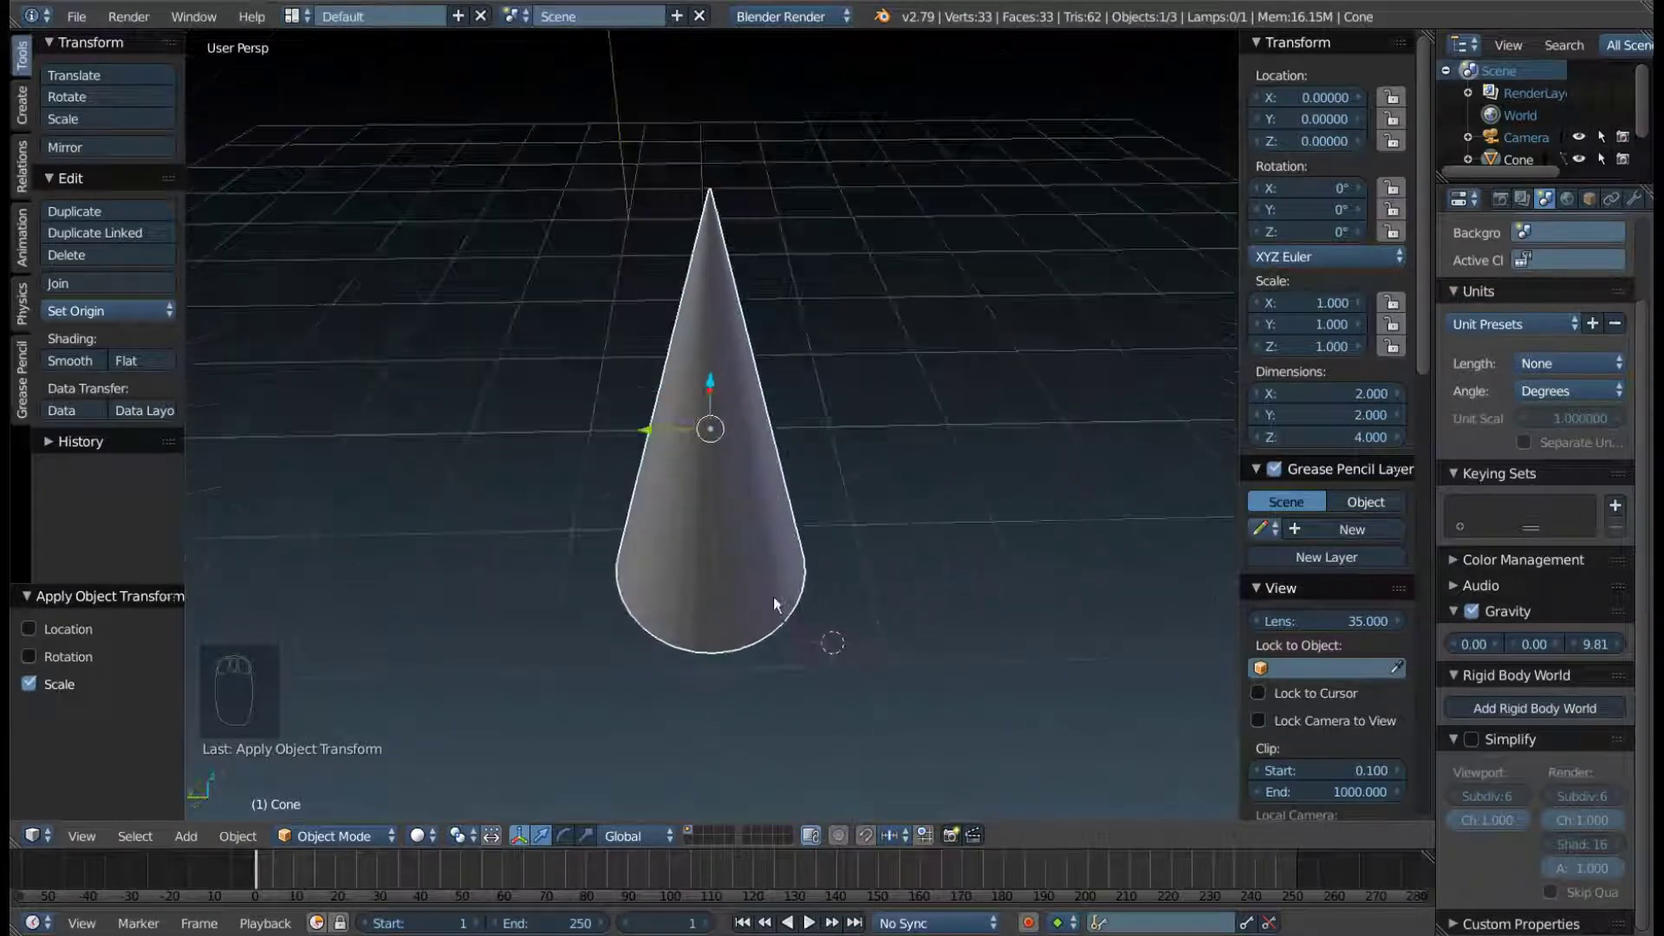
pyautogui.moveTo(757, 506); pyautogui.dragTo(656, 315)
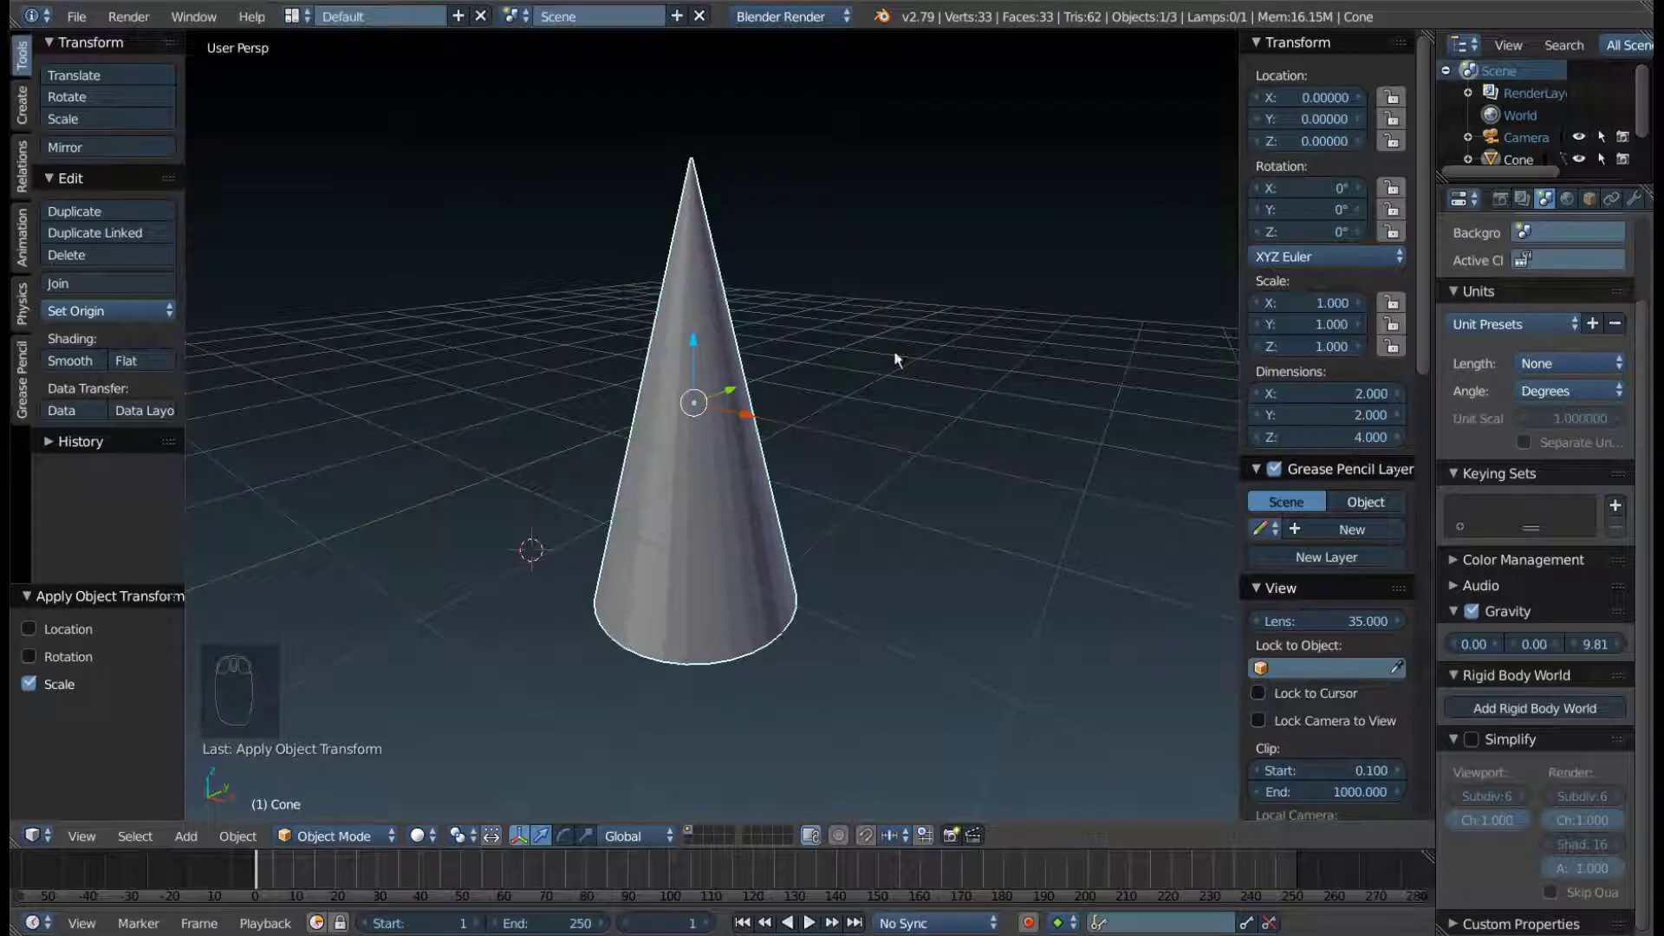
pyautogui.moveTo(686, 416); pyautogui.dragTo(667, 429)
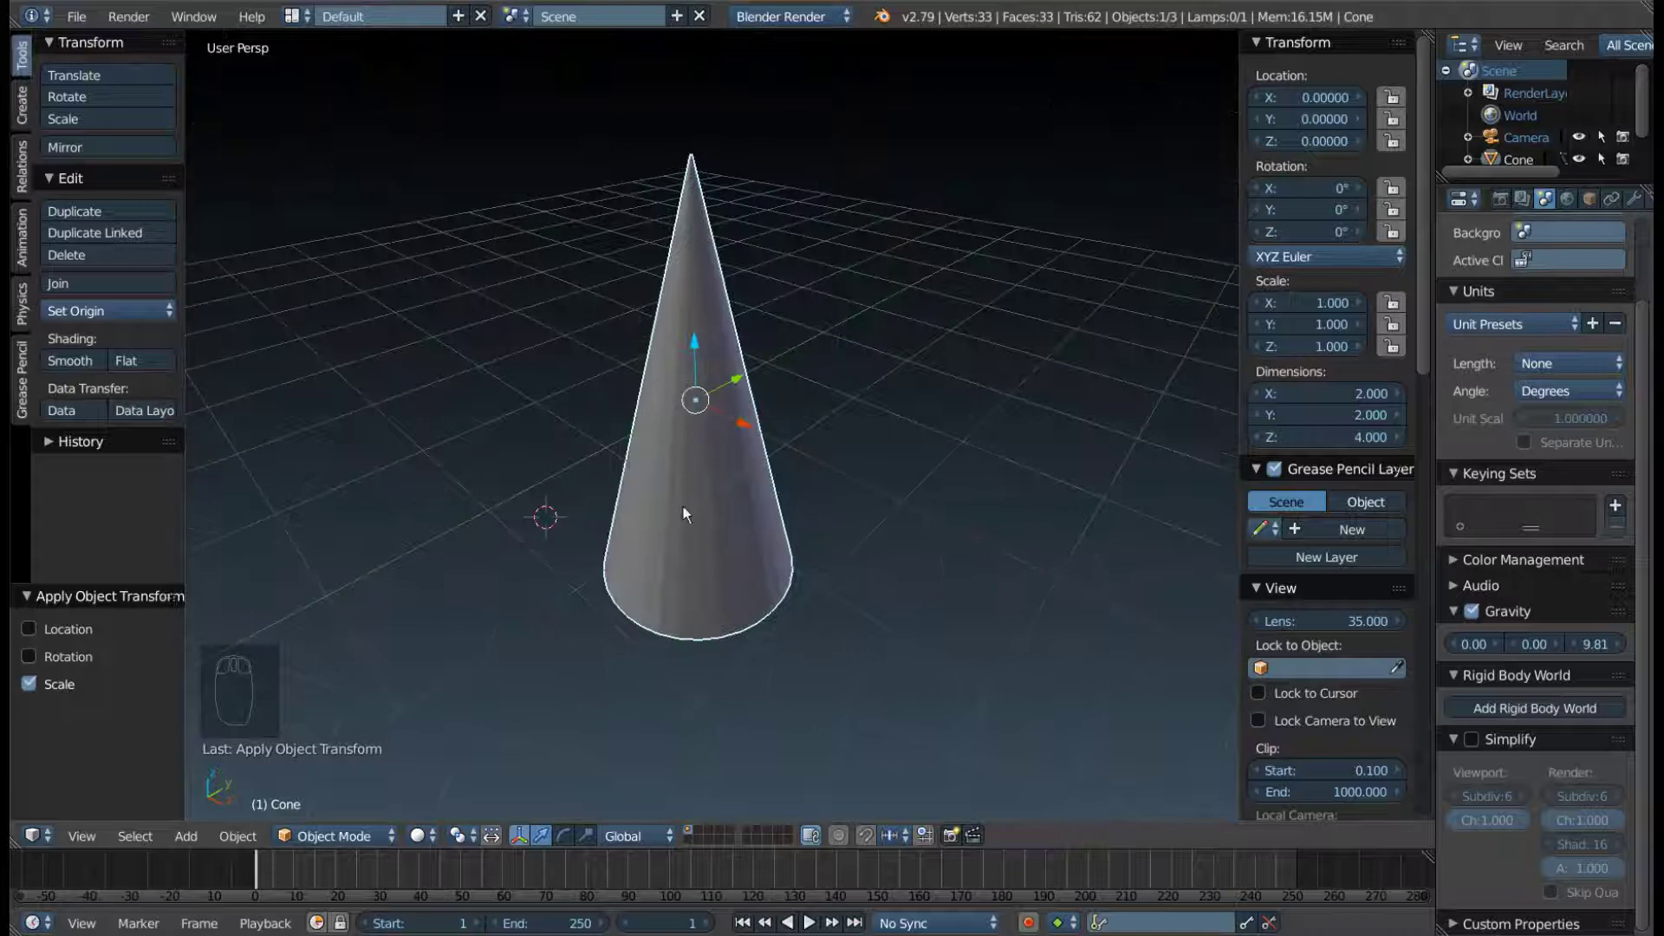
pyautogui.moveTo(739, 579); pyautogui.dragTo(655, 430)
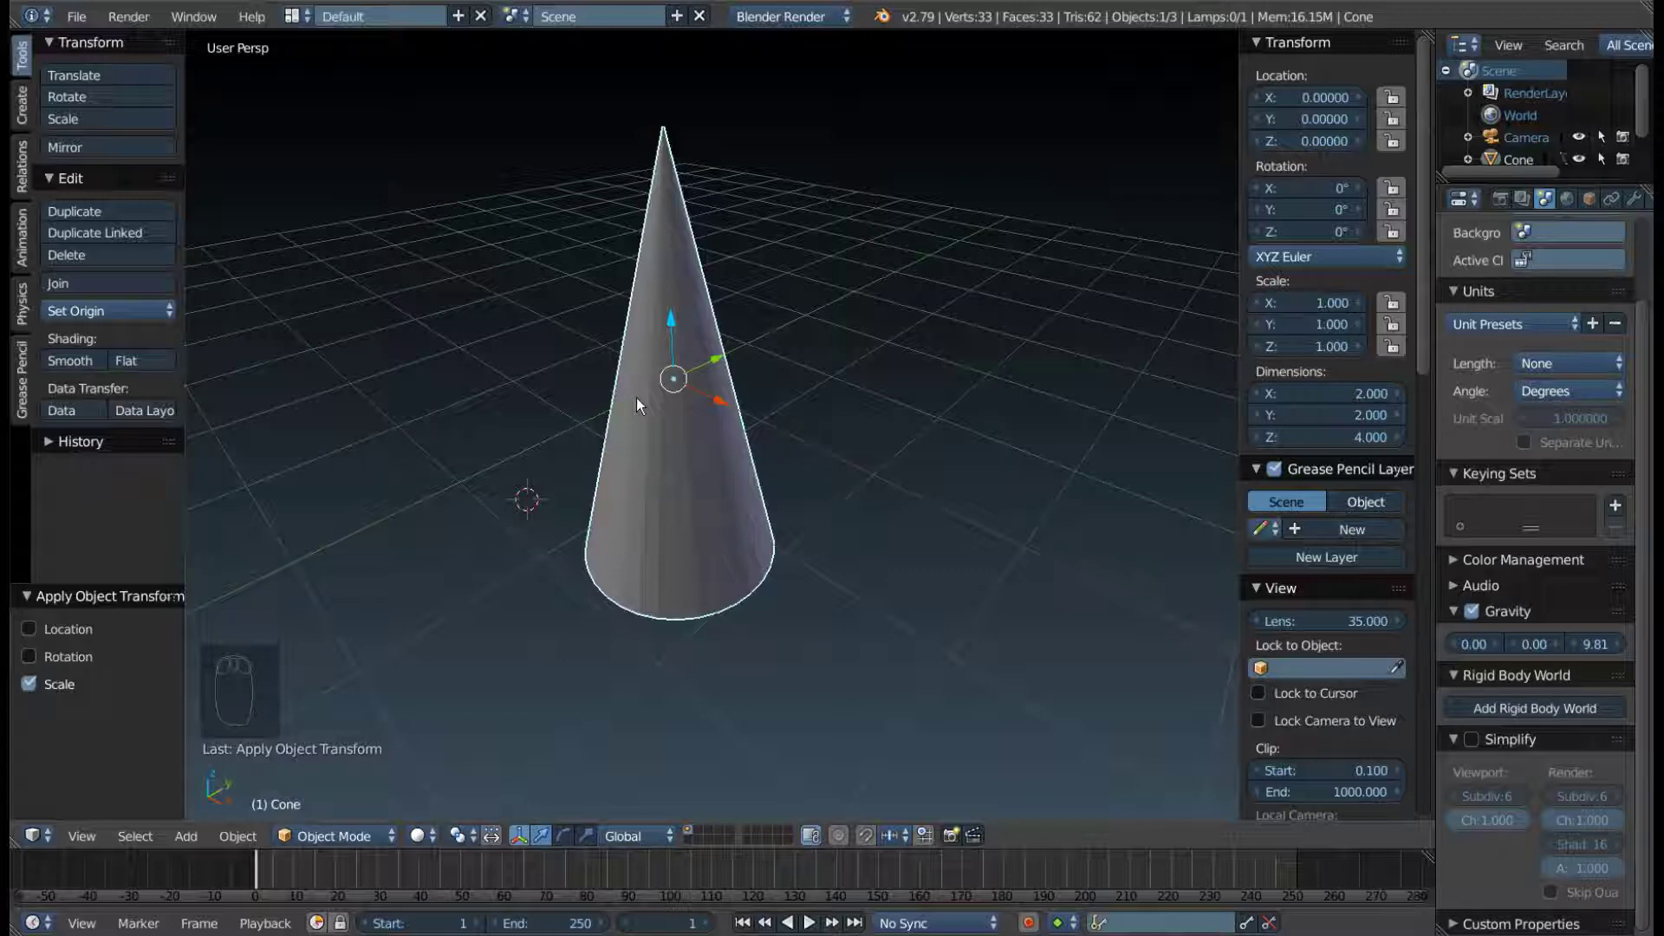
# - Scale the cone down by 0.5 and orbit to view the smaller result
pyautogui.press('s')
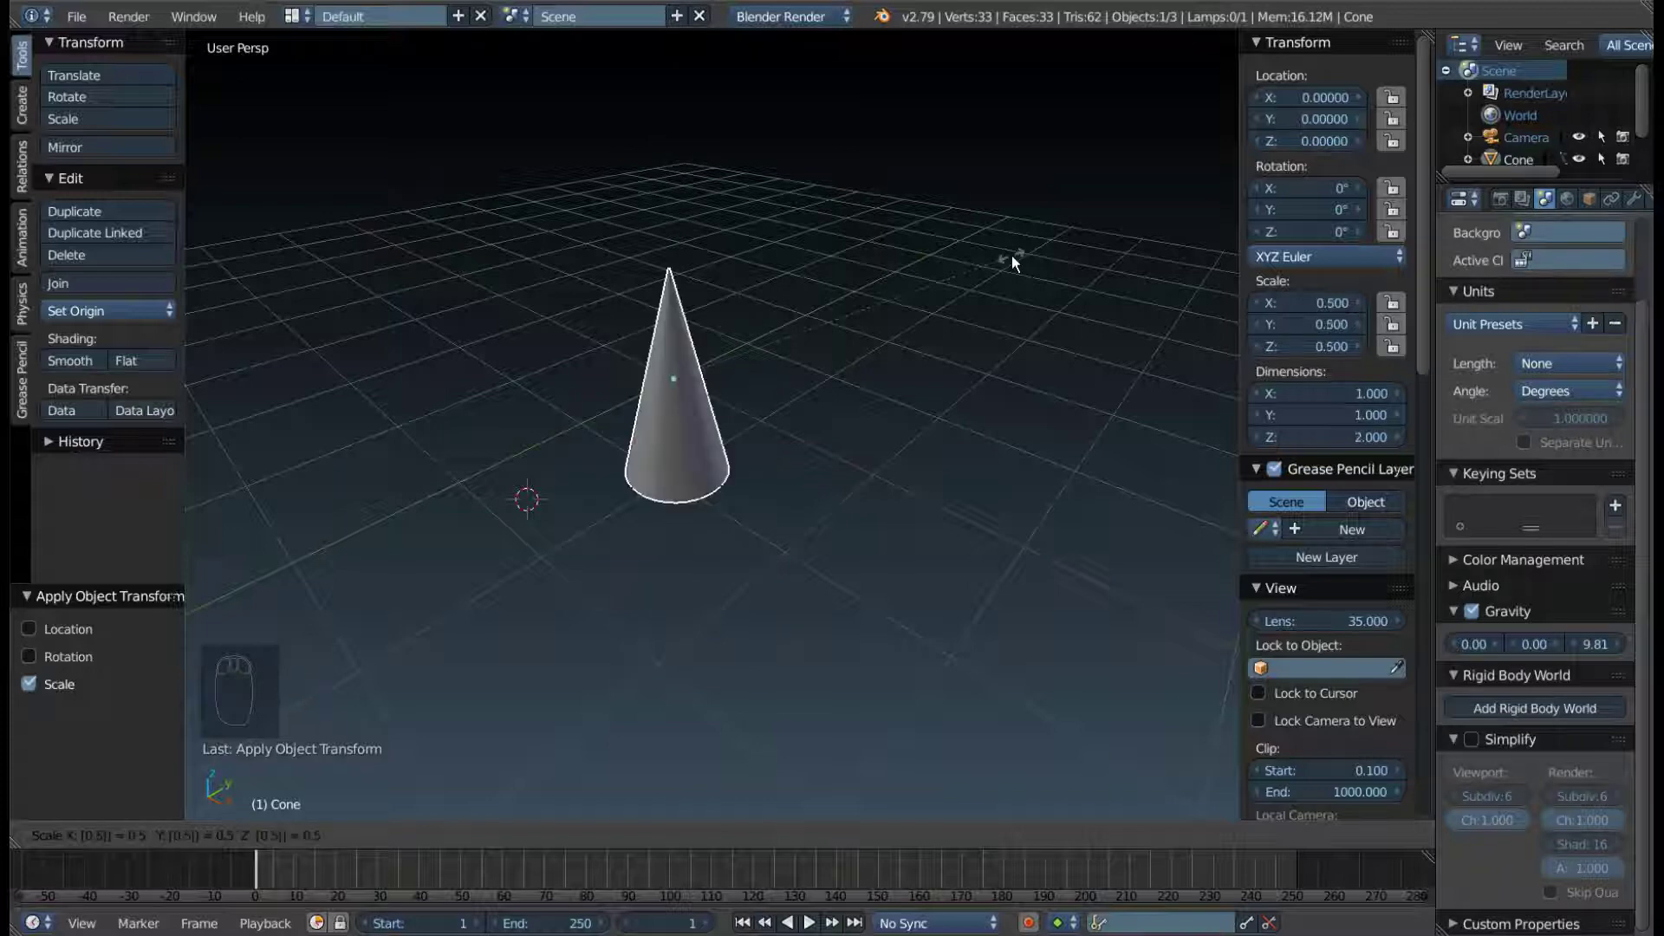
pyautogui.moveTo(658, 384); pyautogui.dragTo(745, 354)
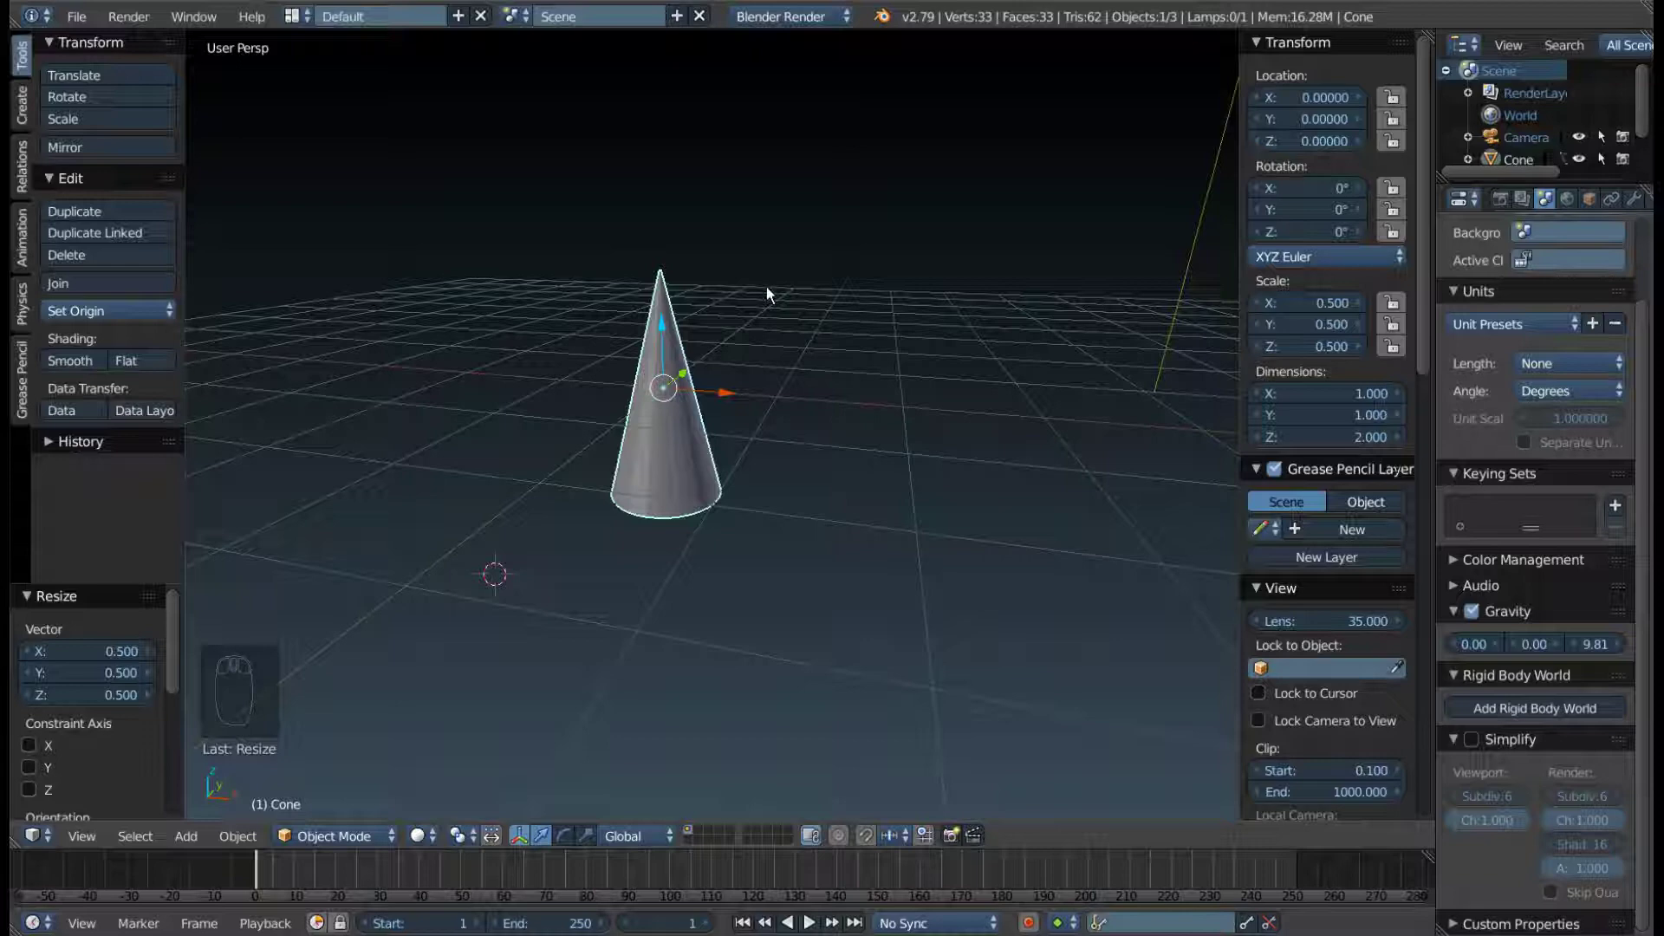
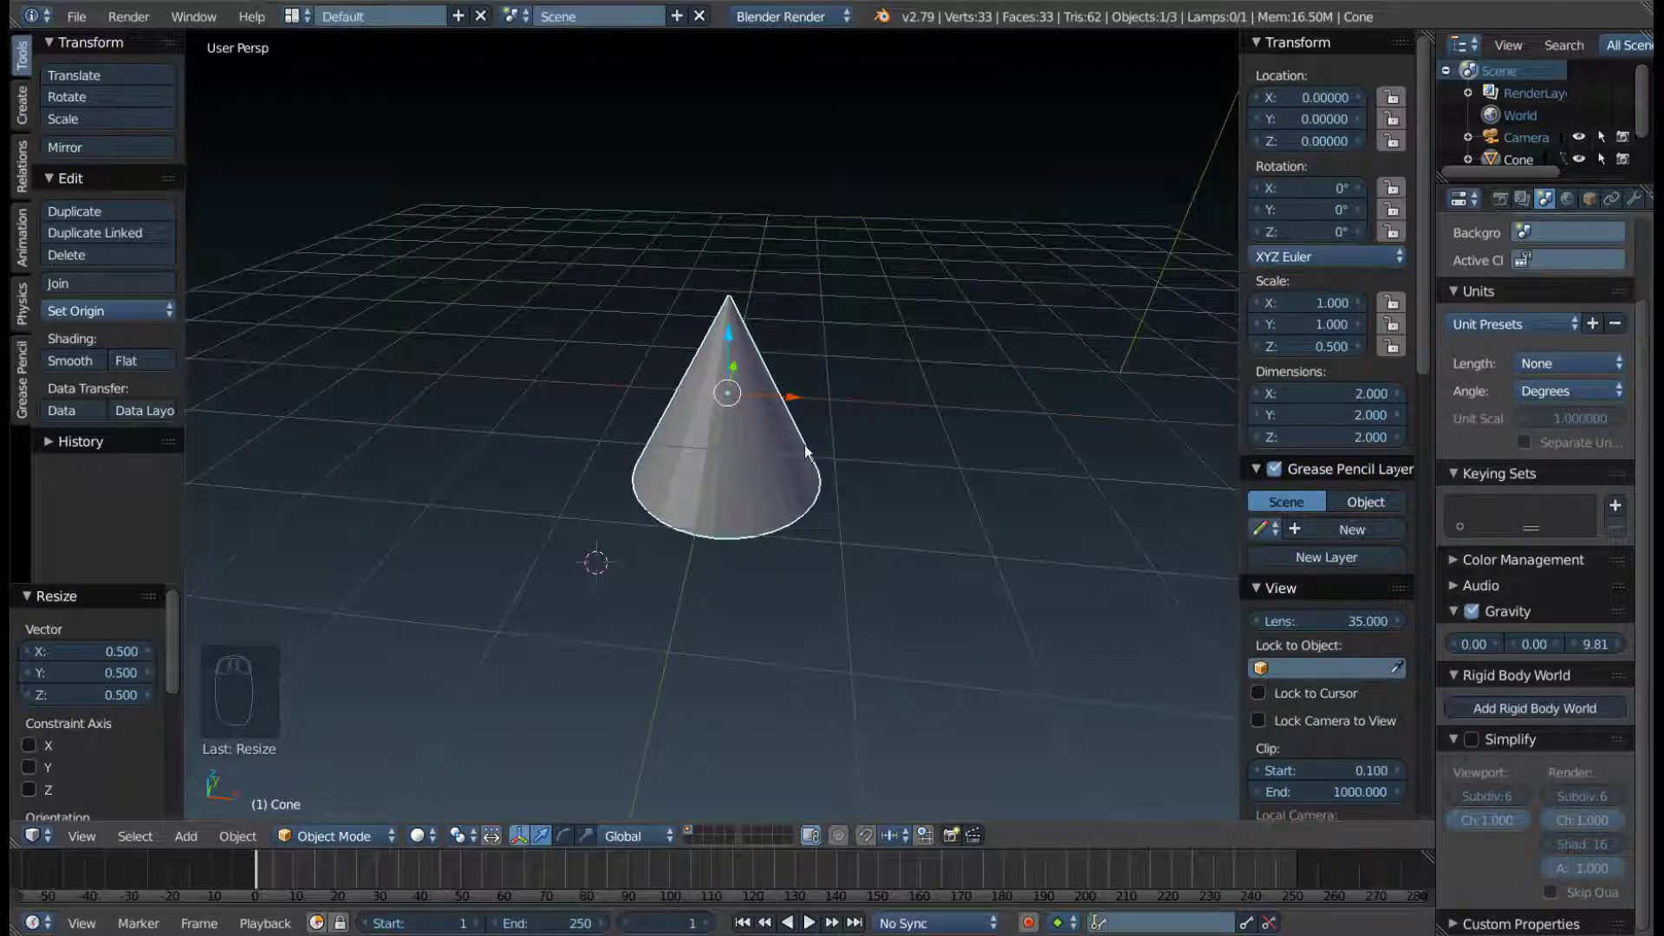
# - Orbit around the squat cone, leaving it at scale 1, 1, 0.5 measuring 2 by 2 by 2
pyautogui.moveTo(792, 444); pyautogui.dragTo(745, 394)
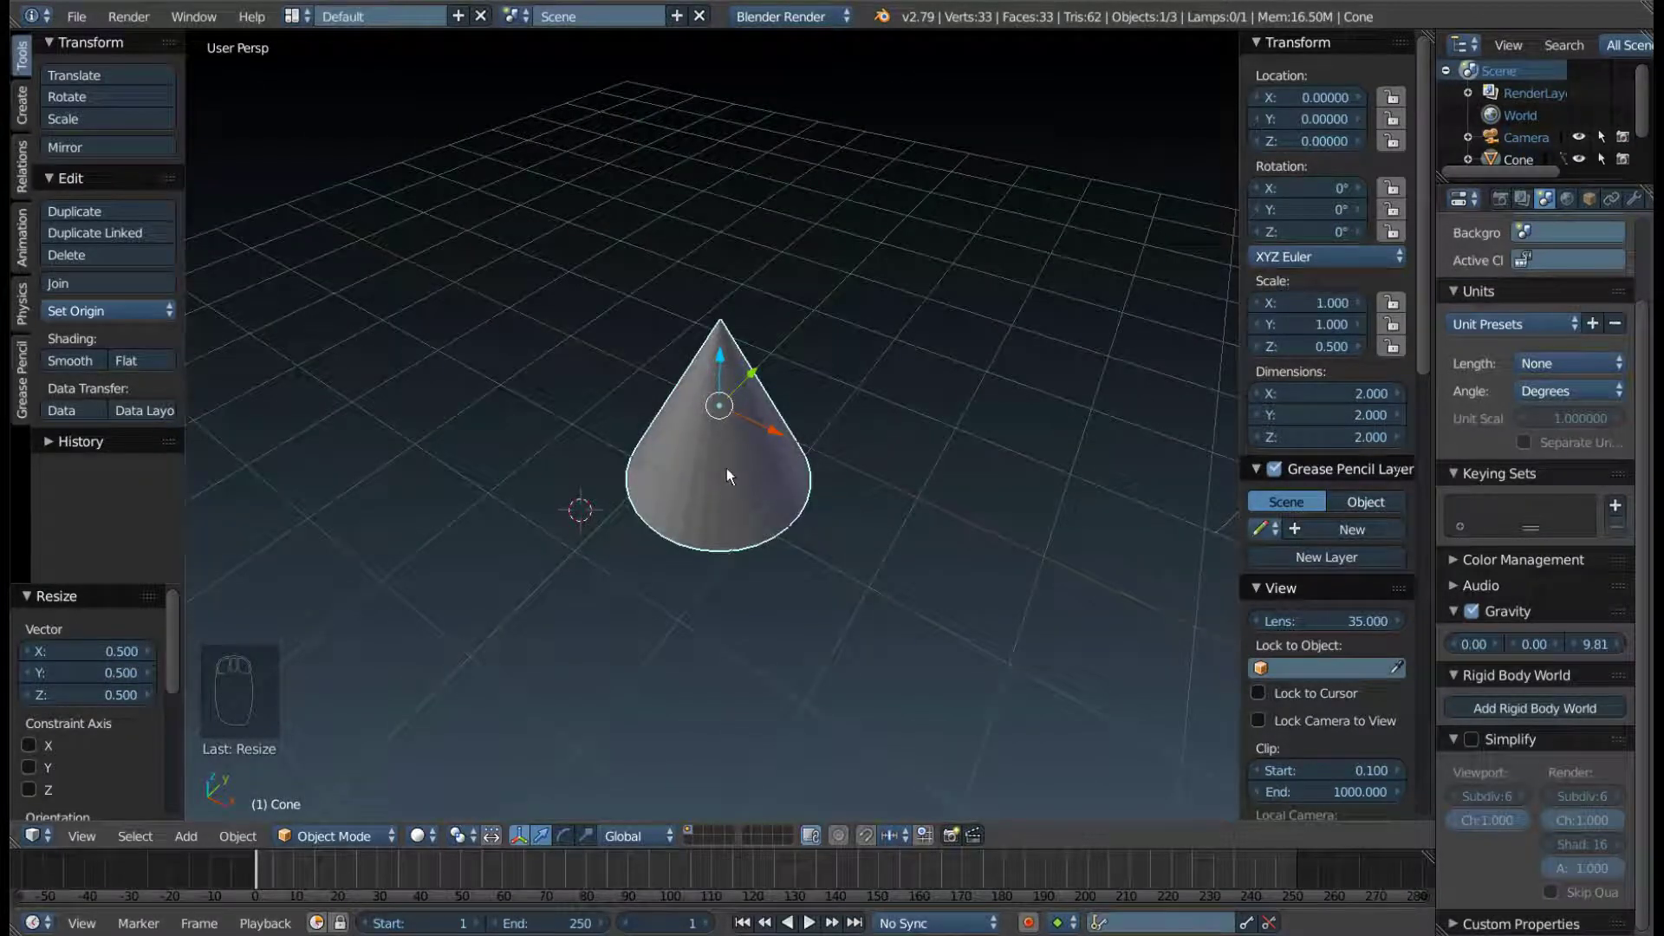
pyautogui.middleClick(747, 458)
pyautogui.middleClick(764, 369)
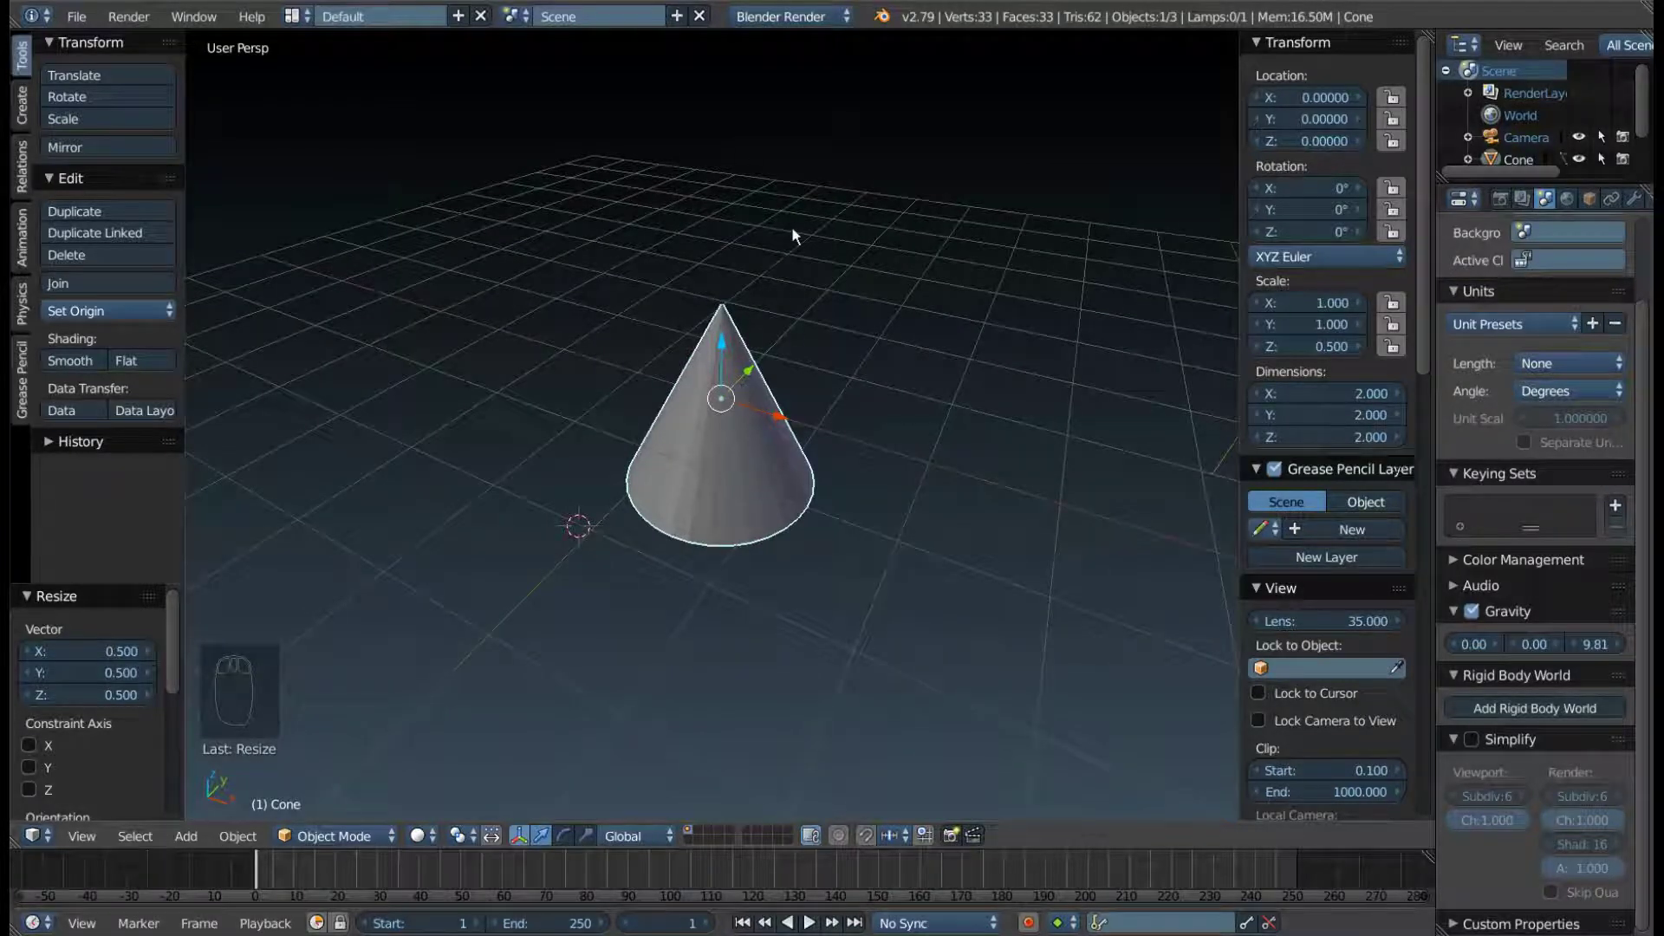
pyautogui.moveTo(773, 368); pyautogui.dragTo(779, 351)
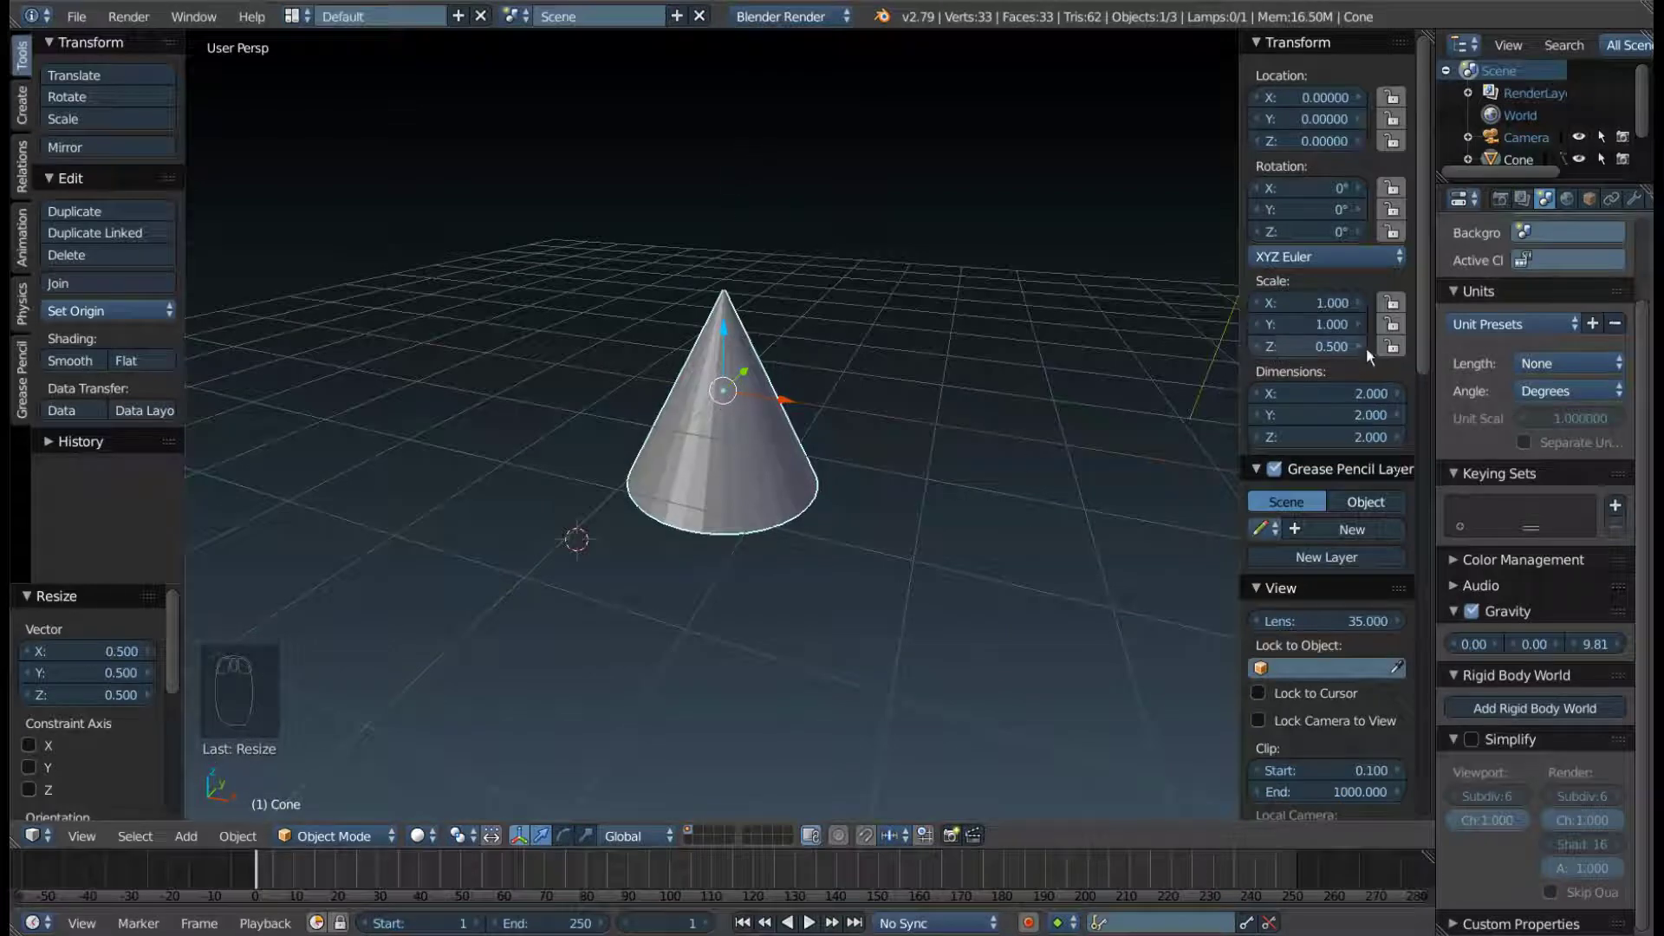
pyautogui.middleClick(717, 396)
pyautogui.moveTo(688, 379); pyautogui.dragTo(663, 411)
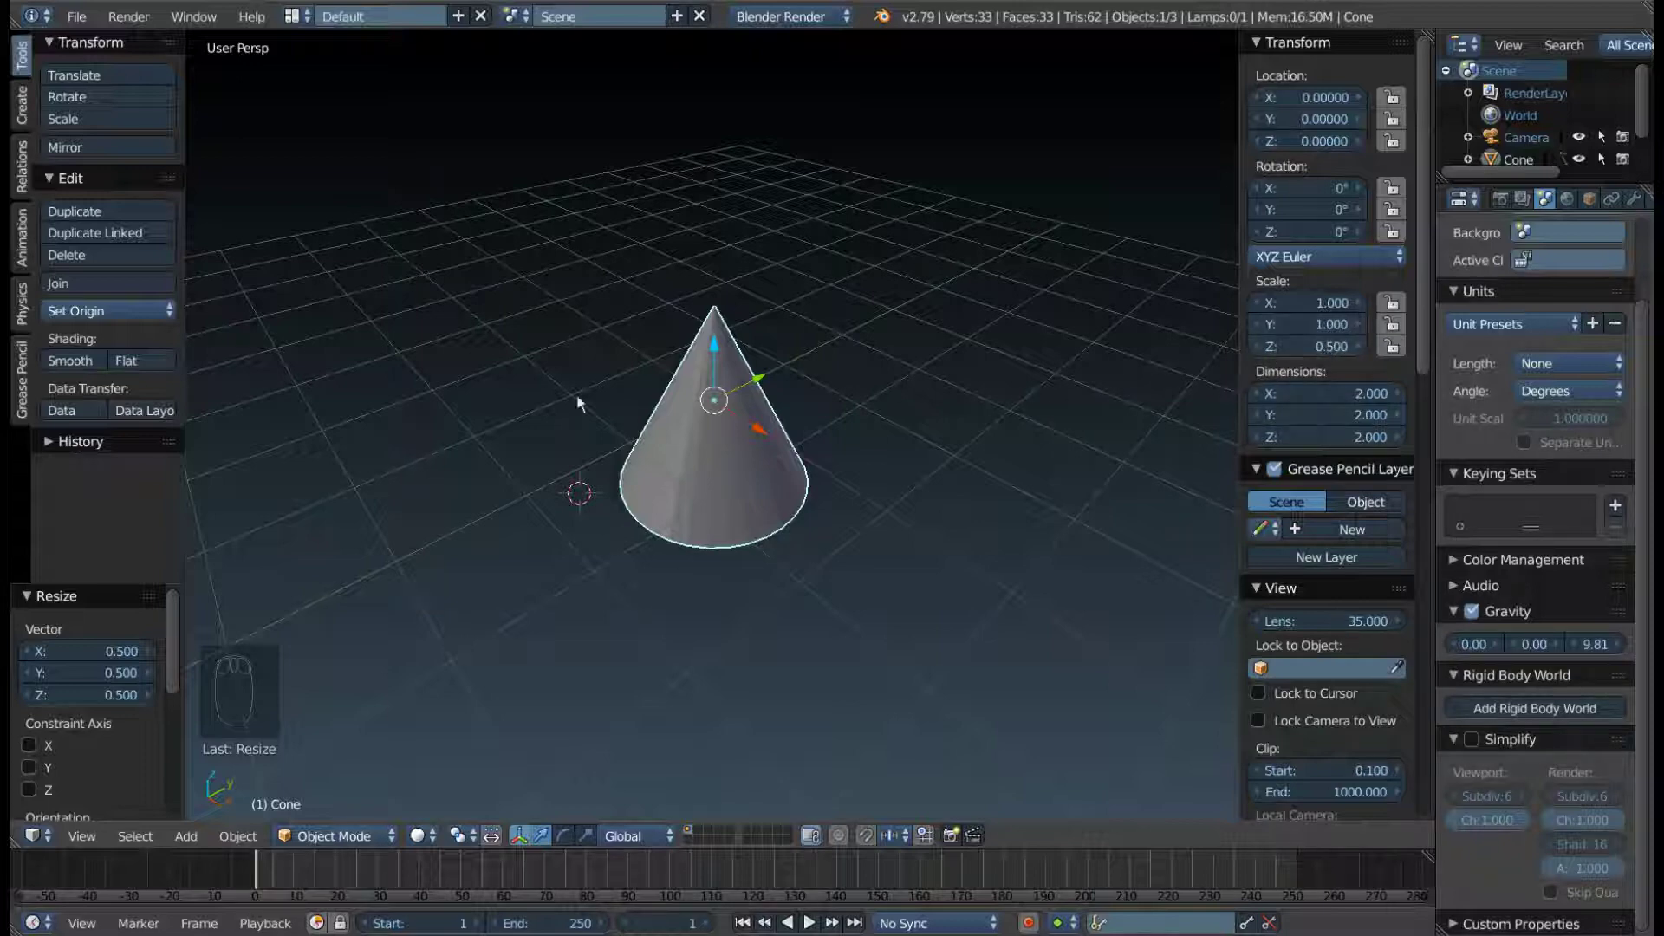
# - Restart with a default cone at scale 1 on all axes, 2 by 2 by 2, and view it
pyautogui.moveTo(1317, 350); pyautogui.dragTo(690, 388)
pyautogui.moveTo(690, 388); pyautogui.dragTo(775, 527)
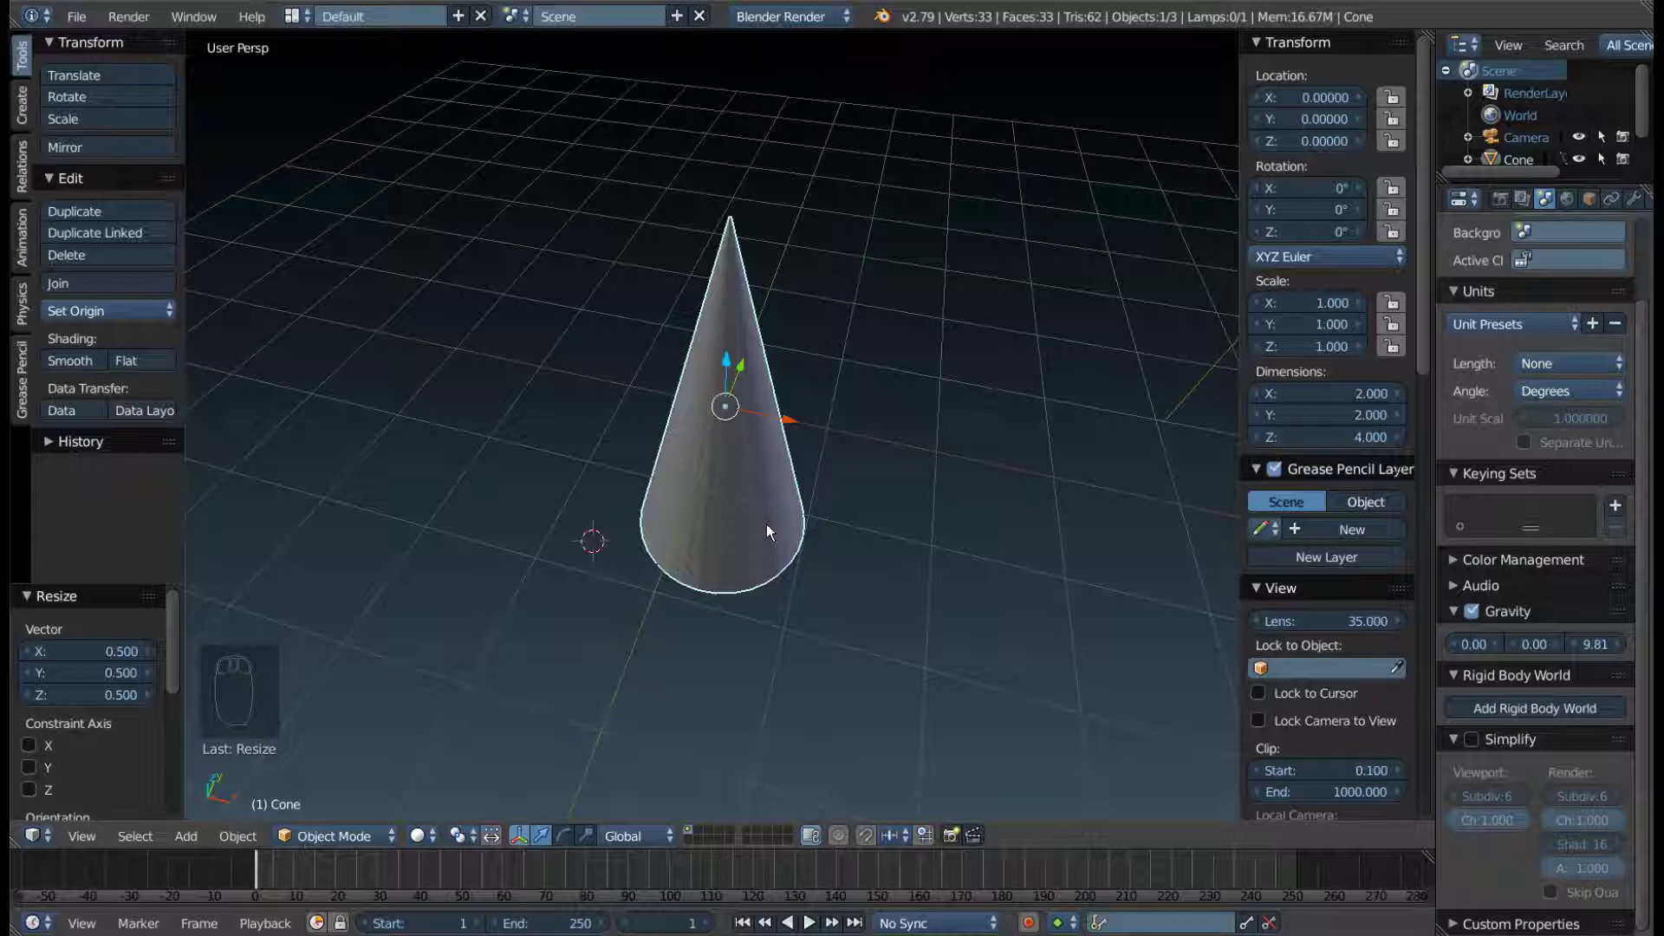
pyautogui.moveTo(797, 434); pyautogui.dragTo(921, 480)
pyautogui.press('F9')
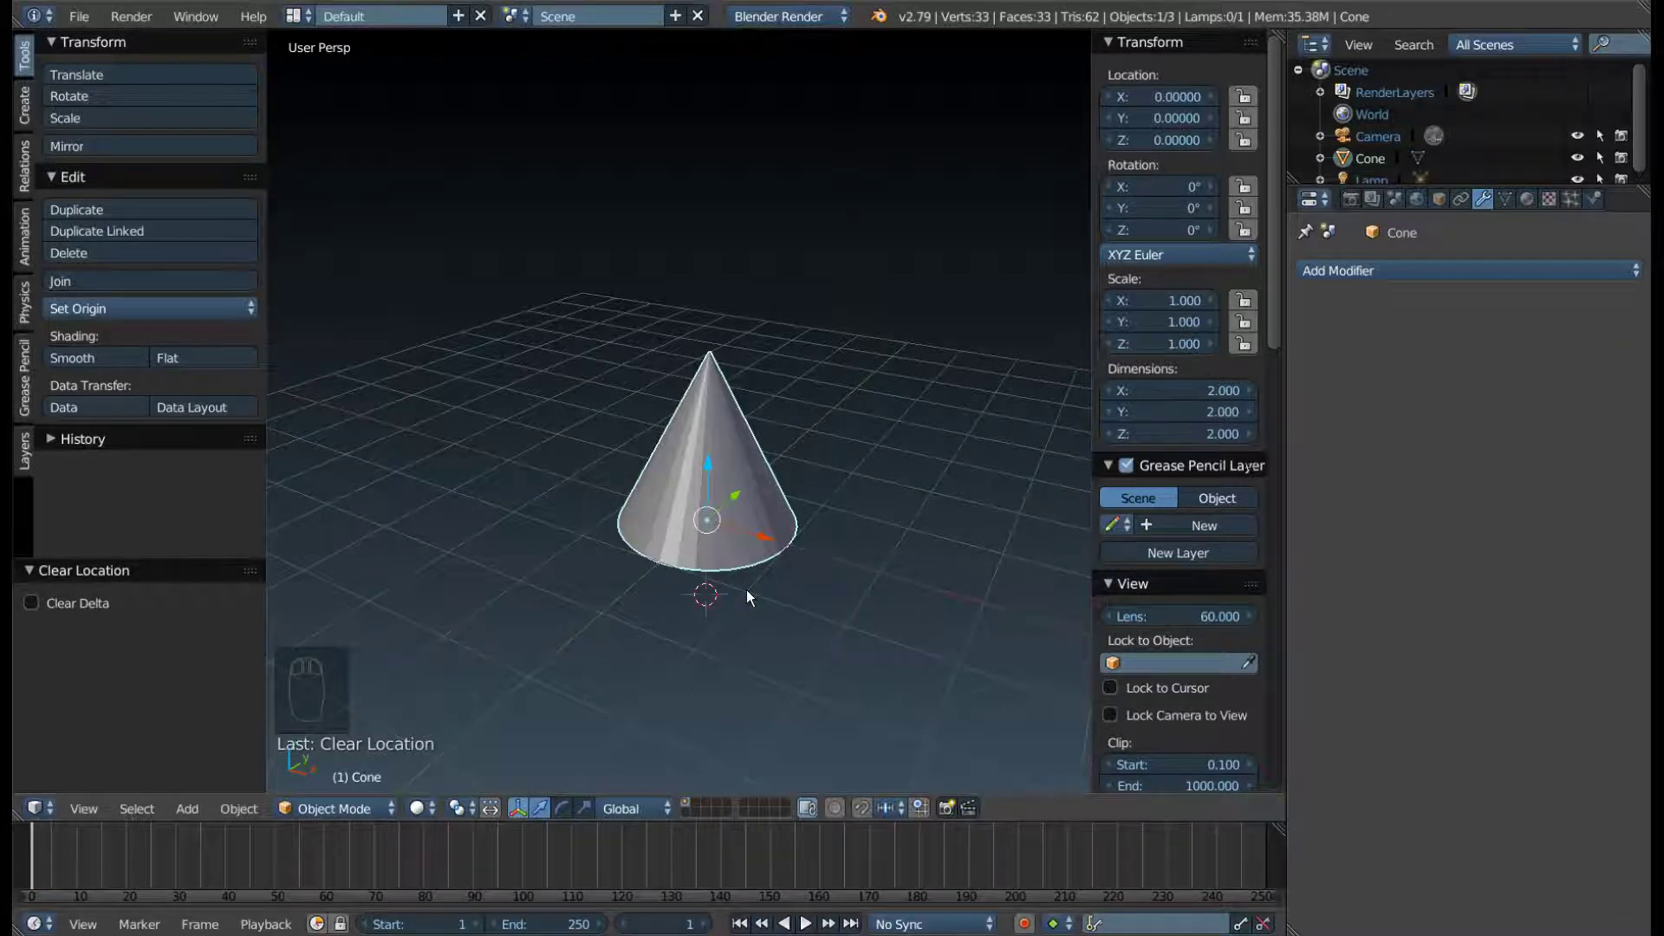
# - In Edit Mode scale the cone mesh by 2 to 4 by 4 by 4, keeping object scale 1, and return to Object Mode
pyautogui.press('s')
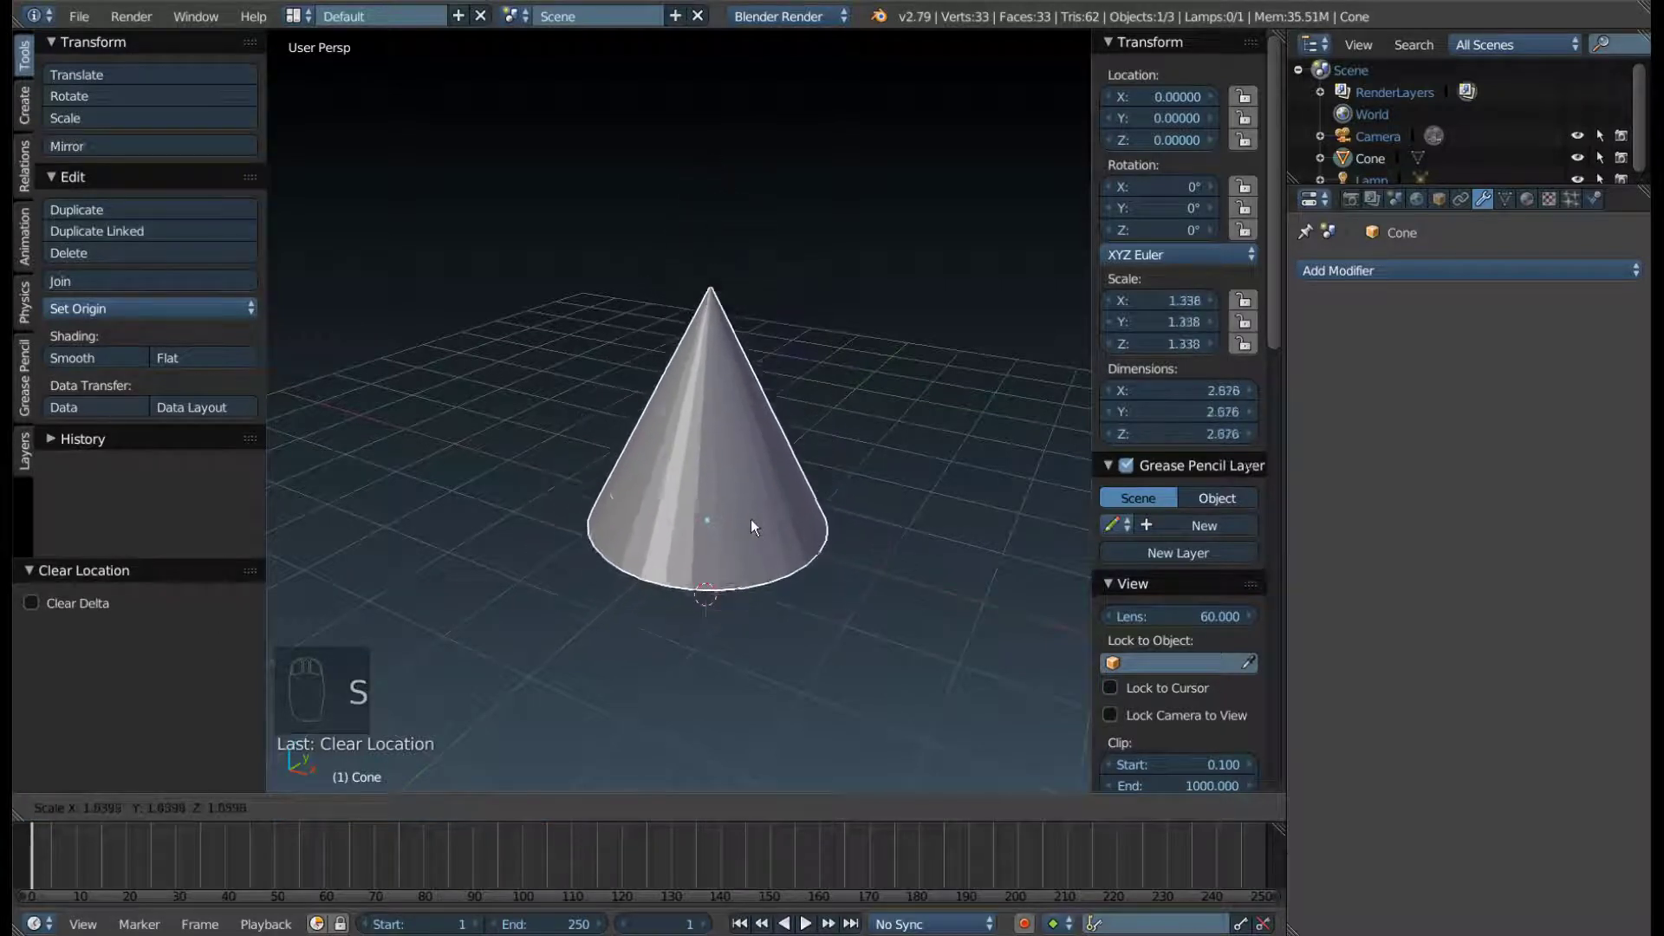
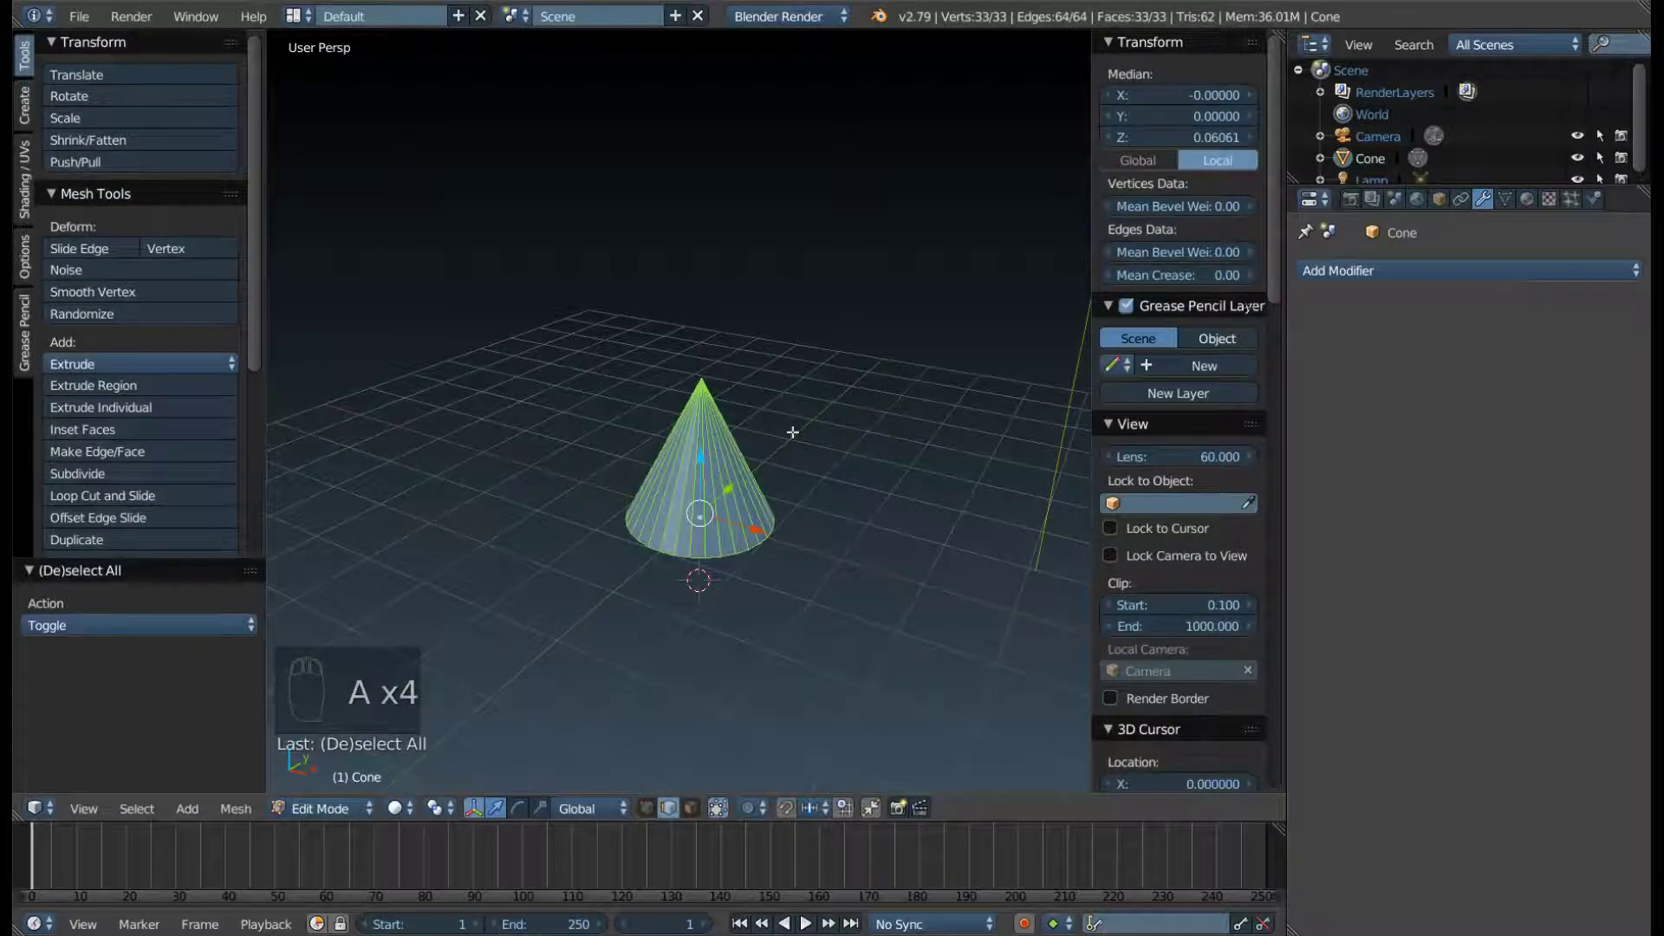
pyautogui.press('s')
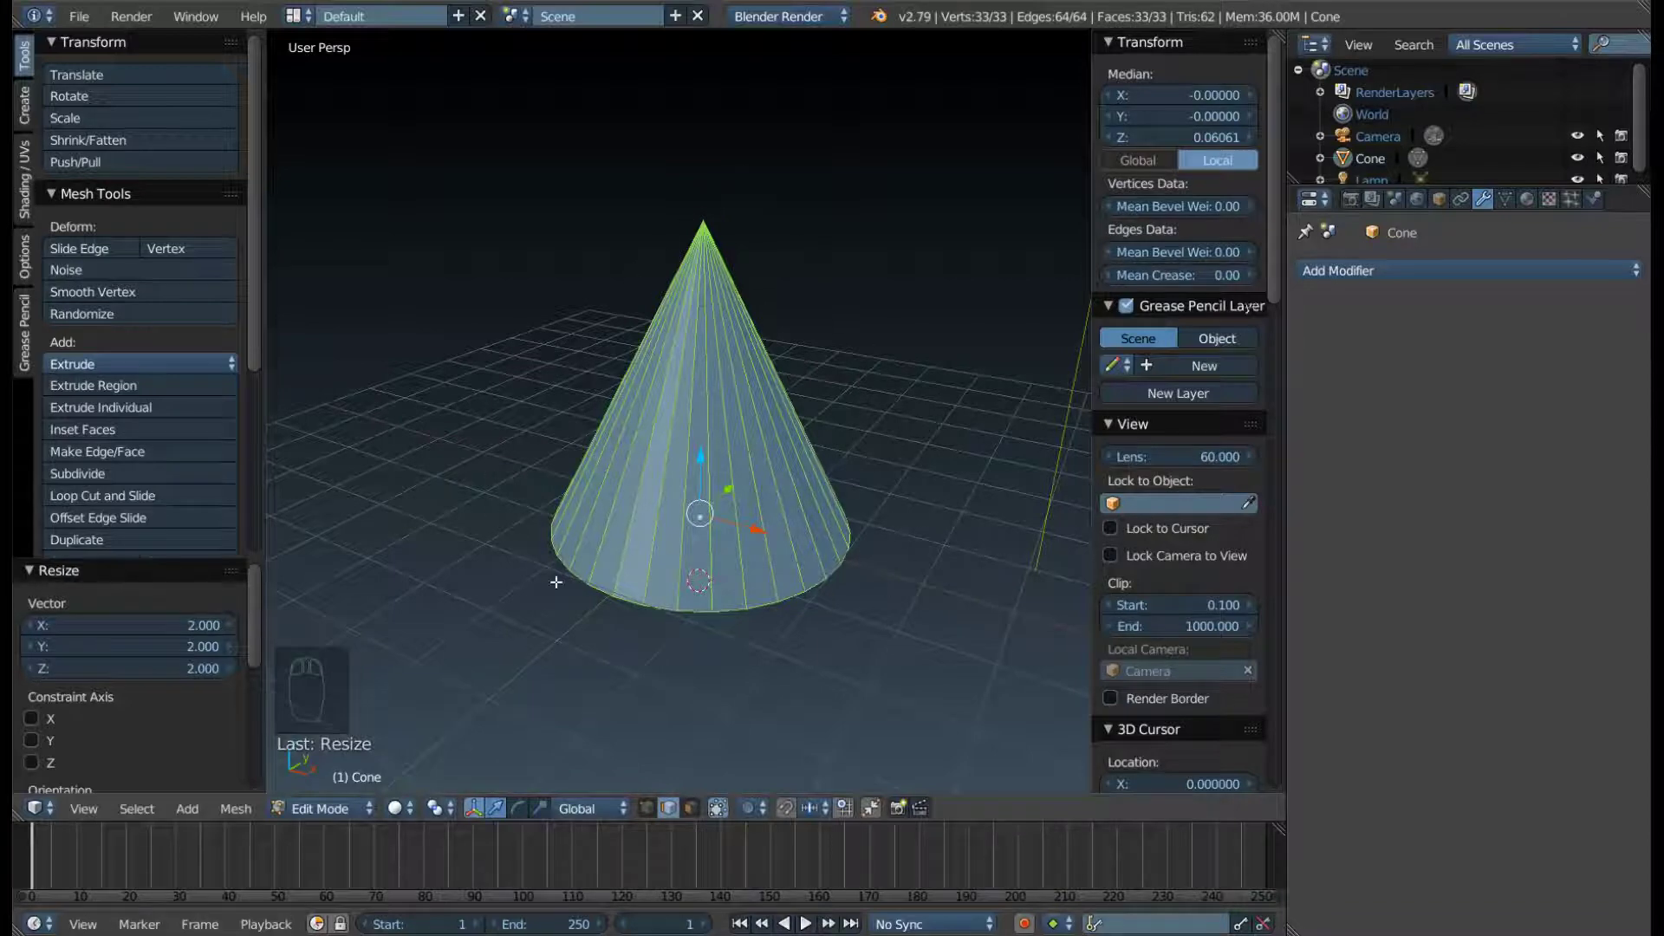
pyautogui.press('Tab')
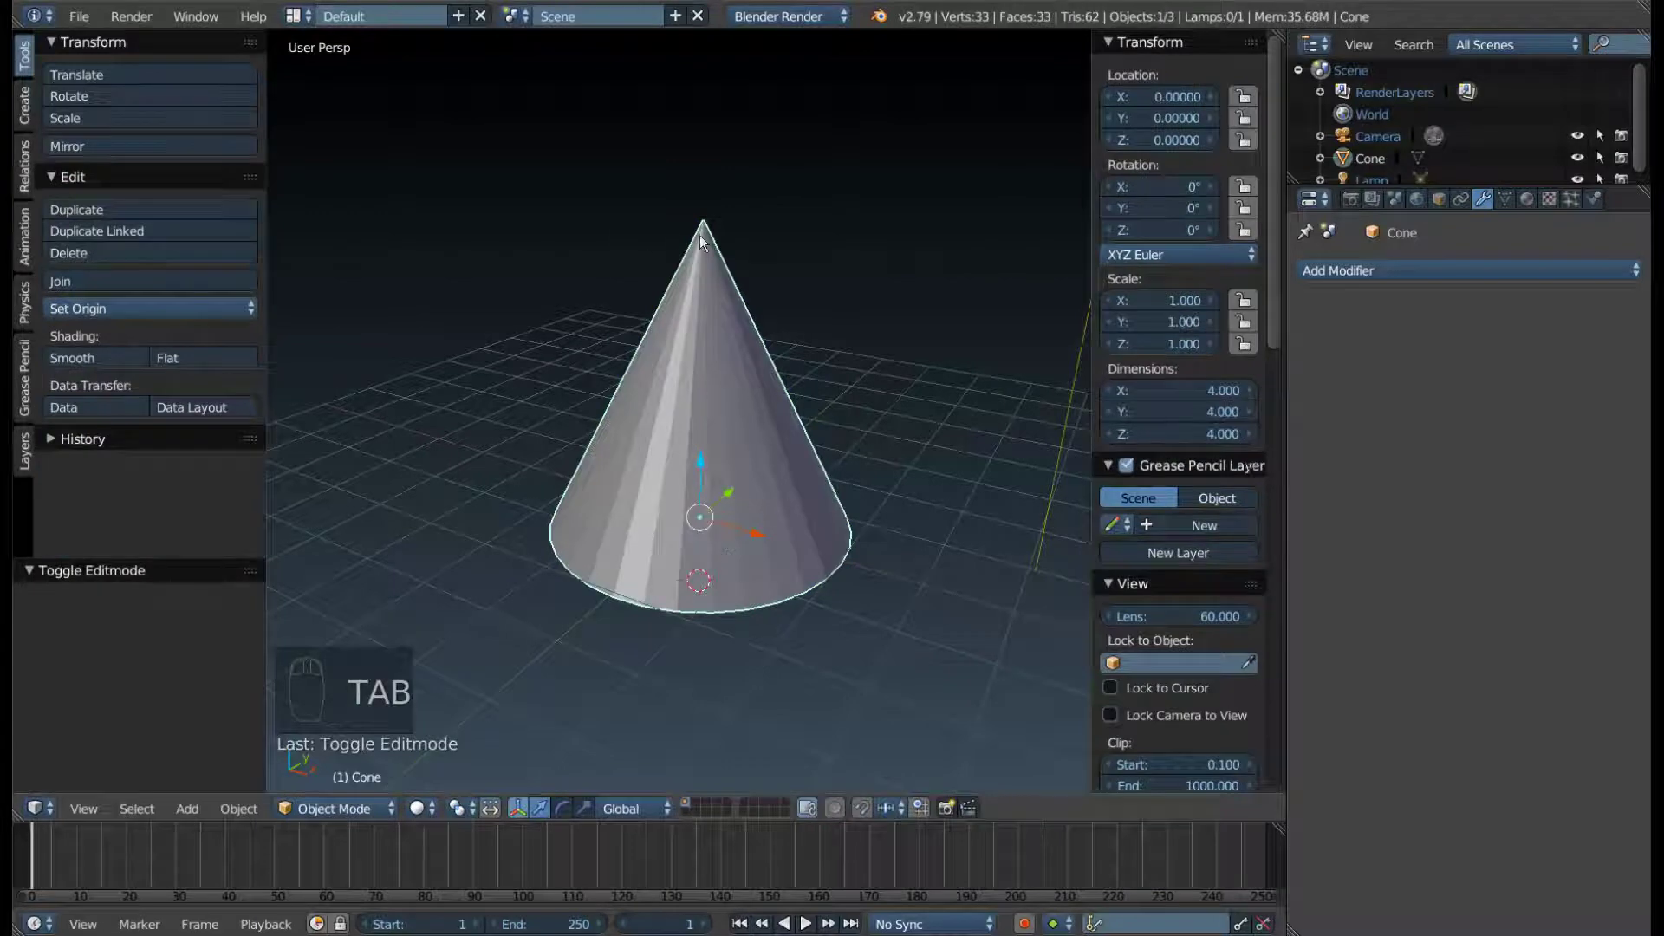
pyautogui.press('b')
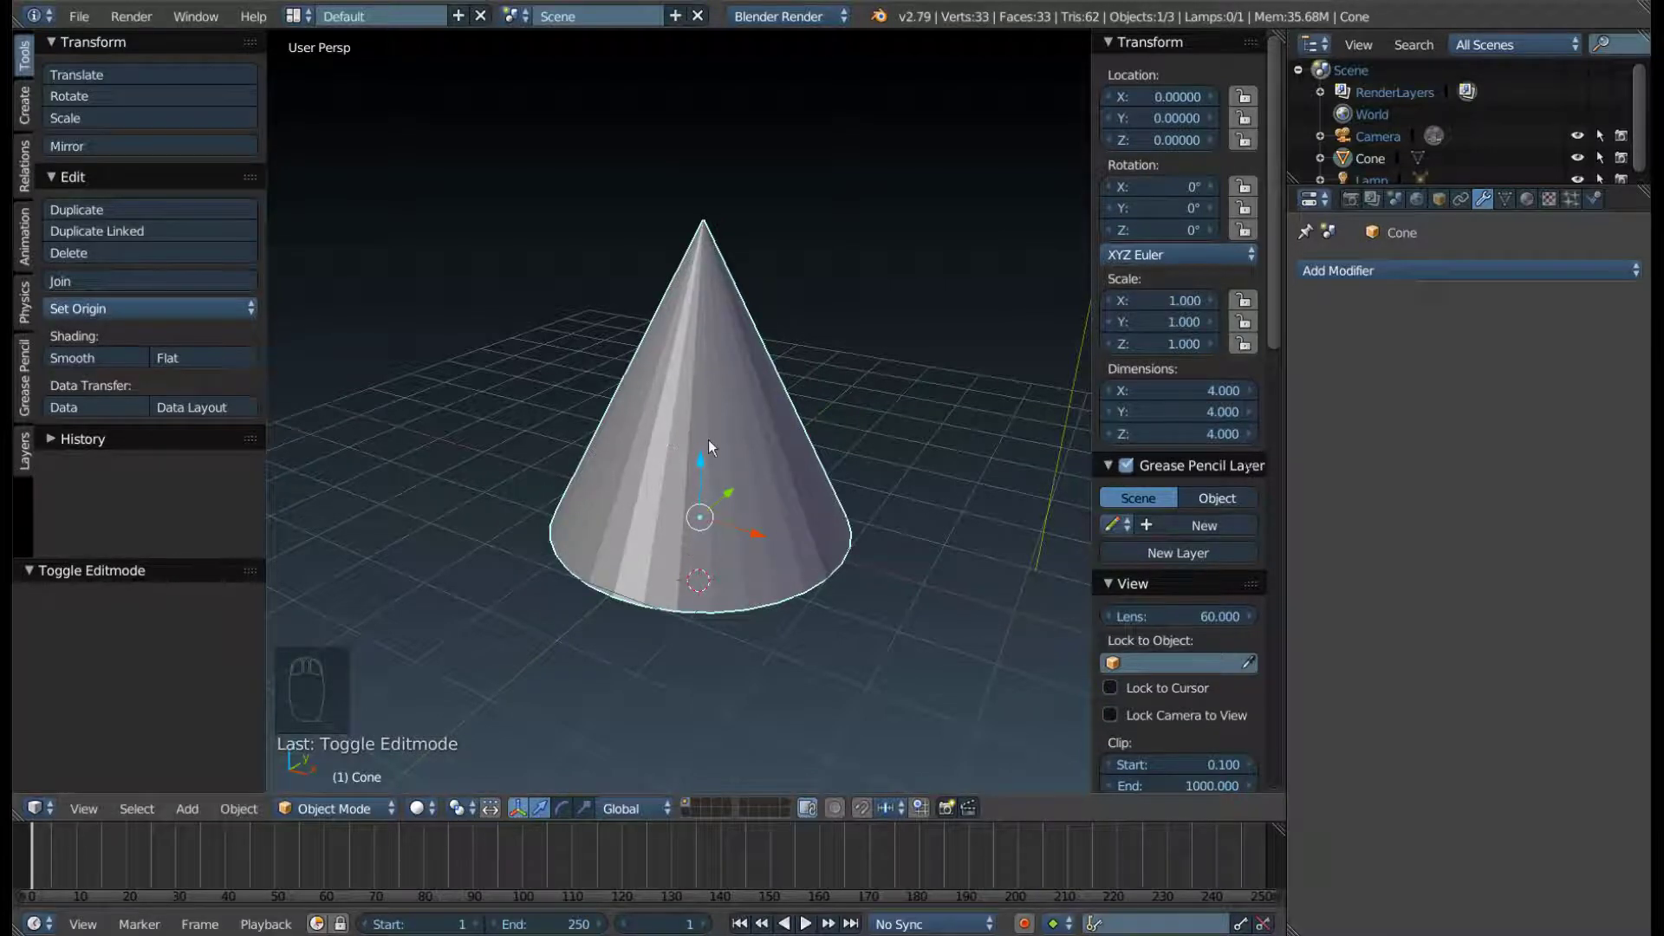
pyautogui.moveTo(778, 447); pyautogui.dragTo(798, 462)
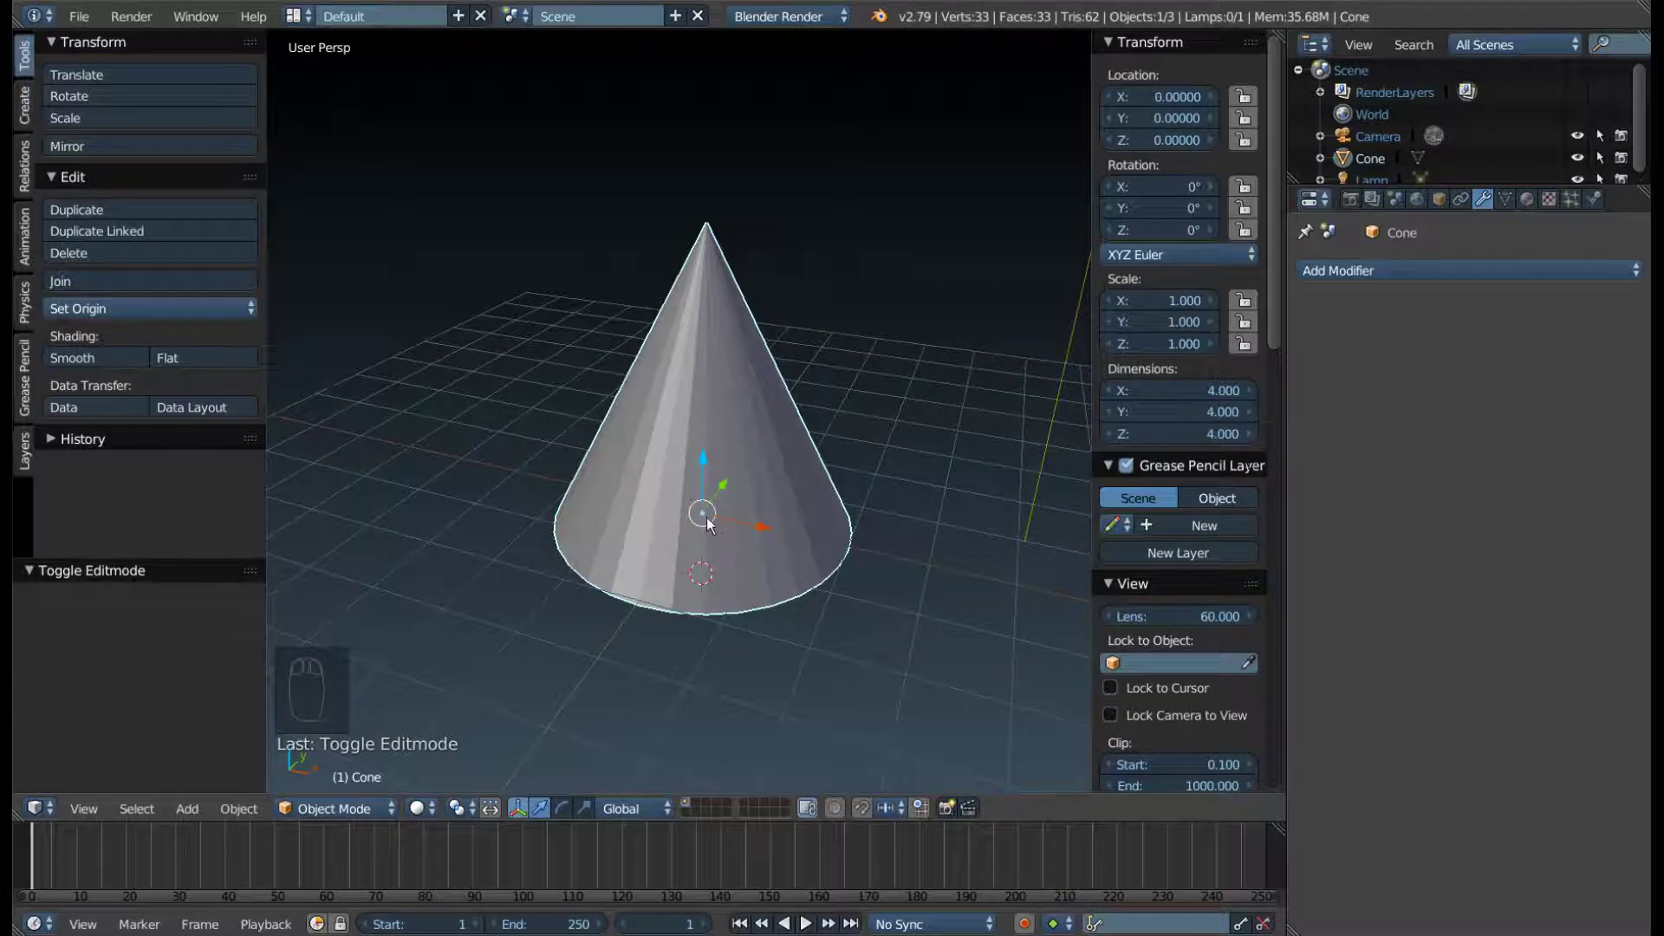
pyautogui.moveTo(769, 488); pyautogui.dragTo(701, 472)
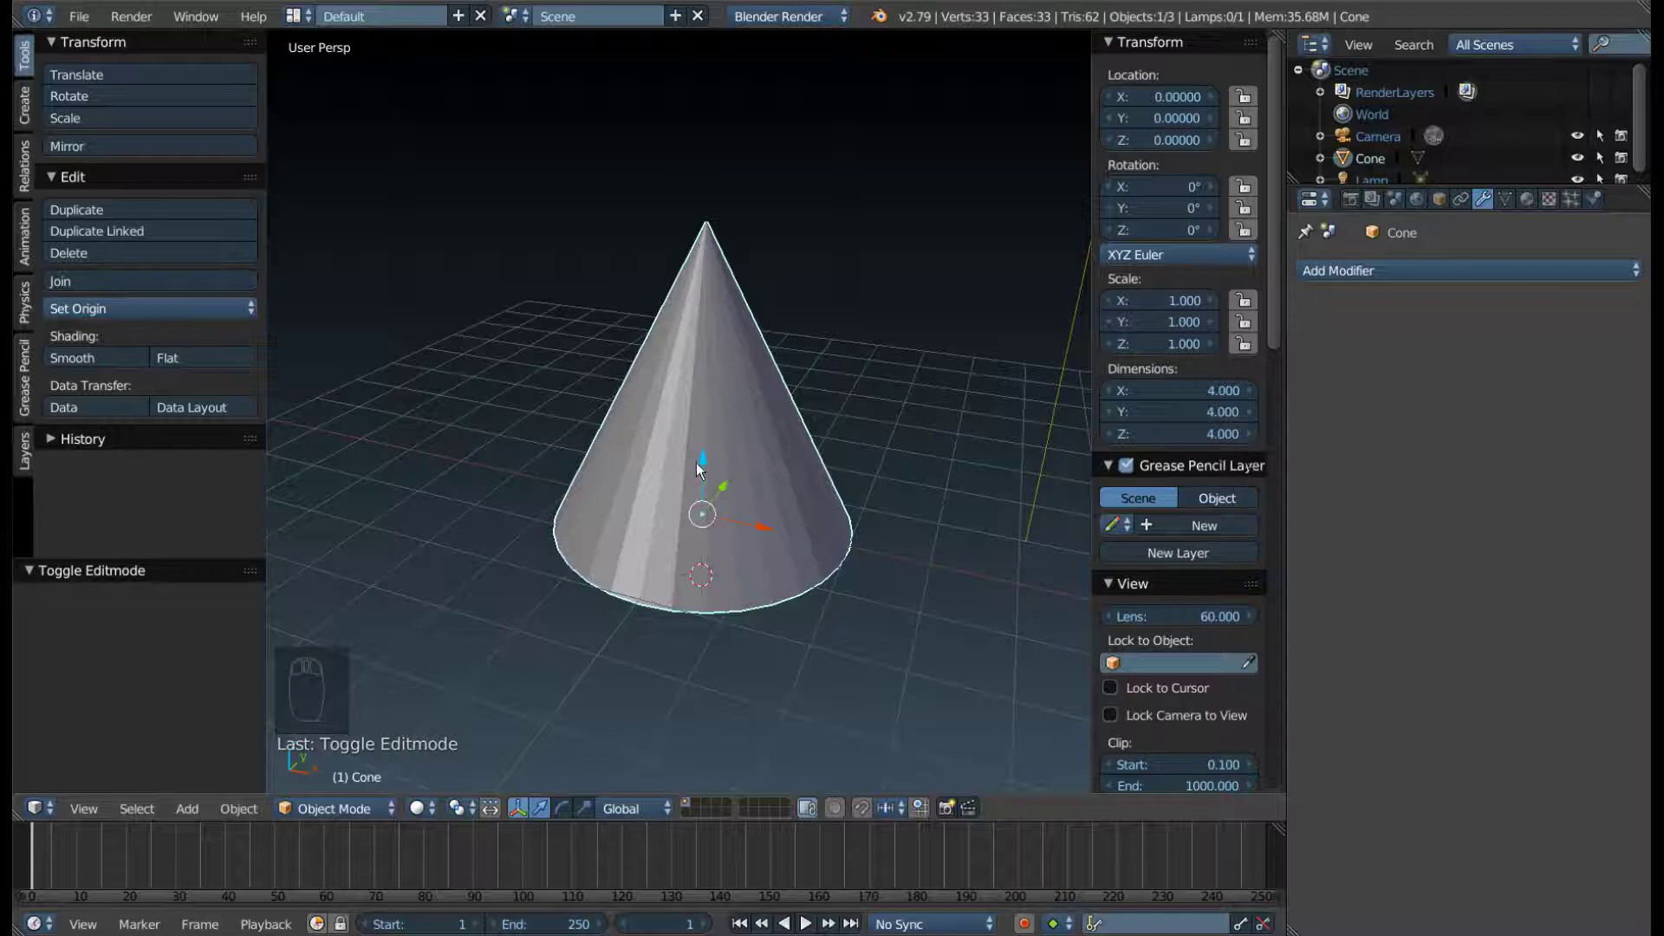
pyautogui.moveTo(849, 562); pyautogui.dragTo(1224, 283)
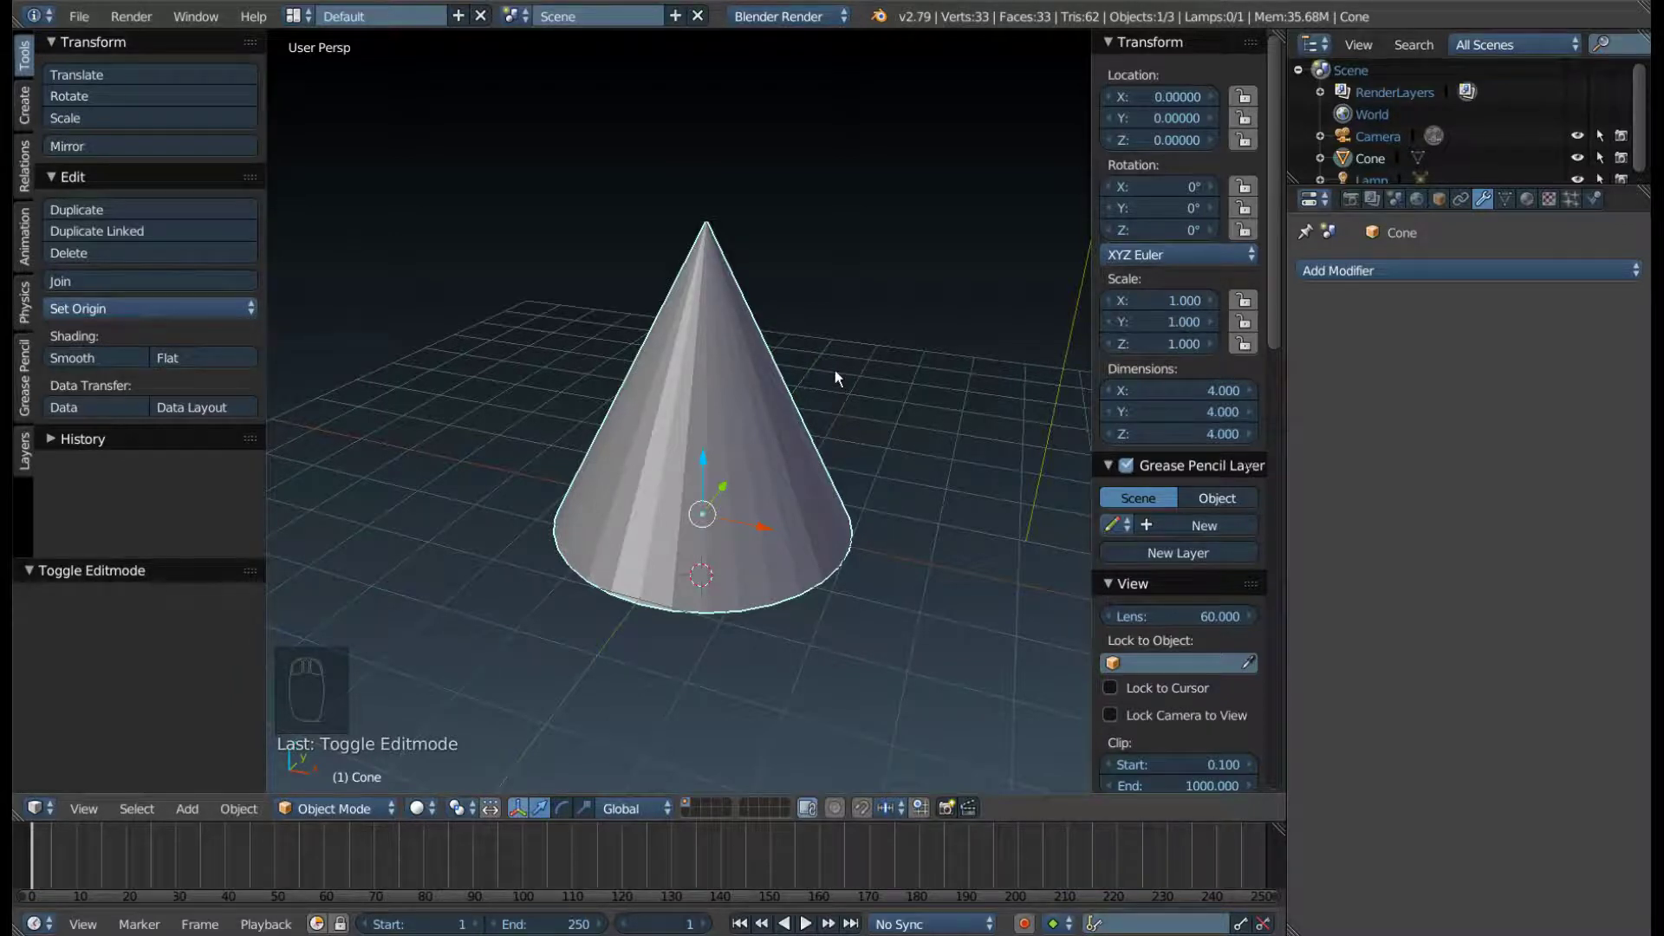
pyautogui.moveTo(832, 417); pyautogui.dragTo(810, 427)
pyautogui.scroll(3)
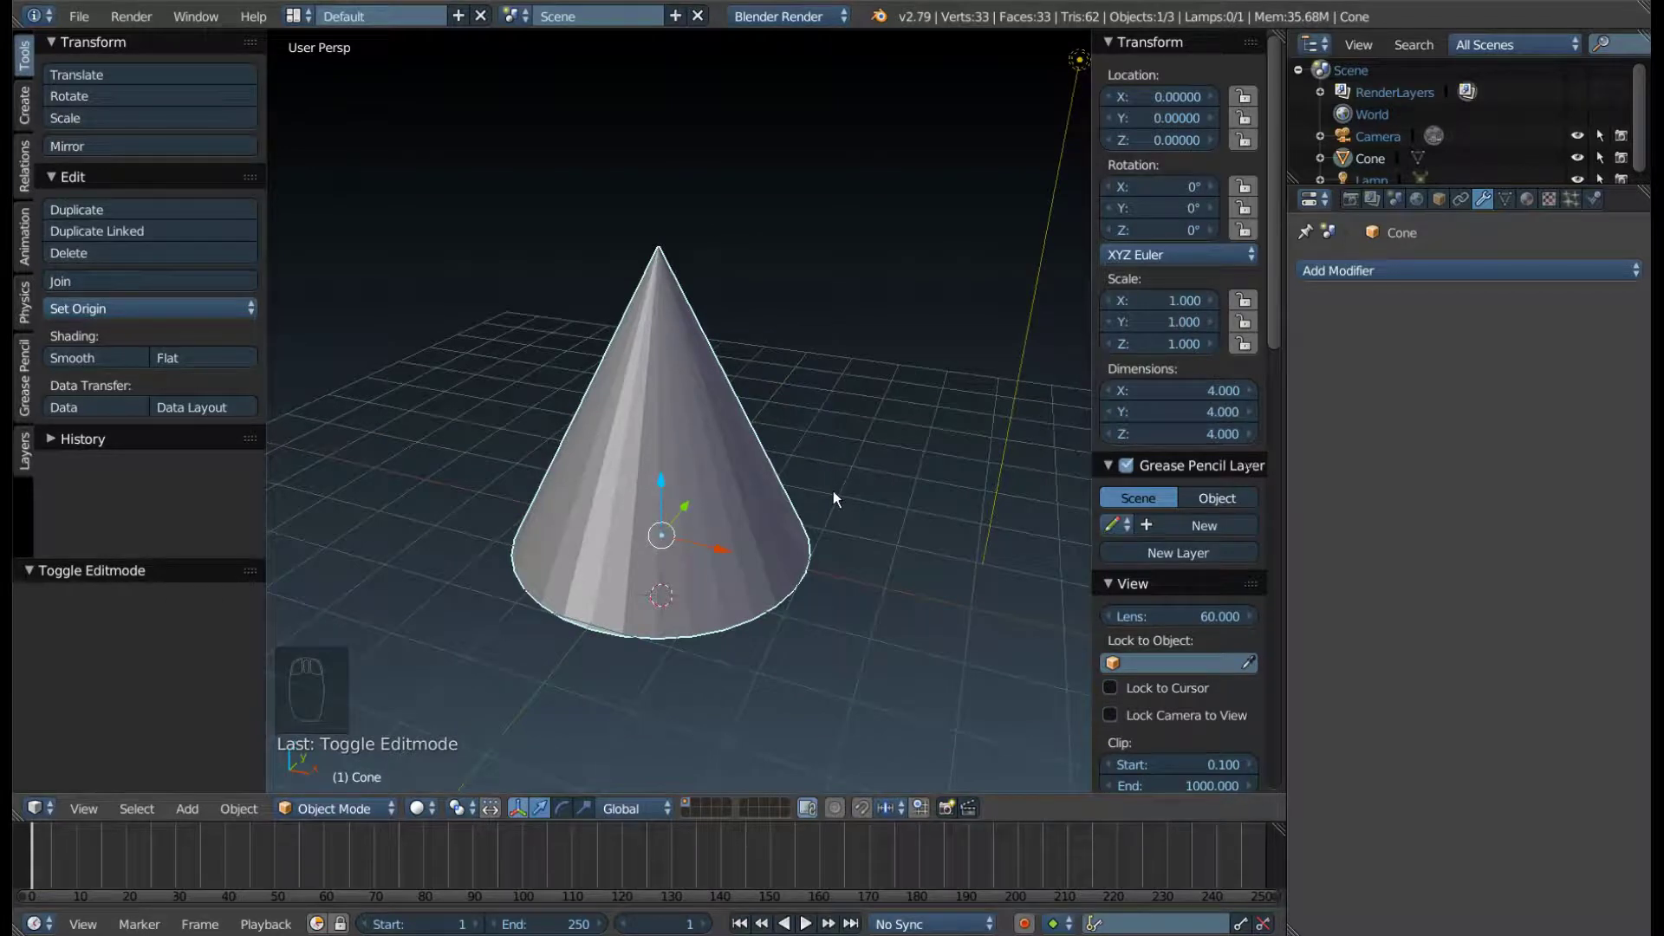